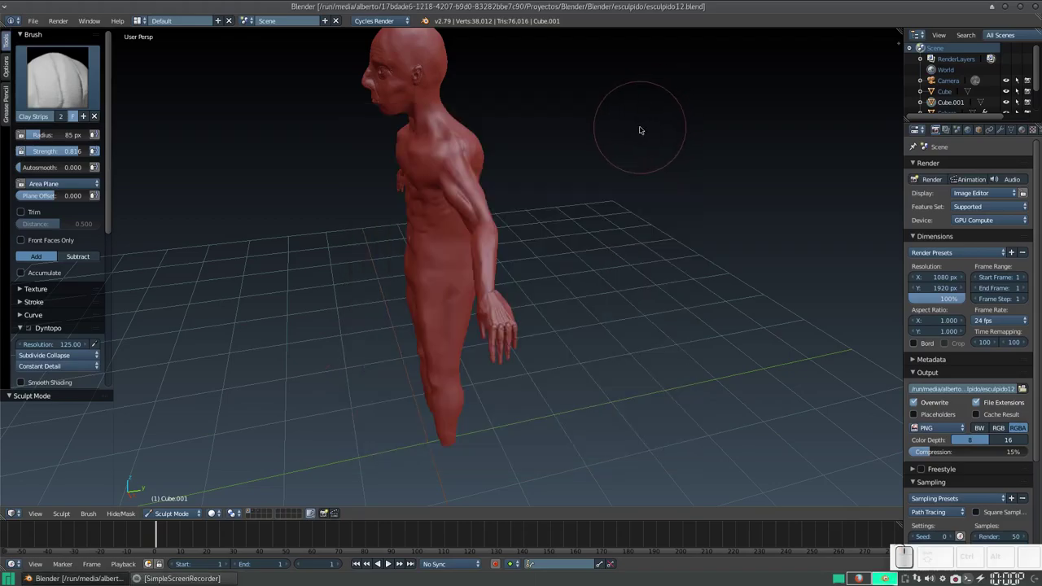
# Orbit and zoom around the figure to frame the forearm and hand
pyautogui.moveTo(446, 211); pyautogui.dragTo(457, 208)
pyautogui.scroll(3)
pyautogui.scroll(-3)
pyautogui.moveTo(440, 210); pyautogui.dragTo(496, 217)
pyautogui.scroll(3)
pyautogui.scroll(-3)
pyautogui.moveTo(498, 213); pyautogui.dragTo(504, 210)
pyautogui.moveTo(603, 272); pyautogui.dragTo(600, 267)
pyautogui.scroll(3)
pyautogui.moveTo(639, 268); pyautogui.dragTo(525, 267)
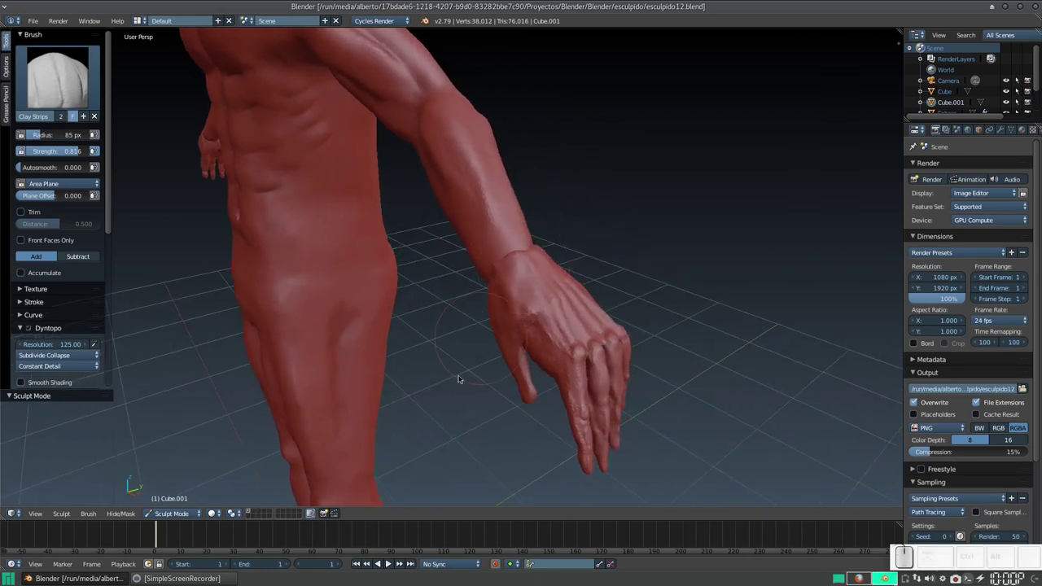
# Switch from Sculpt Mode to Object Mode and turn the view to face the figure
pyautogui.click(171, 518)
pyautogui.click(184, 500)
pyautogui.scroll(-3)
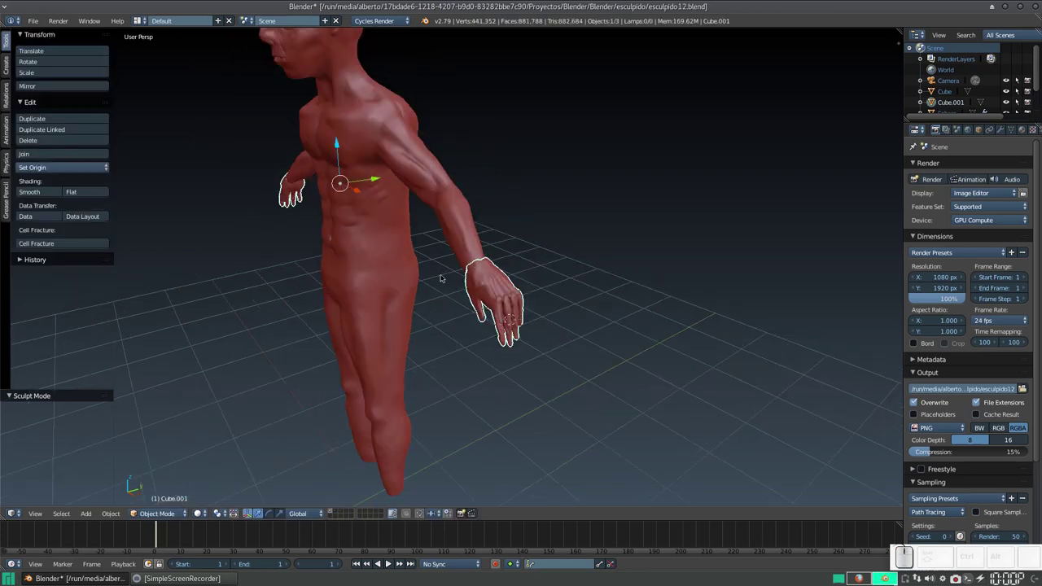
pyautogui.moveTo(429, 288); pyautogui.dragTo(486, 261)
pyautogui.moveTo(484, 262); pyautogui.dragTo(479, 310)
pyautogui.moveTo(467, 308); pyautogui.dragTo(444, 283)
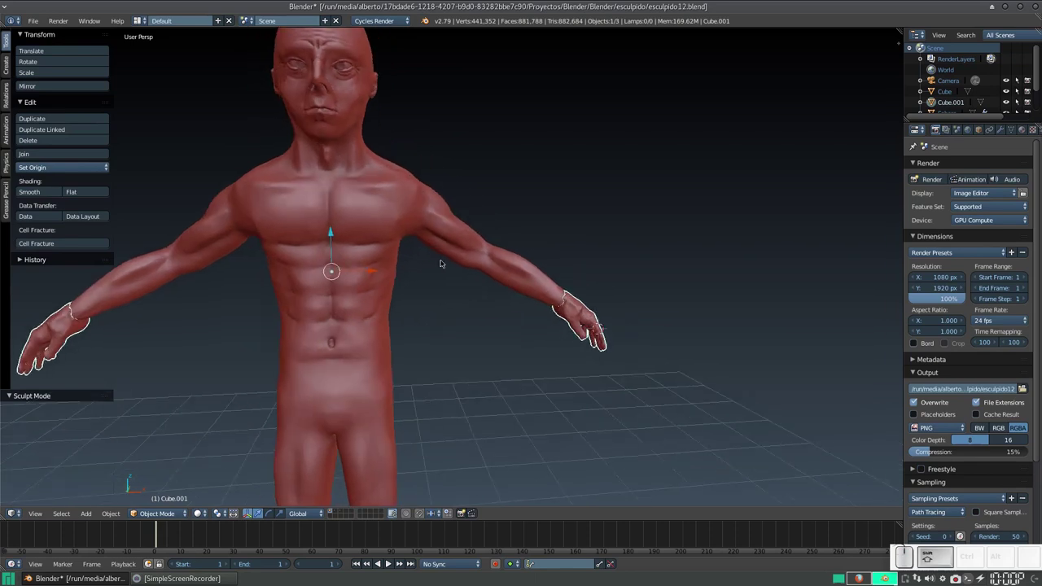
# Add the body to the hands selection and bring up its Add Modifier list
pyautogui.rightClick(398, 232)
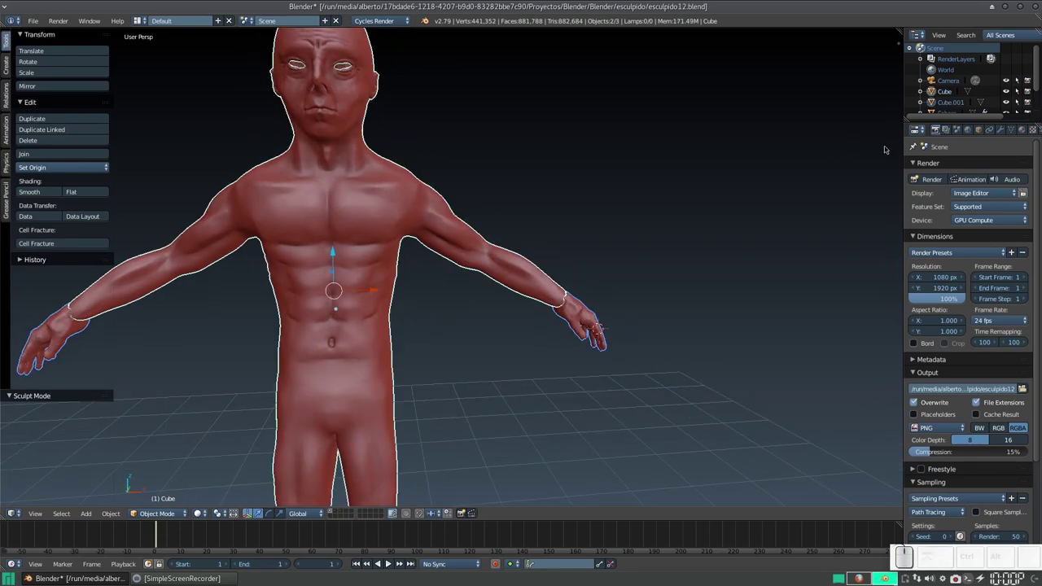
pyautogui.click(1007, 130)
pyautogui.click(966, 165)
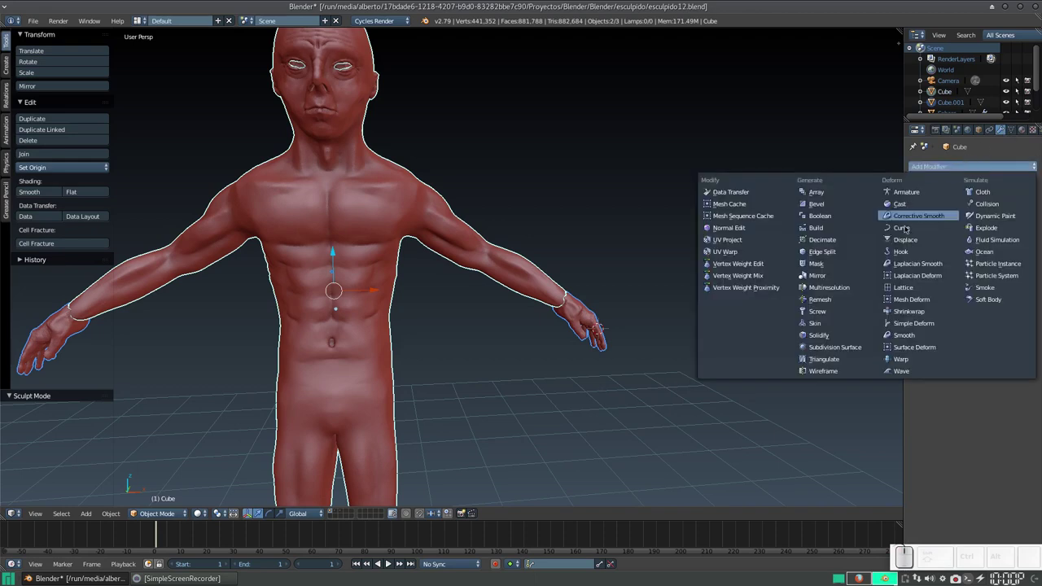
# Select just the body mesh and add a Boolean modifier to it
pyautogui.rightClick(339, 225)
pyautogui.rightClick(369, 211)
pyautogui.click(964, 166)
pyautogui.click(836, 217)
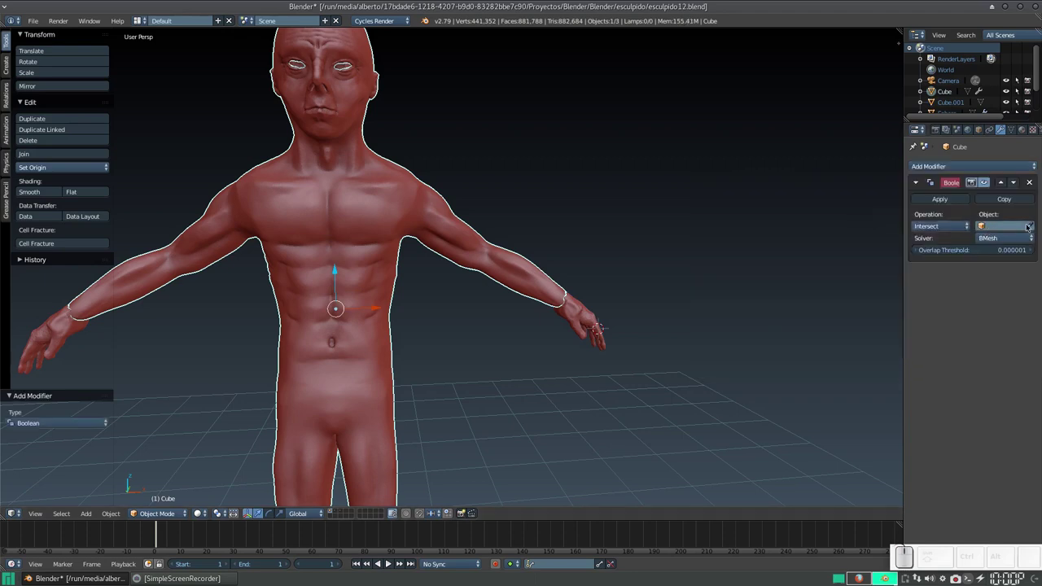
# Set the Boolean to Union with Cube.001 (the hands) as target and apply it
pyautogui.click(946, 228)
pyautogui.click(939, 199)
pyautogui.click(1031, 224)
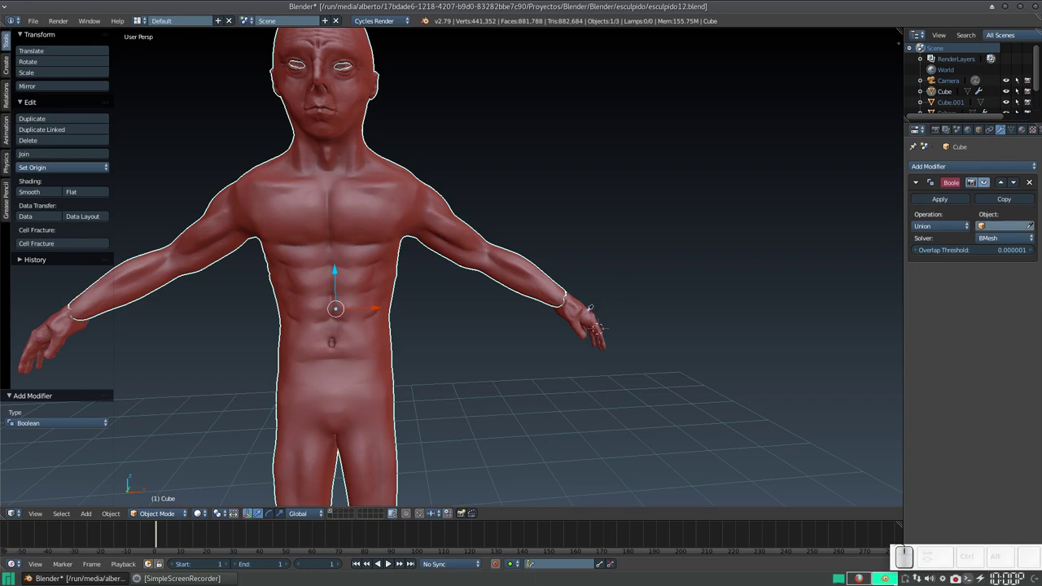
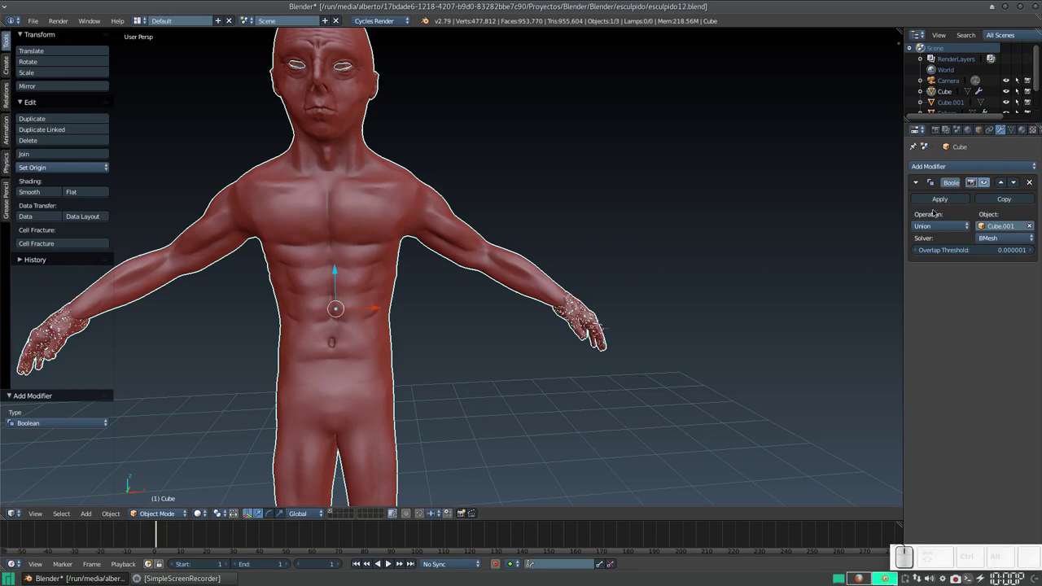
pyautogui.click(940, 202)
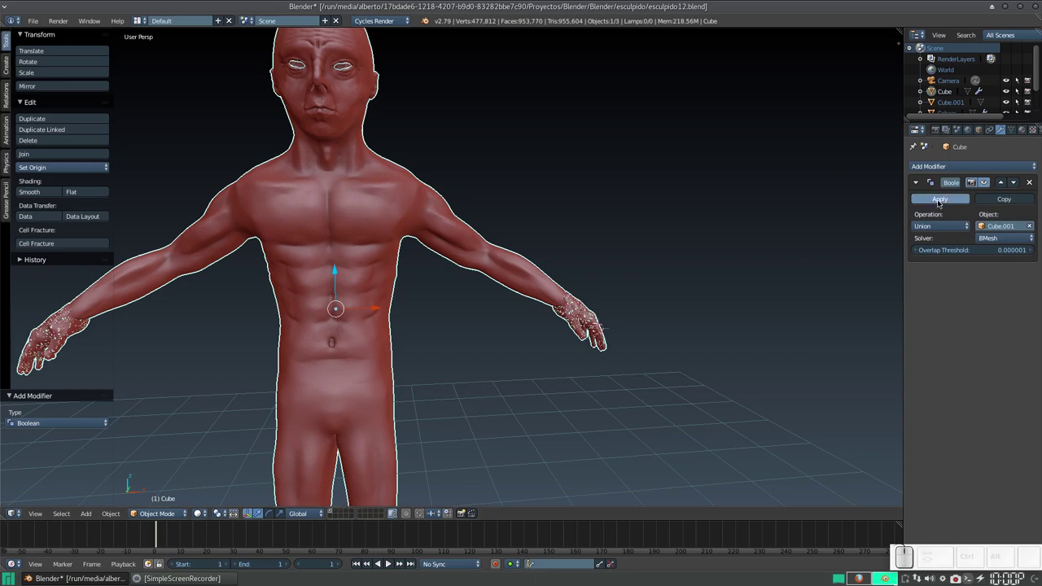
pyautogui.rightClick(586, 318)
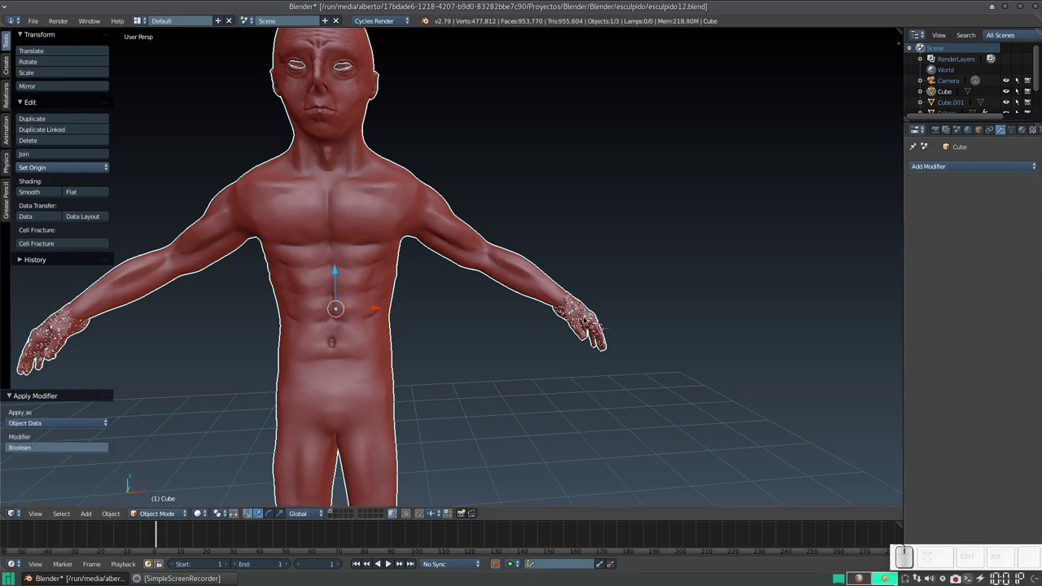
# Delete the leftover Cube.001 hands object with X
pyautogui.press('x')
pyautogui.click(586, 318)
pyautogui.scroll(-3)
pyautogui.click(581, 313)
pyautogui.click(572, 314)
pyautogui.scroll(3)
pyautogui.click(620, 310)
pyautogui.click(164, 510)
# Select the merged body and switch back to Sculpt Mode
pyautogui.rightClick(590, 355)
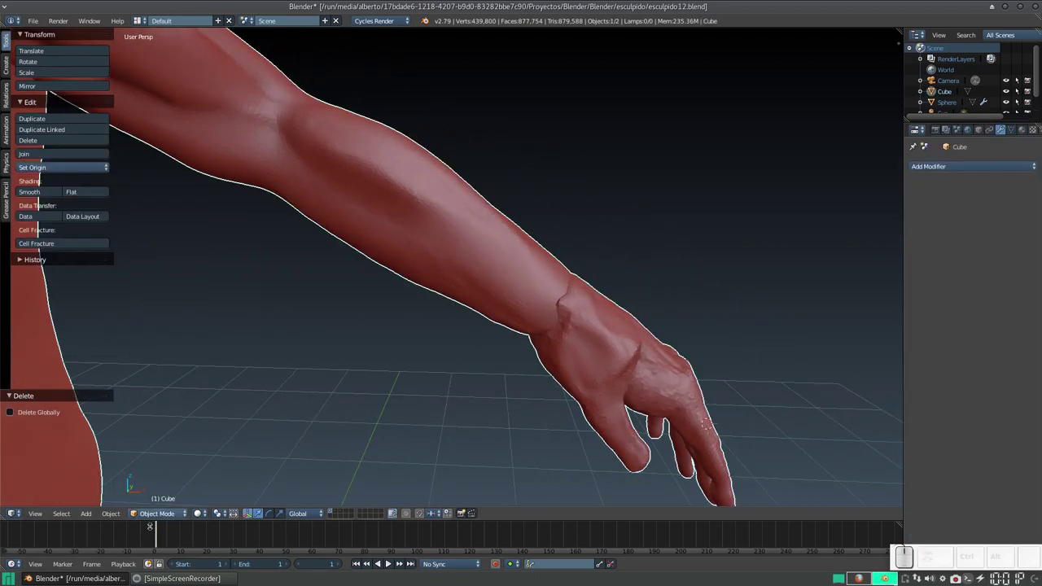
pyautogui.click(157, 512)
pyautogui.click(167, 479)
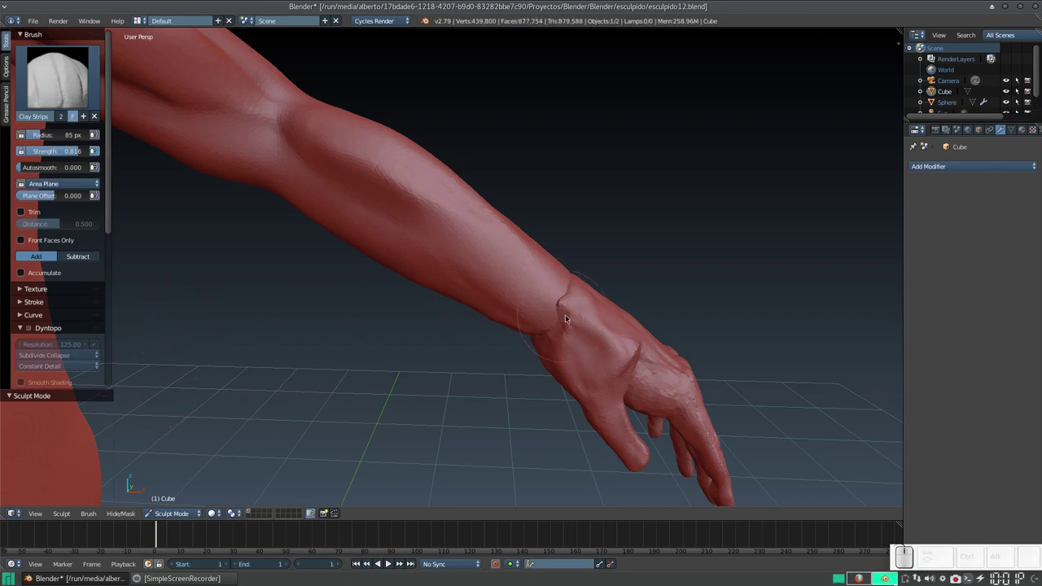
# Shrink the Clay Strips brush and build up clay over the wrist seam
pyautogui.press('f')
pyautogui.click(545, 319)
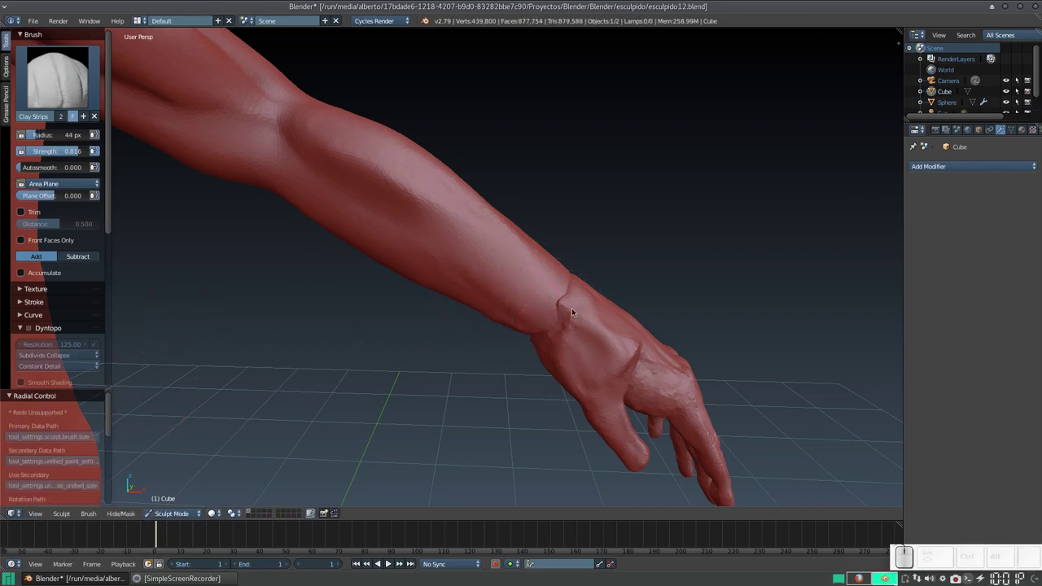
pyautogui.press('f')
pyautogui.click(568, 315)
pyautogui.moveTo(565, 290); pyautogui.dragTo(569, 288)
pyautogui.moveTo(557, 301); pyautogui.dragTo(462, 359)
pyautogui.moveTo(366, 415); pyautogui.dragTo(401, 390)
pyautogui.moveTo(392, 391); pyautogui.dragTo(290, 357)
pyautogui.moveTo(244, 357); pyautogui.dragTo(474, 360)
pyautogui.middleClick(411, 367)
pyautogui.click(335, 292)
# From the back of the hand, fill in the wrist join with more clay strokes
pyautogui.scroll(-3)
pyautogui.middleClick(317, 277)
pyautogui.scroll(3)
pyautogui.moveTo(386, 283); pyautogui.dragTo(391, 294)
pyautogui.moveTo(391, 290); pyautogui.dragTo(404, 303)
pyautogui.moveTo(403, 302); pyautogui.dragTo(457, 321)
pyautogui.moveTo(425, 315); pyautogui.dragTo(412, 322)
pyautogui.scroll(-3)
pyautogui.moveTo(512, 282); pyautogui.dragTo(516, 311)
pyautogui.click(513, 307)
pyautogui.moveTo(458, 312); pyautogui.dragTo(419, 313)
pyautogui.moveTo(384, 322); pyautogui.dragTo(466, 310)
pyautogui.moveTo(465, 298); pyautogui.dragTo(459, 357)
pyautogui.middleClick(459, 358)
pyautogui.scroll(3)
pyautogui.click(502, 351)
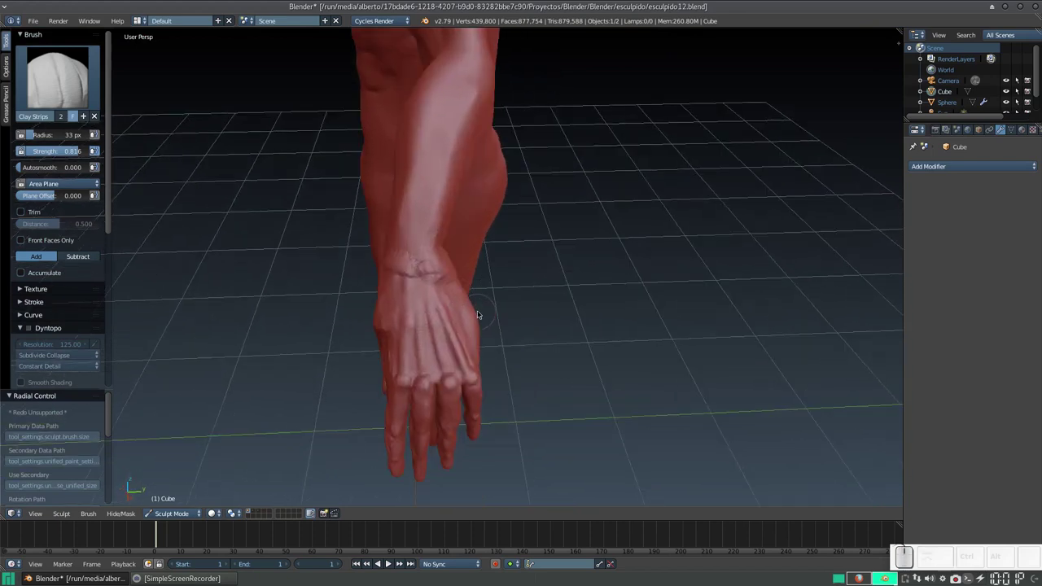
# Switch to the Grab brush (G), resize it and pull the wrist surface into shape
pyautogui.press('g')
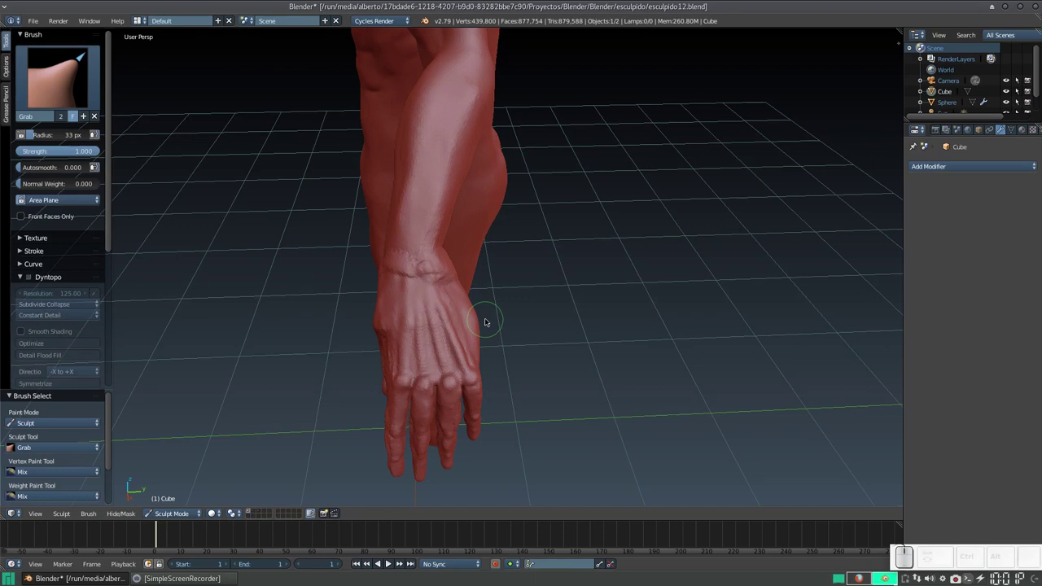
pyautogui.press('f')
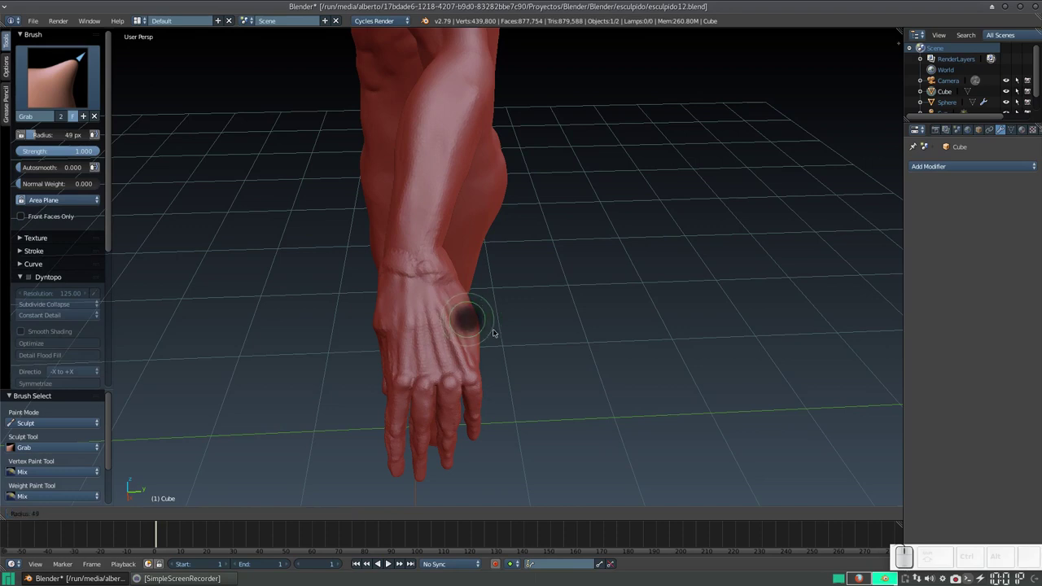
pyautogui.click(503, 343)
pyautogui.moveTo(482, 321); pyautogui.dragTo(475, 316)
pyautogui.moveTo(475, 309); pyautogui.dragTo(470, 302)
pyautogui.click(468, 296)
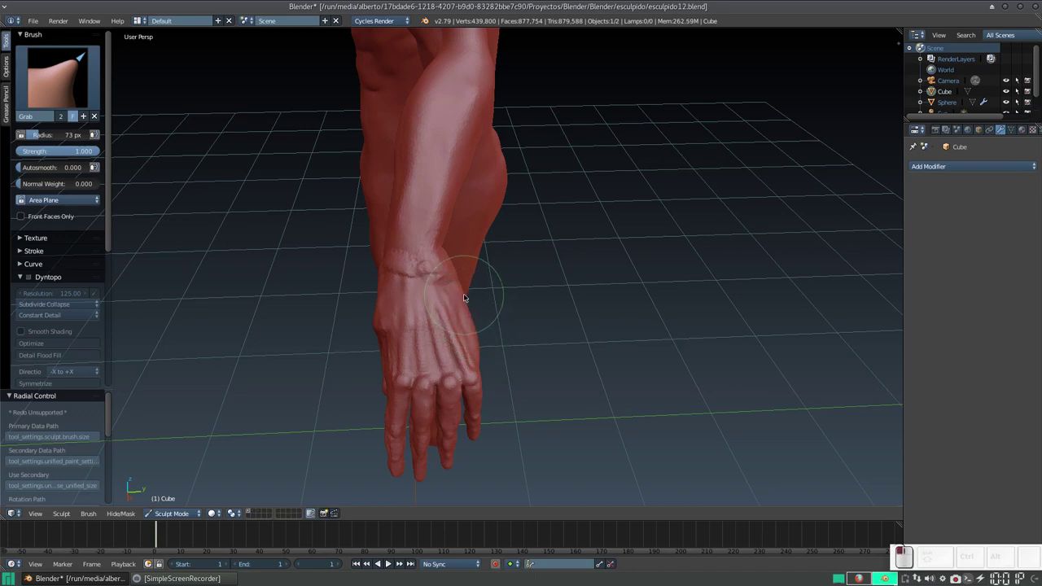
pyautogui.press('ctrl+z')
# Nudge the wrist outline with small grabs and pull the wrist edge into shape
pyautogui.click(466, 296)
pyautogui.click(478, 336)
pyautogui.click(476, 322)
pyautogui.click(479, 352)
pyautogui.click(476, 333)
pyautogui.moveTo(497, 337); pyautogui.dragTo(603, 305)
pyautogui.scroll(3)
pyautogui.scroll(-3)
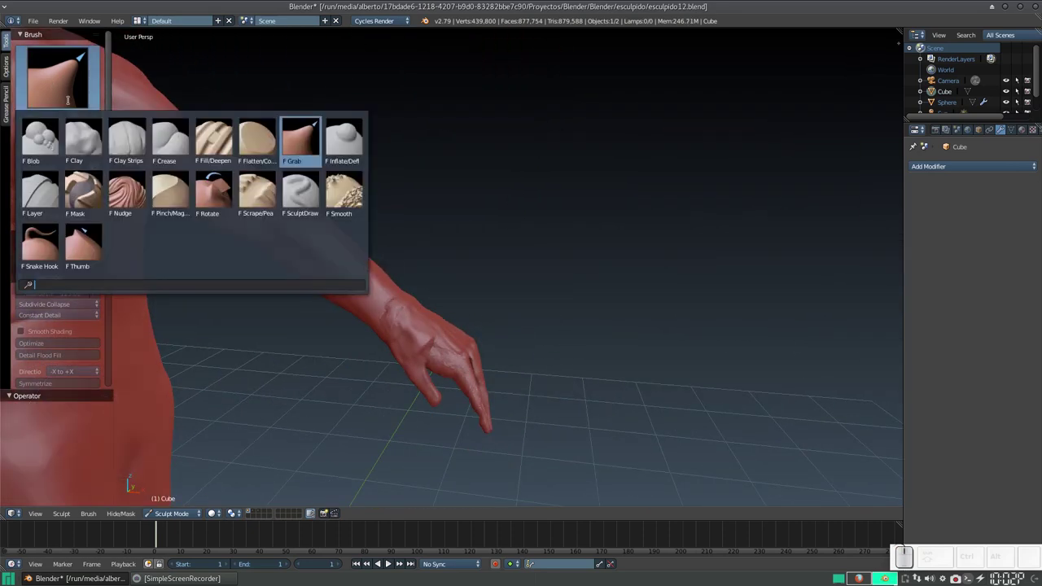
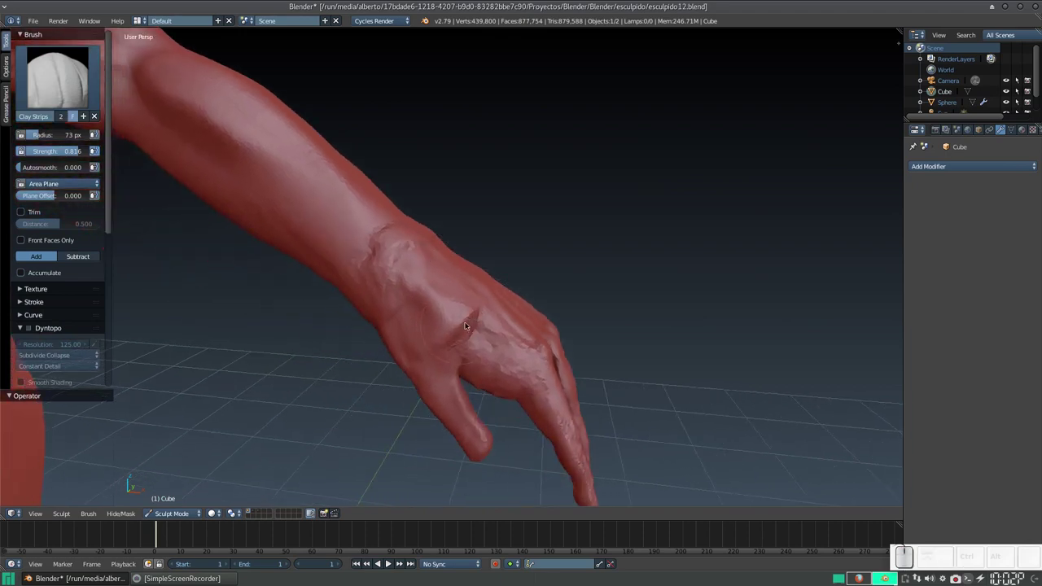
# Add clay to the back of the hand, then switch to Smooth (S) and soften the wrist
pyautogui.press('f')
pyautogui.click(464, 335)
pyautogui.click(474, 316)
pyautogui.press('s')
pyautogui.moveTo(384, 239); pyautogui.dragTo(396, 261)
pyautogui.moveTo(393, 236); pyautogui.dragTo(396, 261)
# Soften the remaining lumps on the wrist, including its back from above
pyautogui.scroll(-3)
pyautogui.moveTo(395, 232); pyautogui.dragTo(313, 195)
pyautogui.rightClick(416, 225)
pyautogui.scroll(3)
pyautogui.middleClick(508, 252)
pyautogui.moveTo(509, 238); pyautogui.dragTo(467, 234)
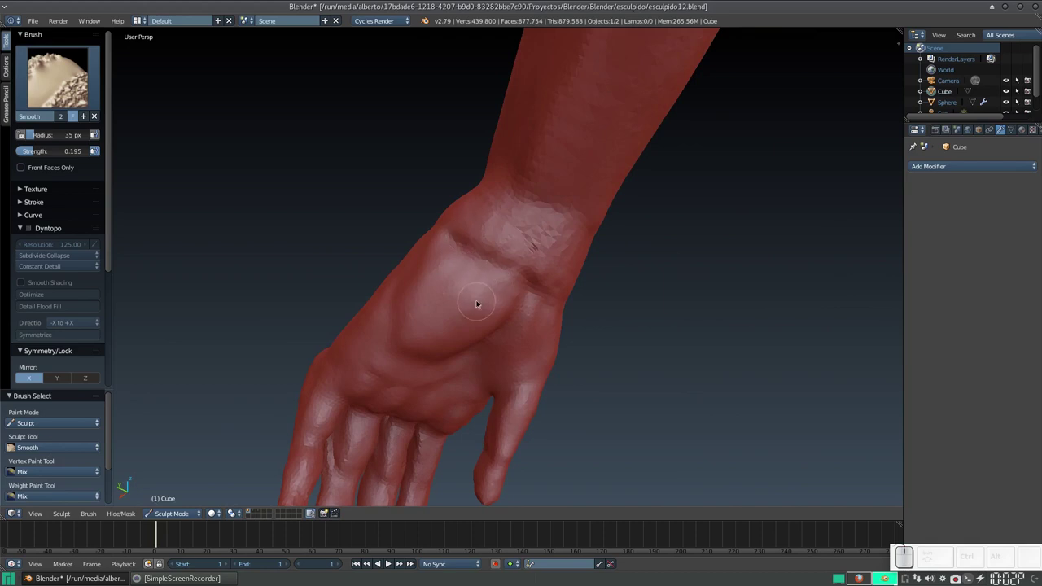
# Adjust the smoothing strength (Shift+F) and smooth the wrist, back of hand and forearm
pyautogui.press('shift+f')
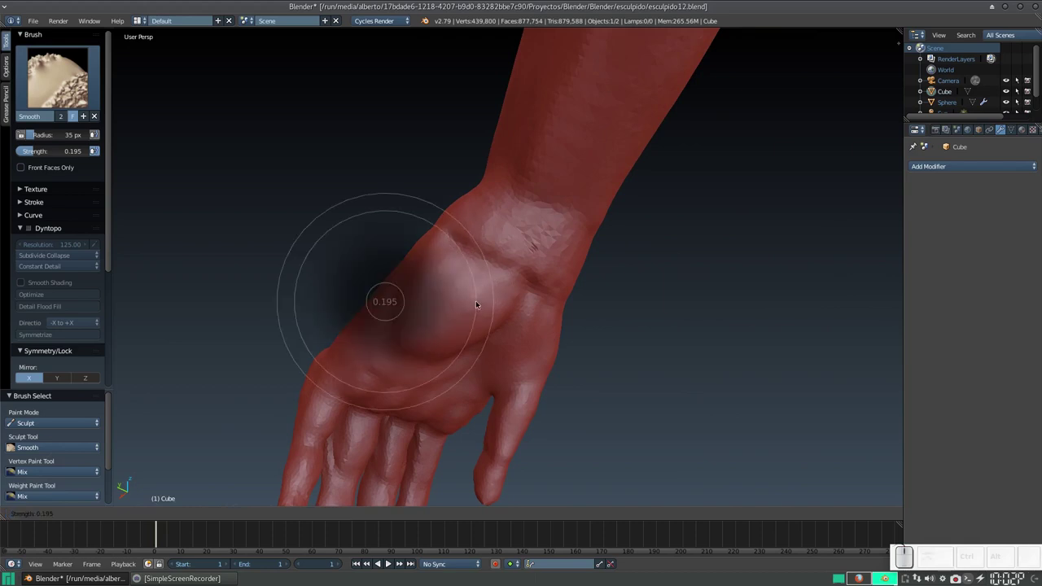
pyautogui.click(445, 307)
pyautogui.moveTo(511, 193); pyautogui.dragTo(478, 230)
pyautogui.moveTo(481, 232); pyautogui.dragTo(496, 244)
pyautogui.moveTo(515, 251); pyautogui.dragTo(496, 243)
pyautogui.moveTo(493, 250); pyautogui.dragTo(468, 216)
pyautogui.moveTo(469, 244); pyautogui.dragTo(468, 216)
pyautogui.click(446, 219)
pyautogui.moveTo(406, 223); pyautogui.dragTo(416, 234)
pyautogui.click(406, 246)
pyautogui.moveTo(370, 273); pyautogui.dragTo(419, 241)
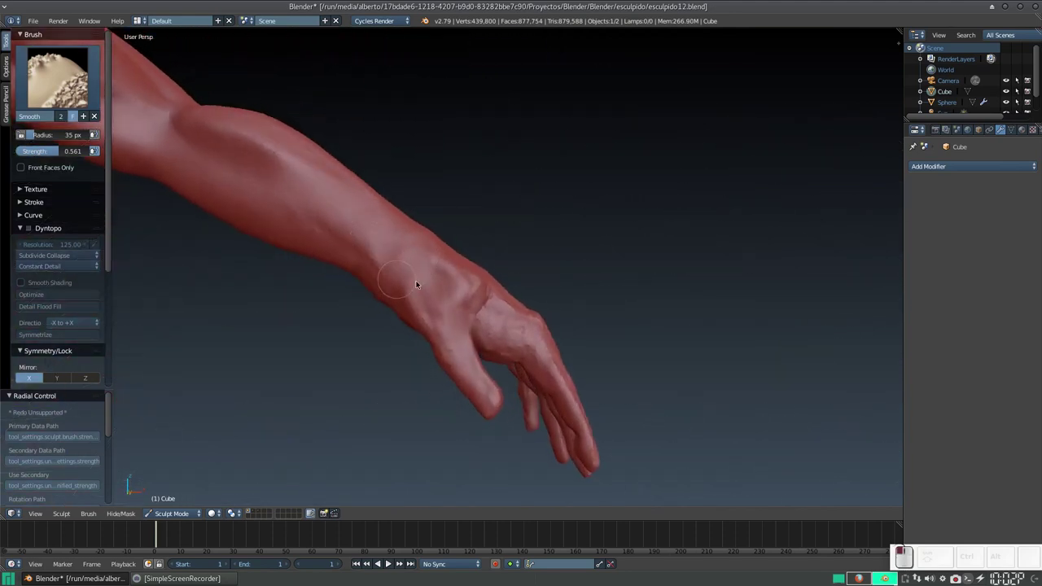
# From the side, change the strength again and smooth the wrist join and fingers
pyautogui.middleClick(389, 264)
pyautogui.moveTo(440, 283); pyautogui.dragTo(407, 305)
pyautogui.moveTo(406, 296); pyautogui.dragTo(400, 283)
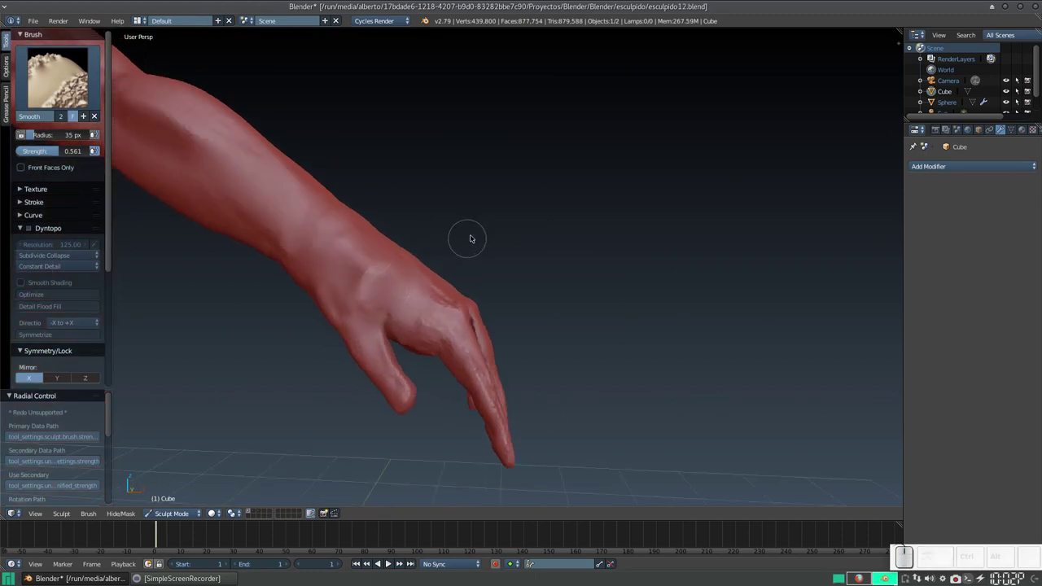
pyautogui.press('shift+f')
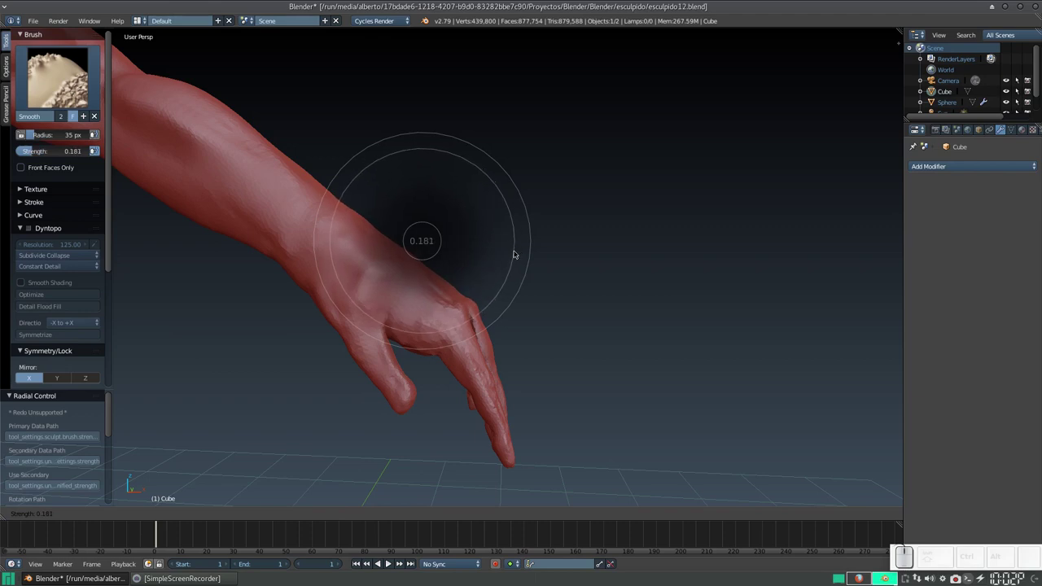
pyautogui.click(513, 253)
pyautogui.moveTo(495, 294); pyautogui.dragTo(492, 249)
pyautogui.moveTo(413, 253); pyautogui.dragTo(468, 316)
pyautogui.moveTo(449, 312); pyautogui.dragTo(386, 278)
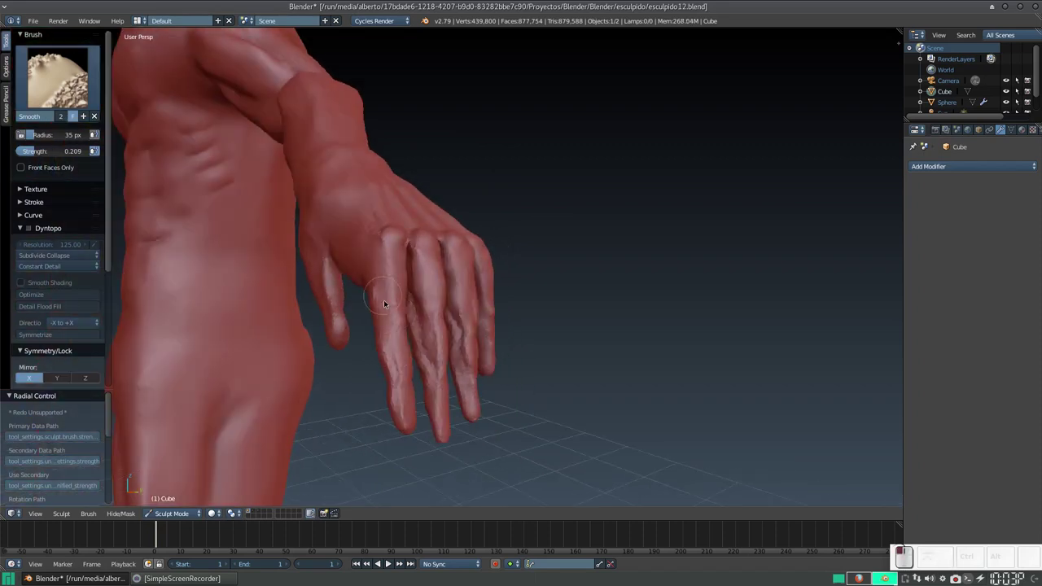
pyautogui.moveTo(386, 342); pyautogui.dragTo(468, 229)
# Smooth the fingers and their backs on the other hand from several angles
pyautogui.scroll(-3)
pyautogui.click(421, 200)
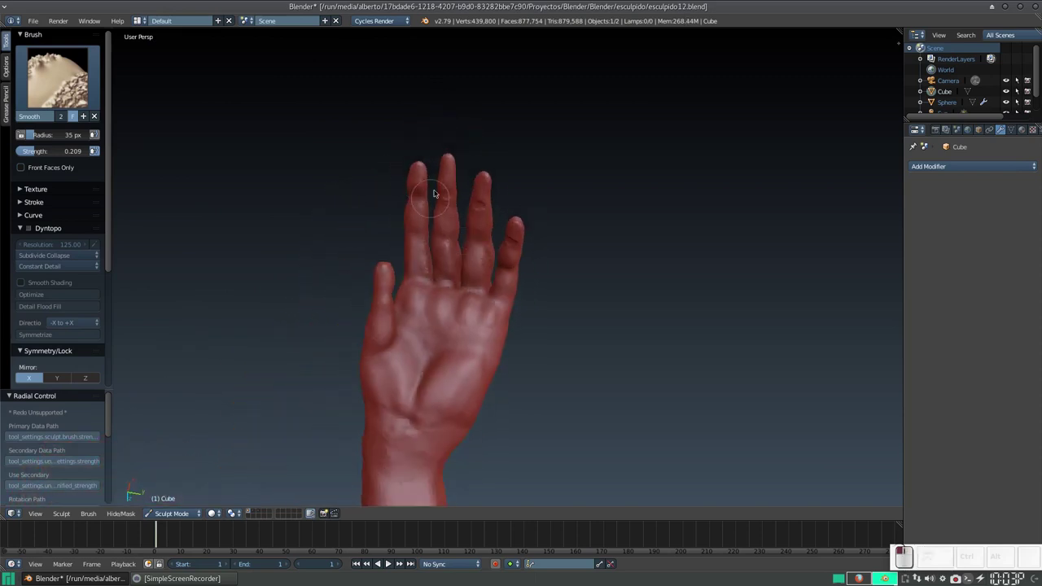
pyautogui.click(454, 192)
pyautogui.moveTo(485, 185); pyautogui.dragTo(502, 250)
pyautogui.moveTo(510, 245); pyautogui.dragTo(445, 251)
pyautogui.moveTo(526, 231); pyautogui.dragTo(445, 251)
pyautogui.moveTo(447, 256); pyautogui.dragTo(448, 276)
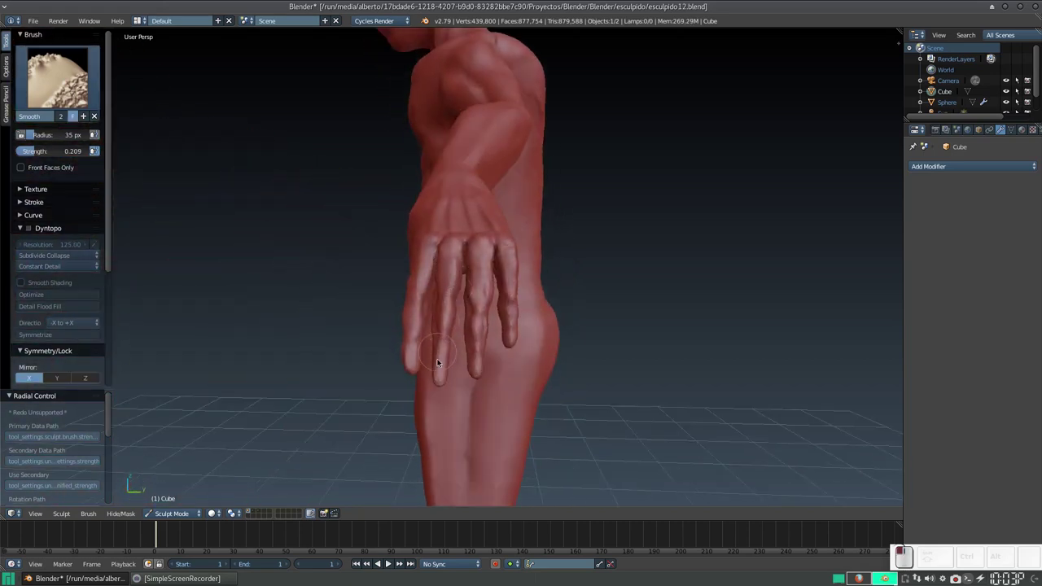
pyautogui.moveTo(490, 279); pyautogui.dragTo(525, 238)
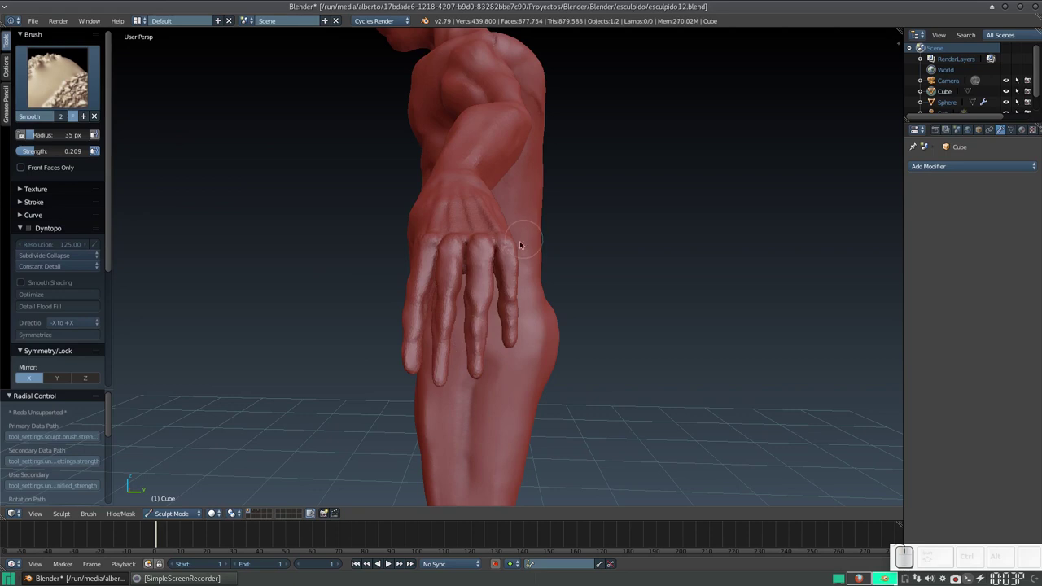
pyautogui.moveTo(511, 277); pyautogui.dragTo(456, 297)
pyautogui.moveTo(418, 291); pyautogui.dragTo(392, 227)
pyautogui.moveTo(366, 230); pyautogui.dragTo(458, 270)
pyautogui.scroll(3)
pyautogui.moveTo(492, 243); pyautogui.dragTo(440, 274)
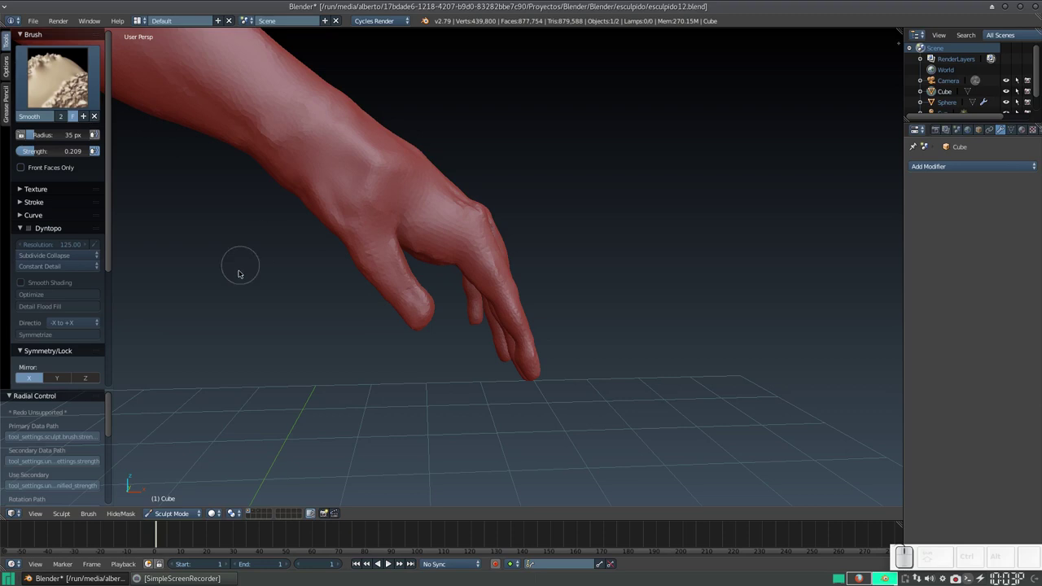
# Switch to the Grab brush and pull a finger on the hand into shape
pyautogui.press('g')
pyautogui.click(350, 246)
pyautogui.click(354, 254)
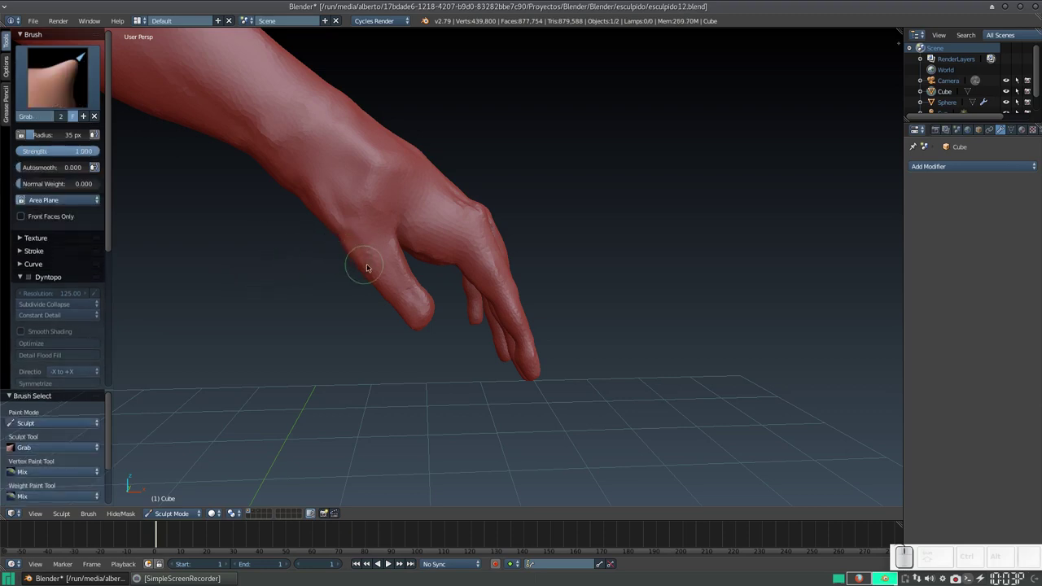
pyautogui.click(368, 267)
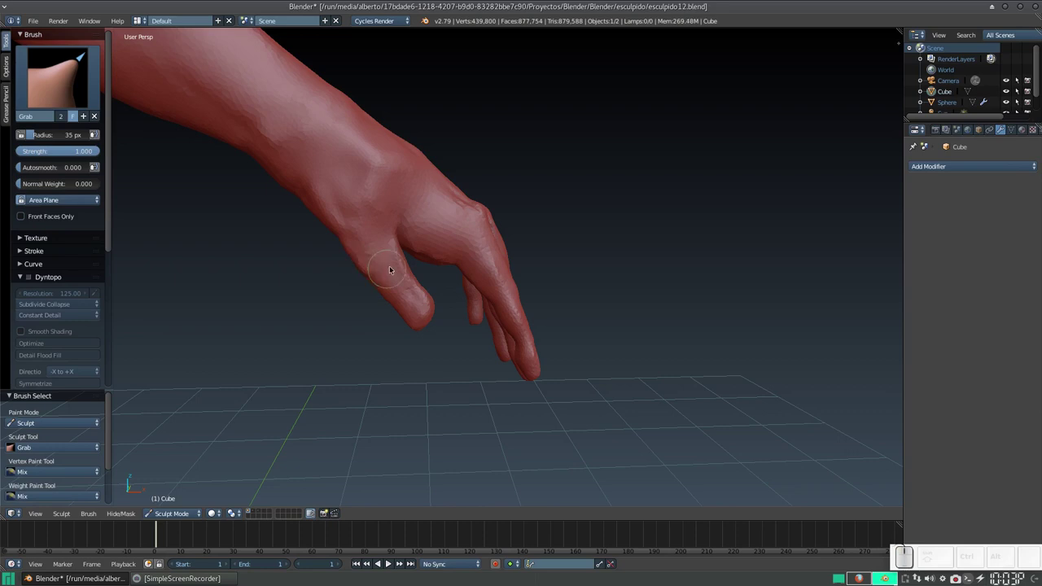
pyautogui.middleClick(400, 273)
pyautogui.scroll(3)
pyautogui.moveTo(352, 275); pyautogui.dragTo(351, 222)
# Resize the Grab brush and reshape the neighbouring fingers with short pulls
pyautogui.press('f')
pyautogui.click(379, 259)
pyautogui.click(375, 249)
pyautogui.moveTo(366, 235); pyautogui.dragTo(365, 234)
pyautogui.moveTo(366, 234); pyautogui.dragTo(368, 249)
pyautogui.click(368, 249)
pyautogui.click(380, 261)
pyautogui.moveTo(375, 263); pyautogui.dragTo(270, 306)
# Work along the remaining fingers, pulling each into a cleaner shape
pyautogui.click(281, 290)
pyautogui.click(292, 299)
pyautogui.click(298, 304)
pyautogui.click(291, 287)
pyautogui.click(277, 279)
pyautogui.moveTo(287, 287); pyautogui.dragTo(296, 300)
pyautogui.click(307, 308)
pyautogui.moveTo(317, 322); pyautogui.dragTo(318, 315)
pyautogui.click(316, 311)
pyautogui.click(299, 302)
pyautogui.moveTo(305, 294); pyautogui.dragTo(272, 289)
pyautogui.moveTo(294, 287); pyautogui.dragTo(364, 292)
# Switch to the Smooth brush, smooth the fingers, then the knuckles of the other hand
pyautogui.press('s')
pyautogui.click(320, 295)
pyautogui.moveTo(340, 305); pyautogui.dragTo(327, 249)
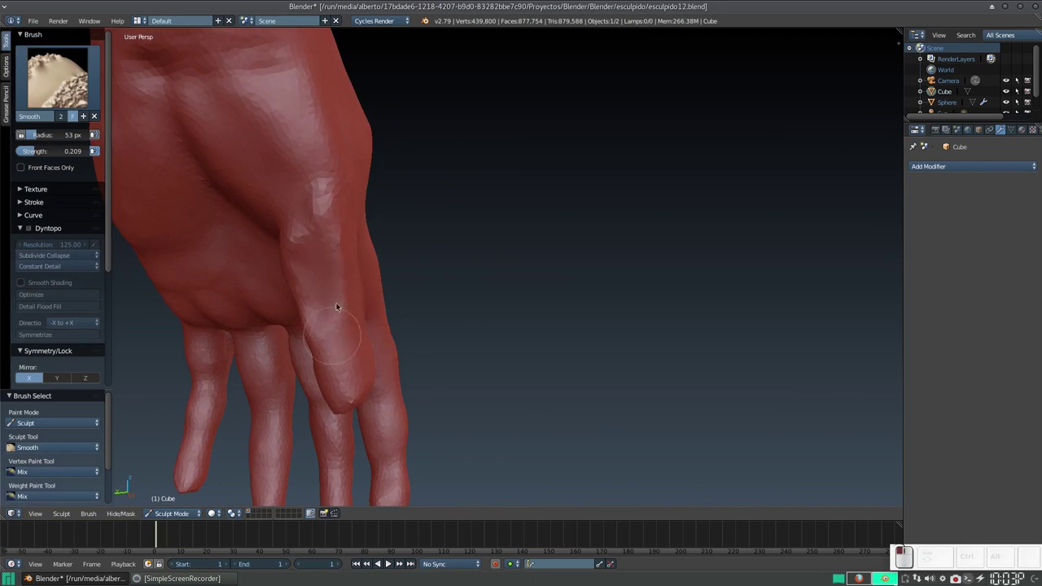
pyautogui.moveTo(320, 263); pyautogui.dragTo(312, 295)
pyautogui.scroll(-3)
pyautogui.moveTo(407, 283); pyautogui.dragTo(487, 251)
pyautogui.moveTo(505, 216); pyautogui.dragTo(181, 253)
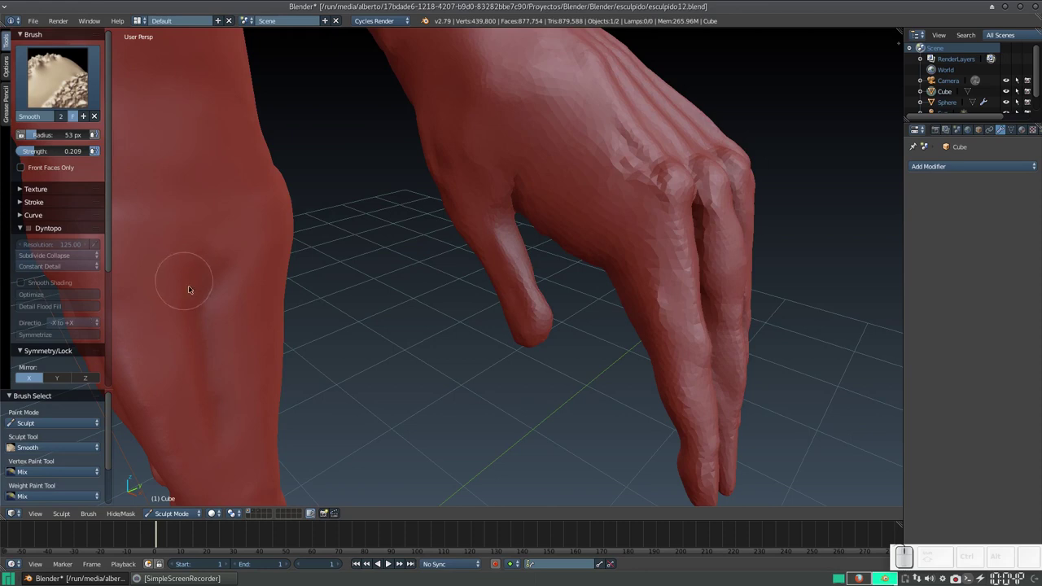
# Enable Dyntopo and smooth the knuckles and fingers with a resized brush
pyautogui.click(29, 230)
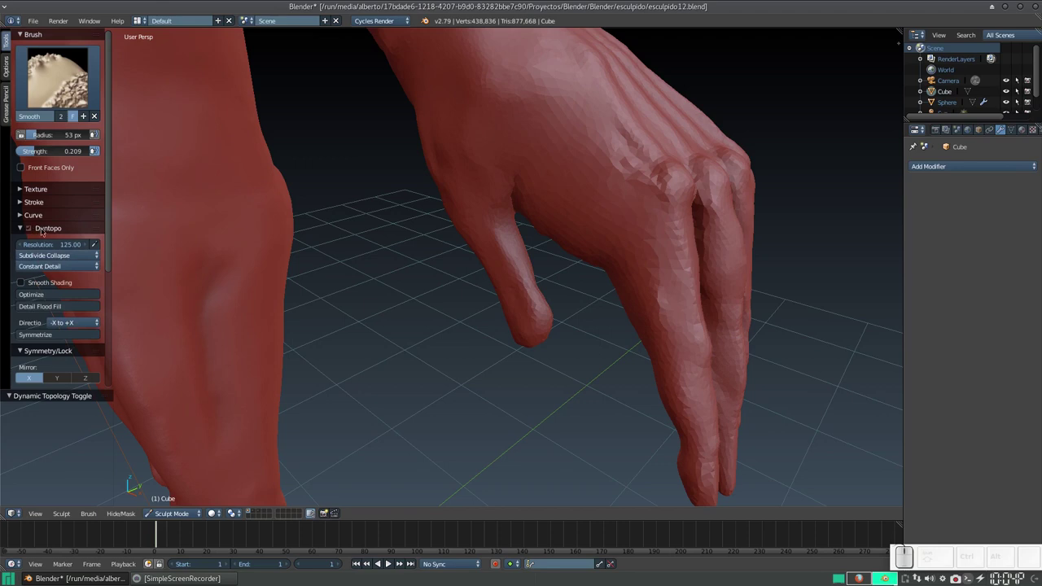
pyautogui.scroll(-3)
pyautogui.moveTo(437, 223); pyautogui.dragTo(535, 232)
pyautogui.moveTo(512, 235); pyautogui.dragTo(554, 244)
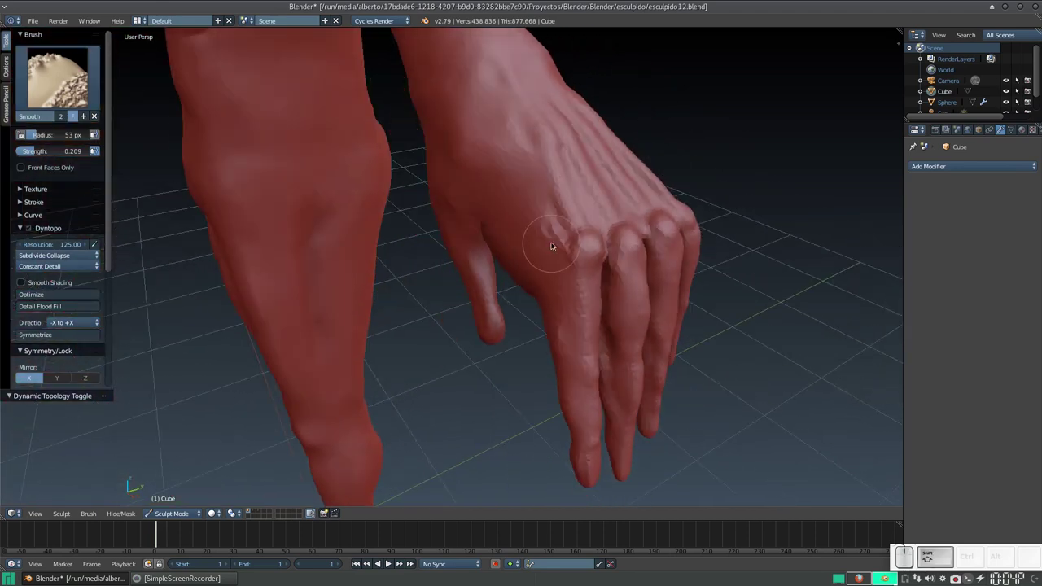
pyautogui.press('f')
pyautogui.click(541, 246)
pyautogui.moveTo(557, 232); pyautogui.dragTo(492, 215)
# Smooth over the rest of the hand surface from several angles
pyautogui.scroll(-3)
pyautogui.moveTo(494, 215); pyautogui.dragTo(455, 239)
pyautogui.scroll(3)
pyautogui.moveTo(478, 251); pyautogui.dragTo(478, 257)
pyautogui.moveTo(490, 245); pyautogui.dragTo(578, 304)
pyautogui.click(566, 296)
pyautogui.moveTo(500, 245); pyautogui.dragTo(465, 194)
pyautogui.scroll(-3)
pyautogui.moveTo(449, 217); pyautogui.dragTo(519, 289)
# Finish smoothing around the underarm and frame the whole figure from the front
pyautogui.scroll(-3)
pyautogui.click(419, 292)
pyautogui.scroll(3)
pyautogui.scroll(-3)
pyautogui.click(488, 282)
pyautogui.moveTo(452, 301); pyautogui.dragTo(456, 254)
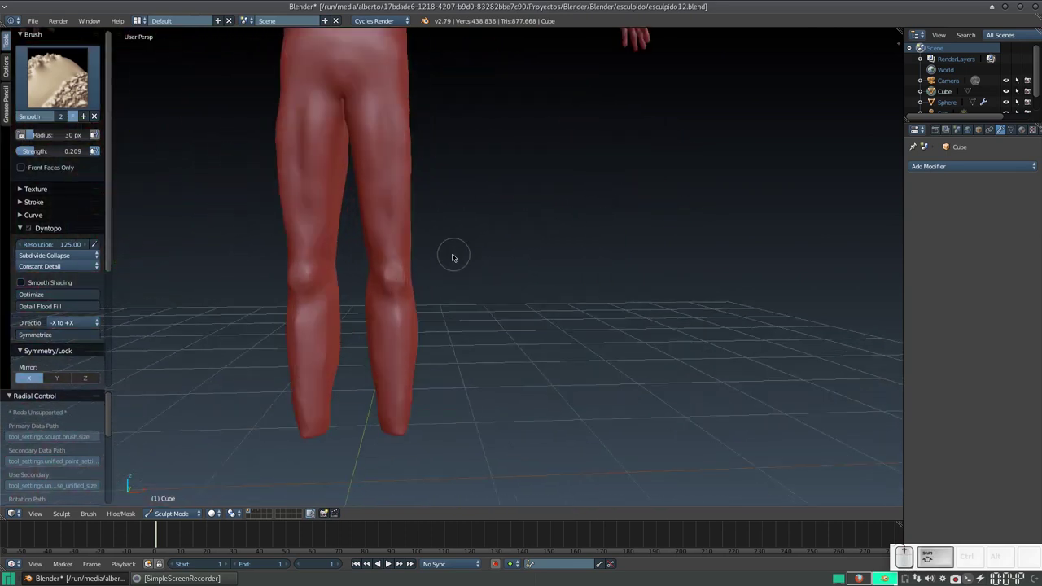
pyautogui.moveTo(422, 300); pyautogui.dragTo(455, 227)
pyautogui.scroll(-3)
pyautogui.scroll(3)
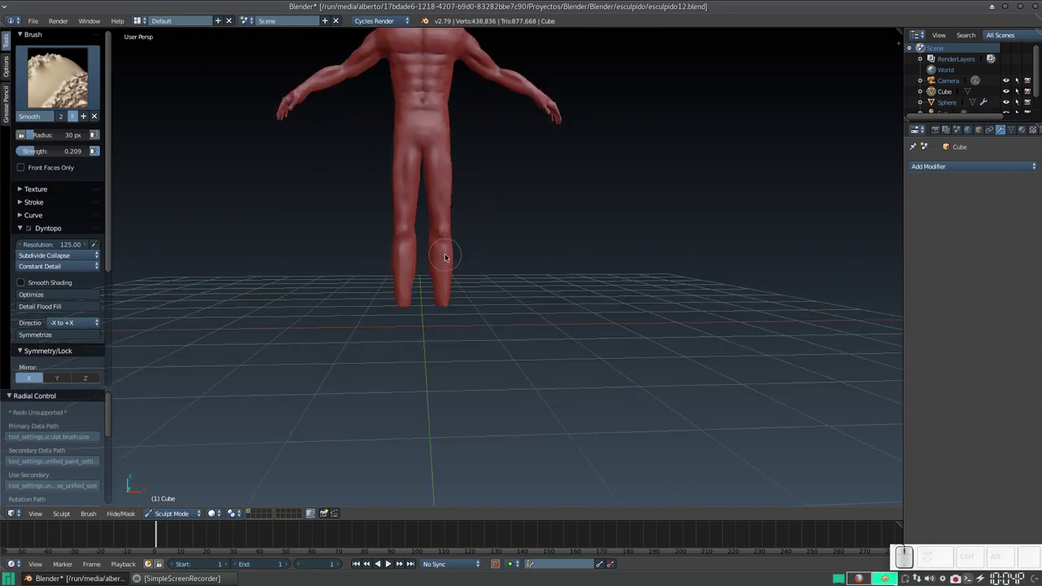
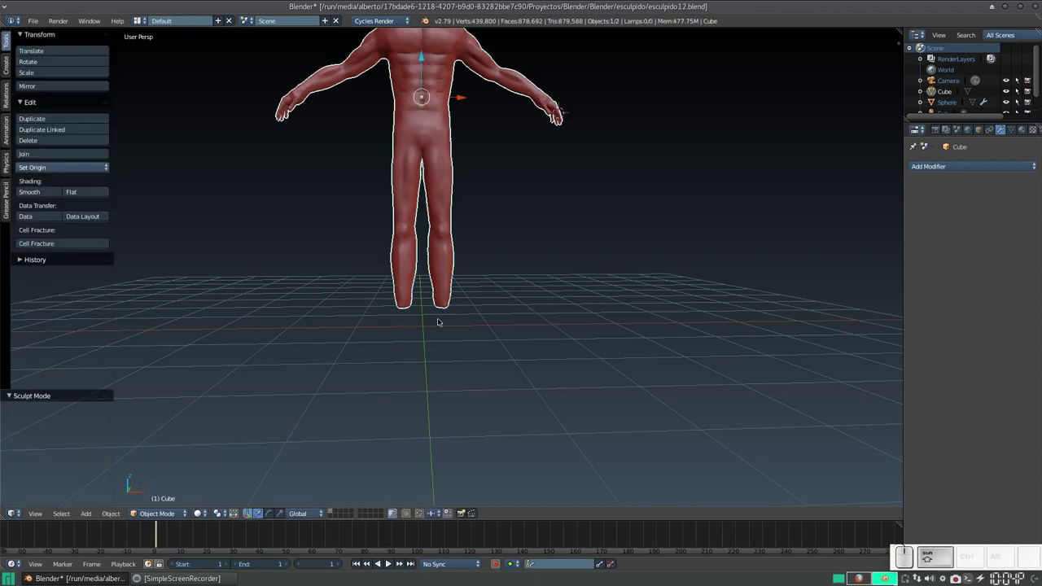
# Add a cube below the lower legs, shrink it, and give it a Mirror modifier
pyautogui.press('shift+c')
pyautogui.moveTo(460, 390); pyautogui.dragTo(430, 340)
pyautogui.moveTo(375, 359); pyautogui.dragTo(400, 320)
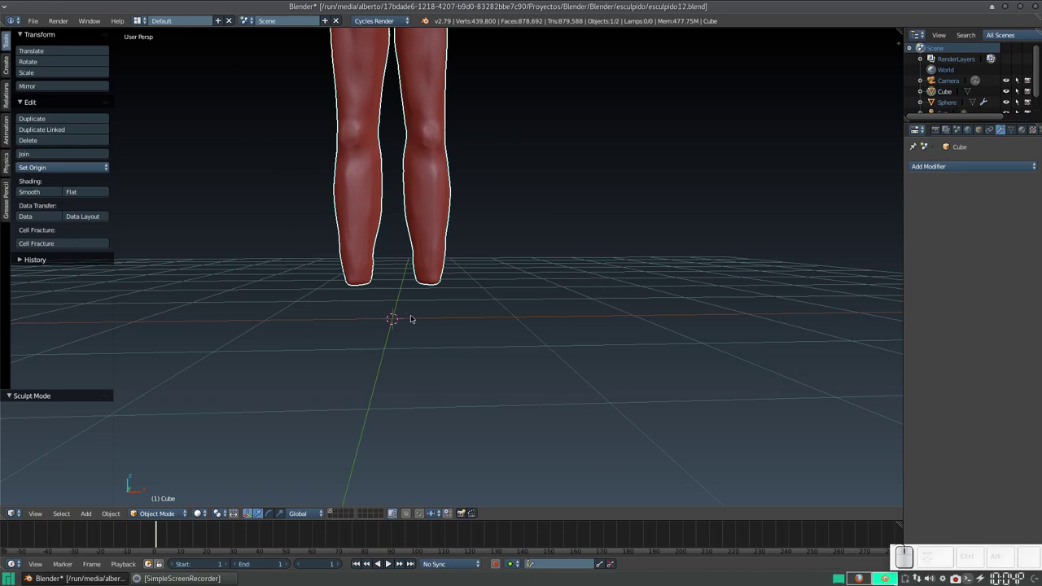
pyautogui.press('shift+a')
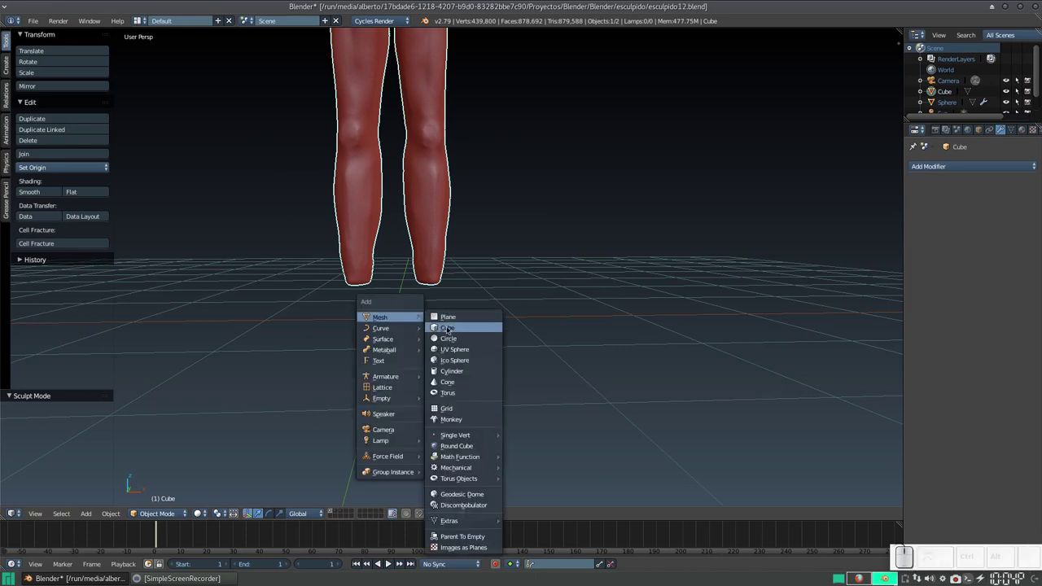
pyautogui.click(448, 331)
pyautogui.press('s')
pyautogui.click(417, 374)
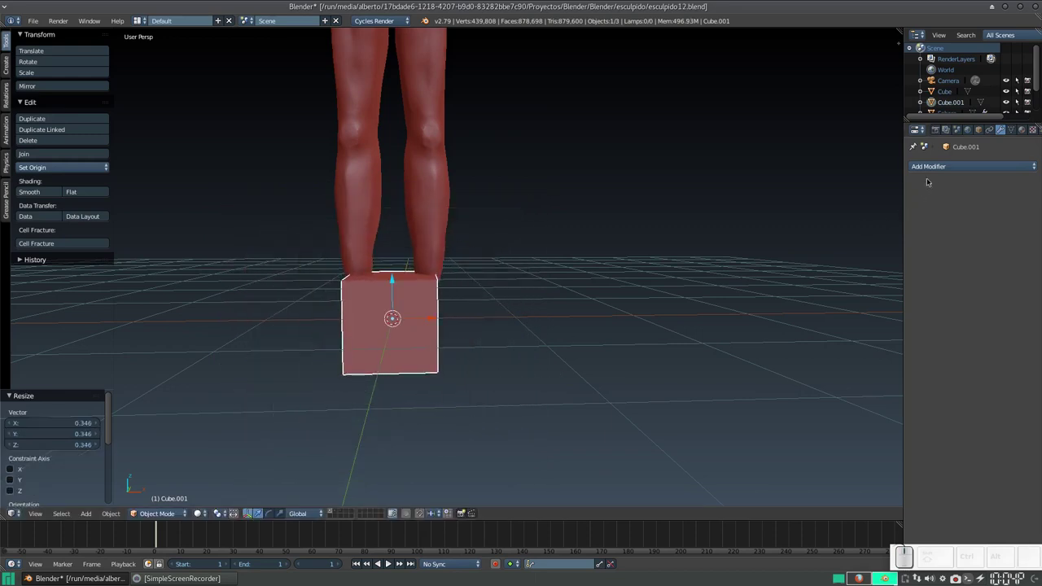
pyautogui.click(941, 165)
pyautogui.click(834, 276)
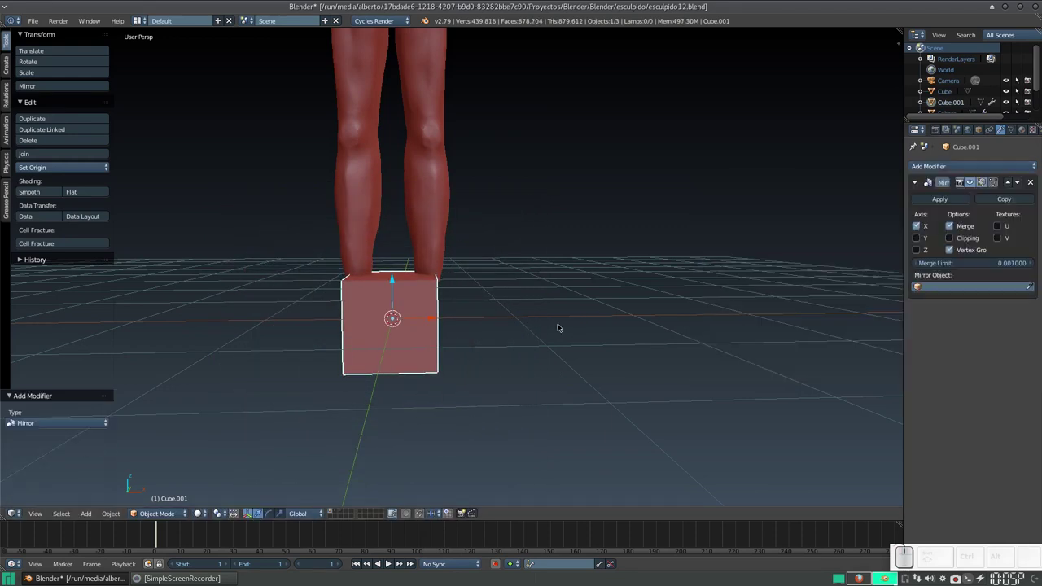
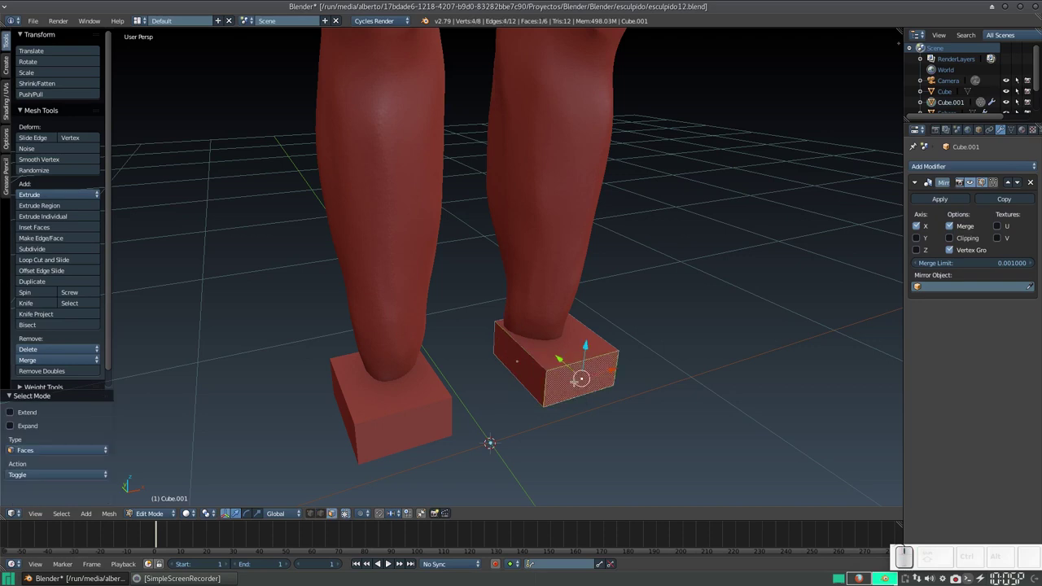
# Extrude the front face of the foot block forward into a longer foot
pyautogui.press('e')
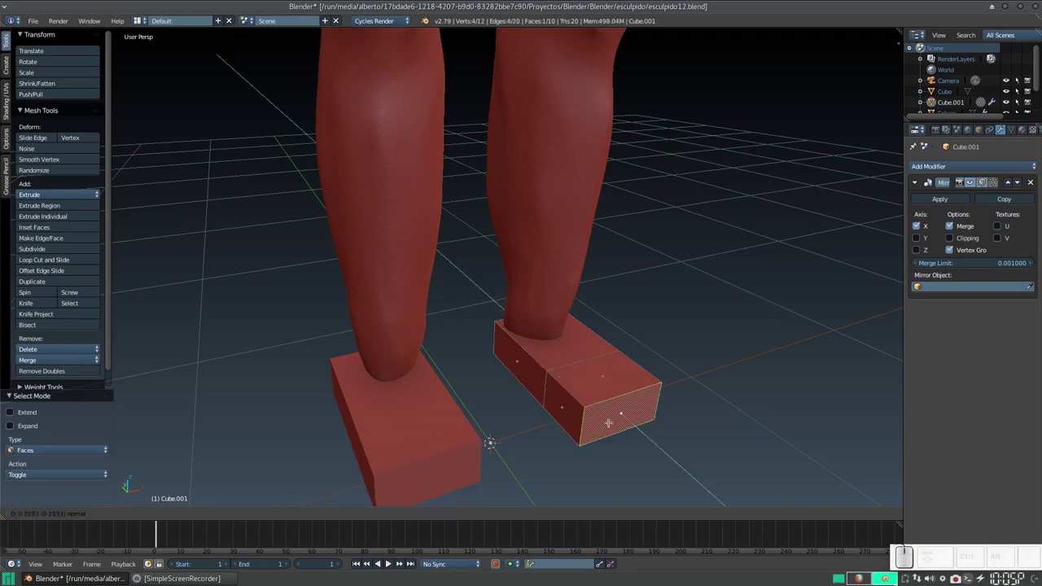
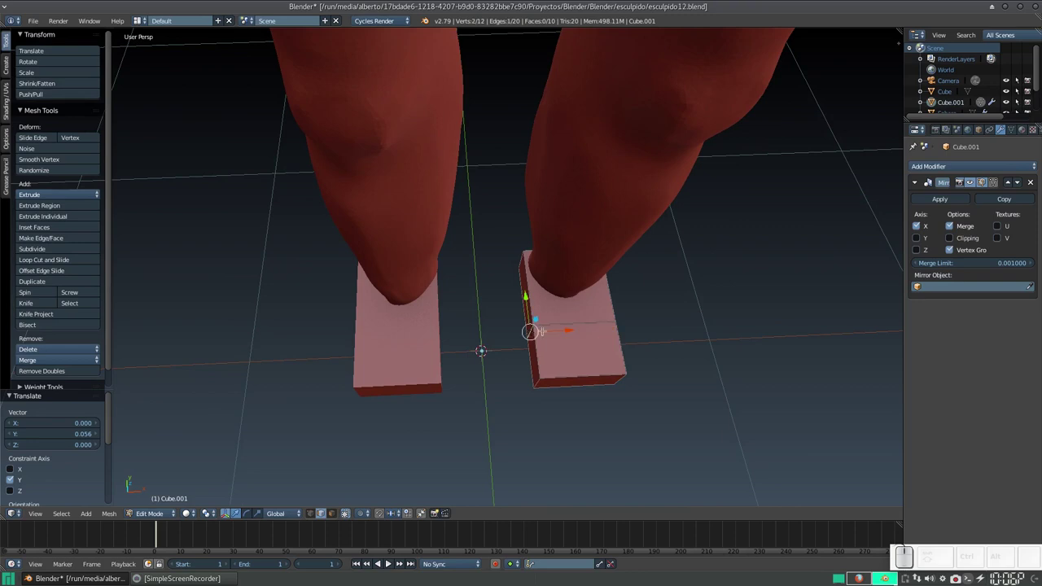
pyautogui.scroll(3)
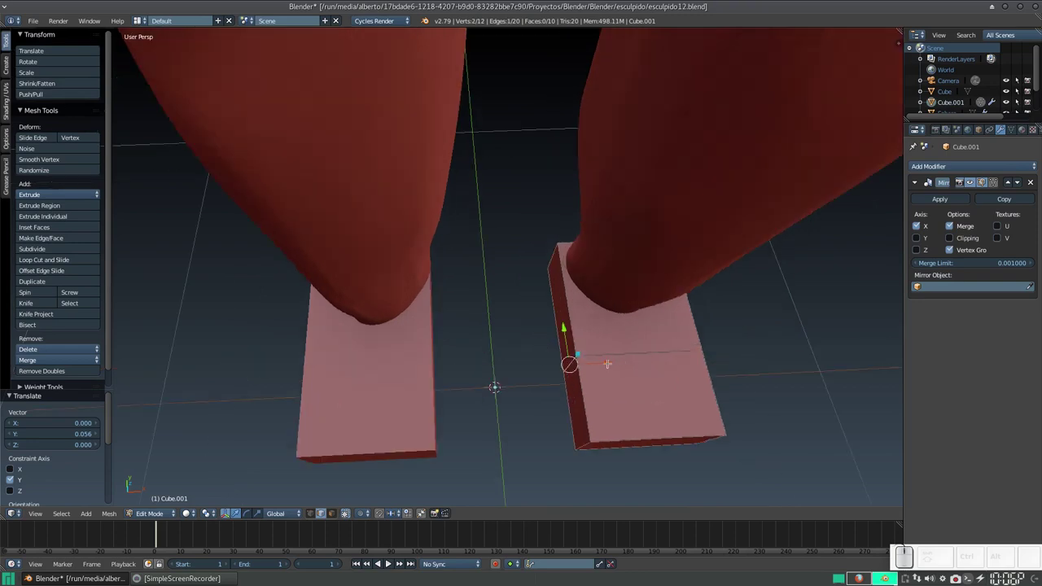
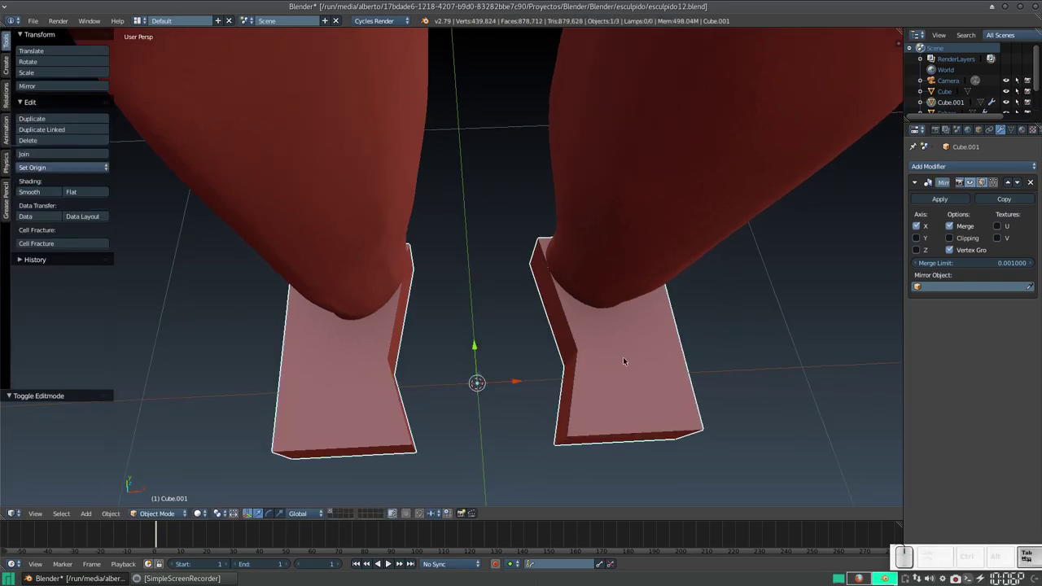
# Enter Edit Mode on the foot mesh and select all of it for shaping
pyautogui.press('Tab')
pyautogui.press('a')
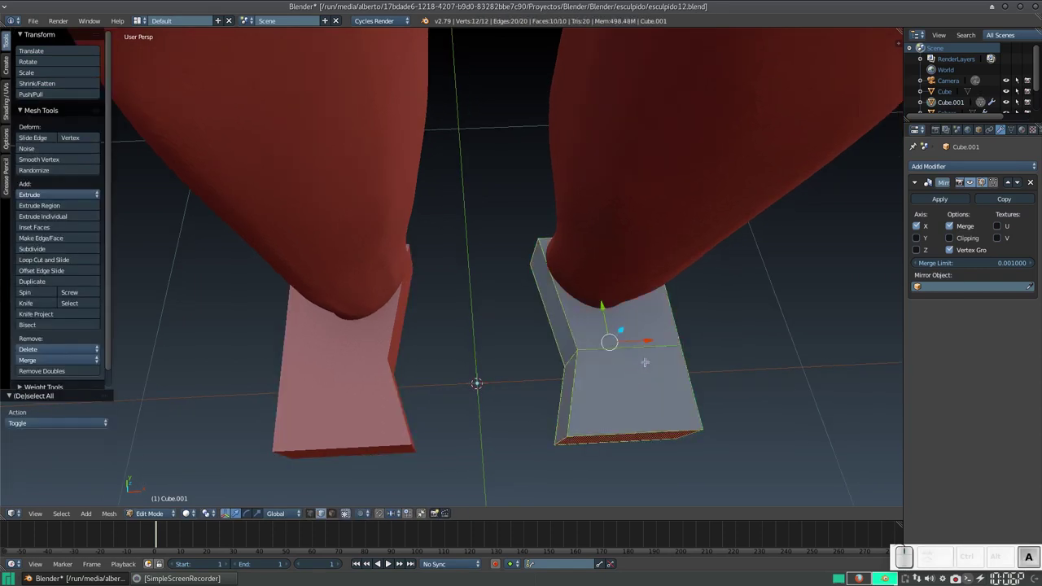
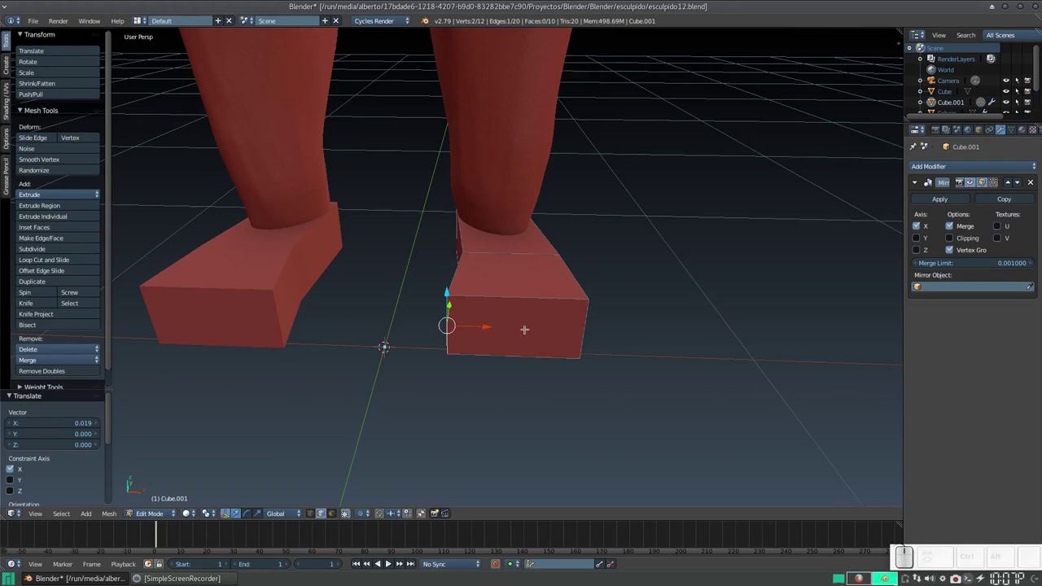
# Start a lengthwise loop cut with two cuts across the foot block
pyautogui.press('ctrl+r')
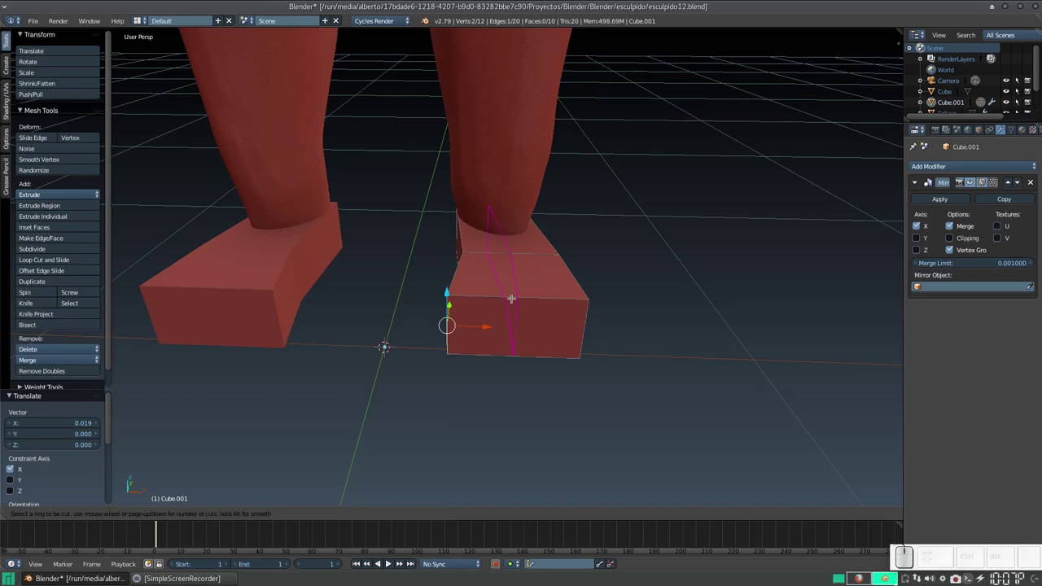
pyautogui.scroll(3)
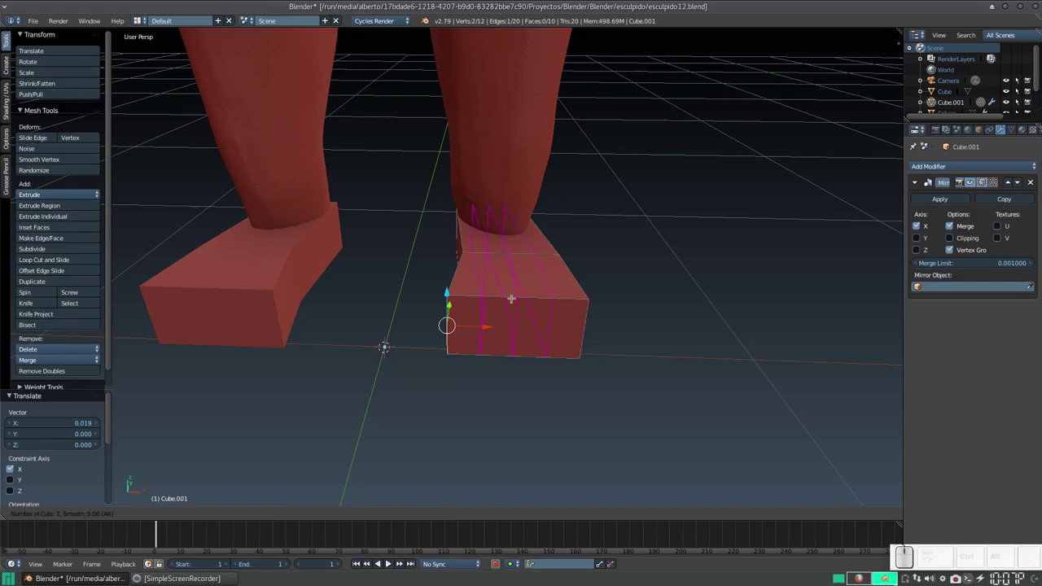
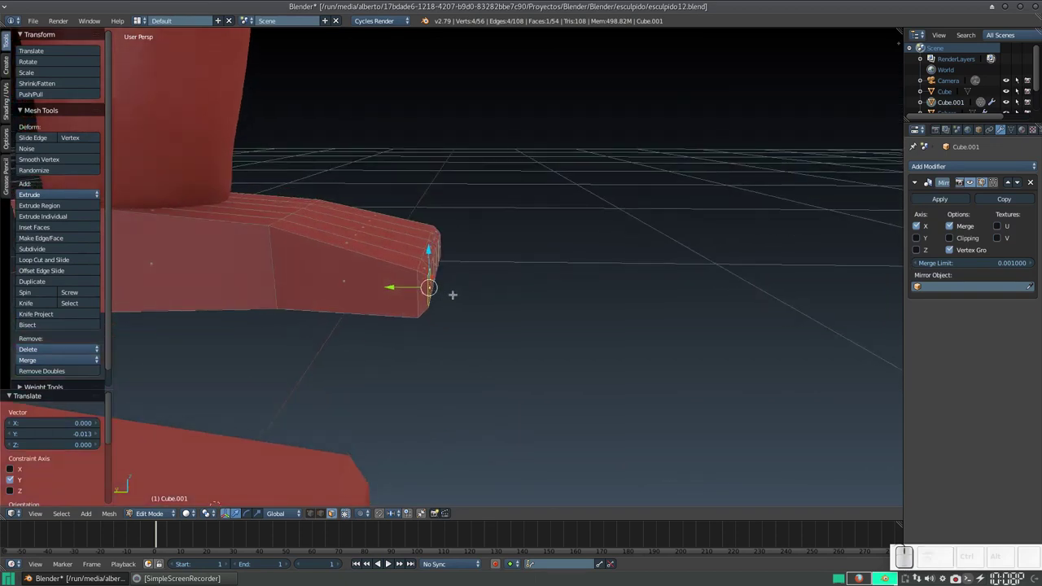
# Extrude the first toe face out from the foot front and grow the selection around it
pyautogui.press('e')
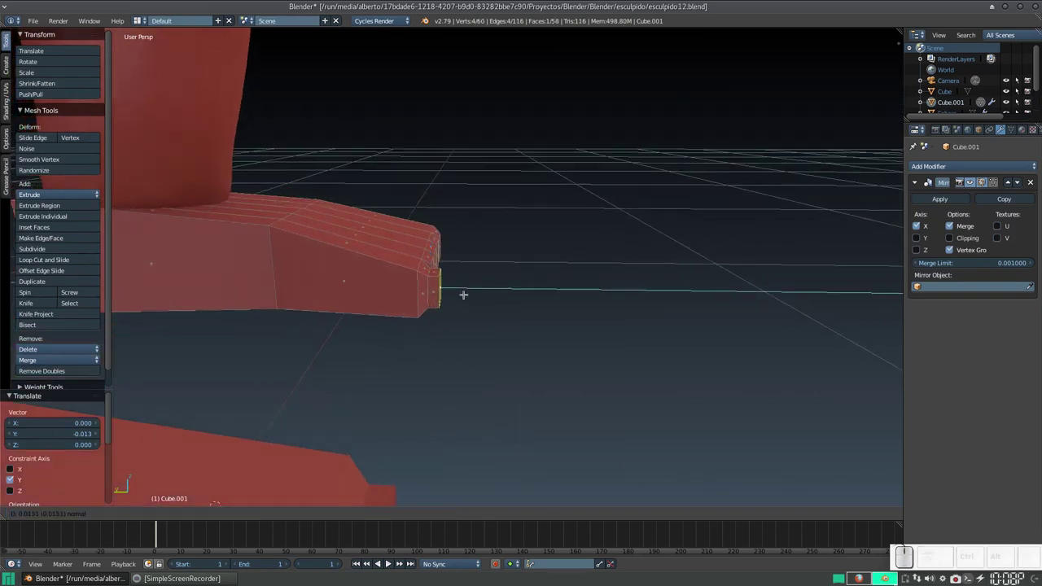
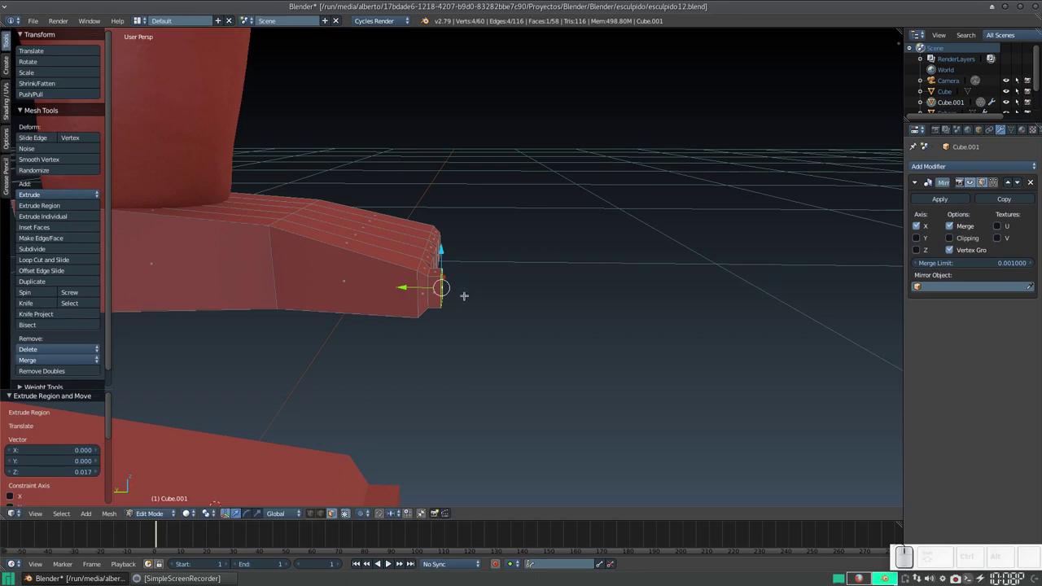
pyautogui.press('e')
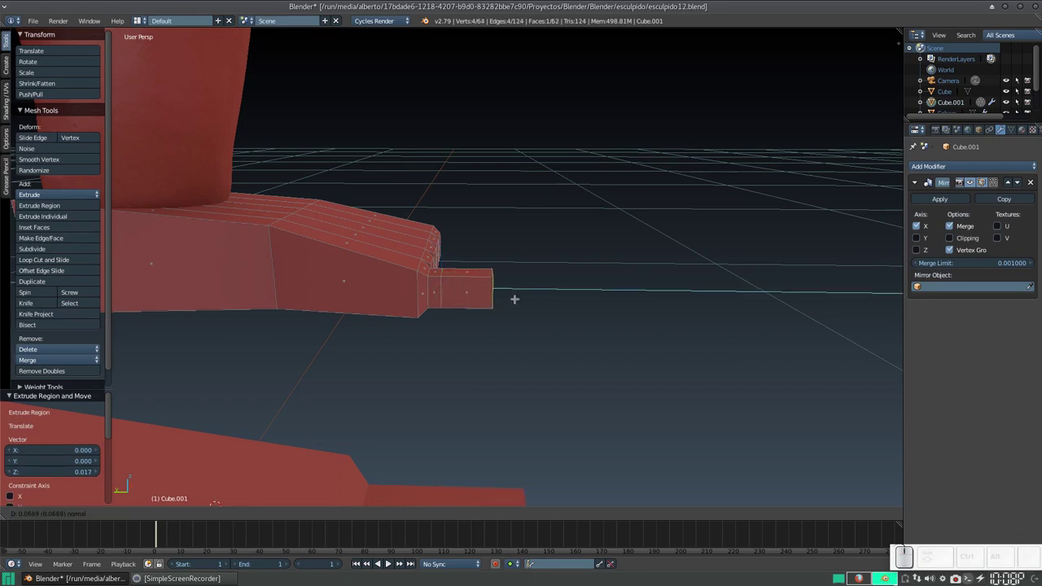
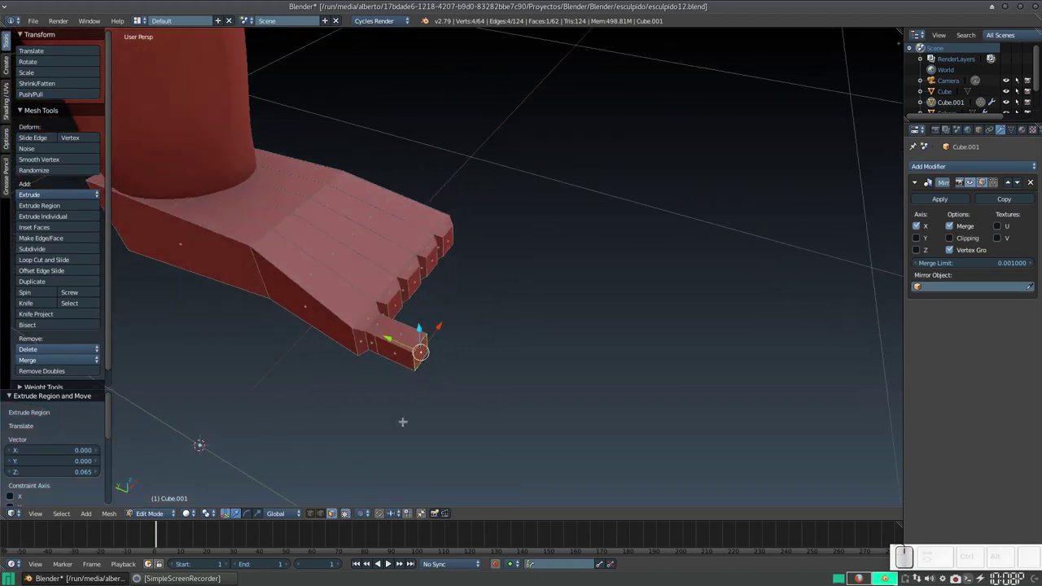
pyautogui.press('ctrl+KP_Add')
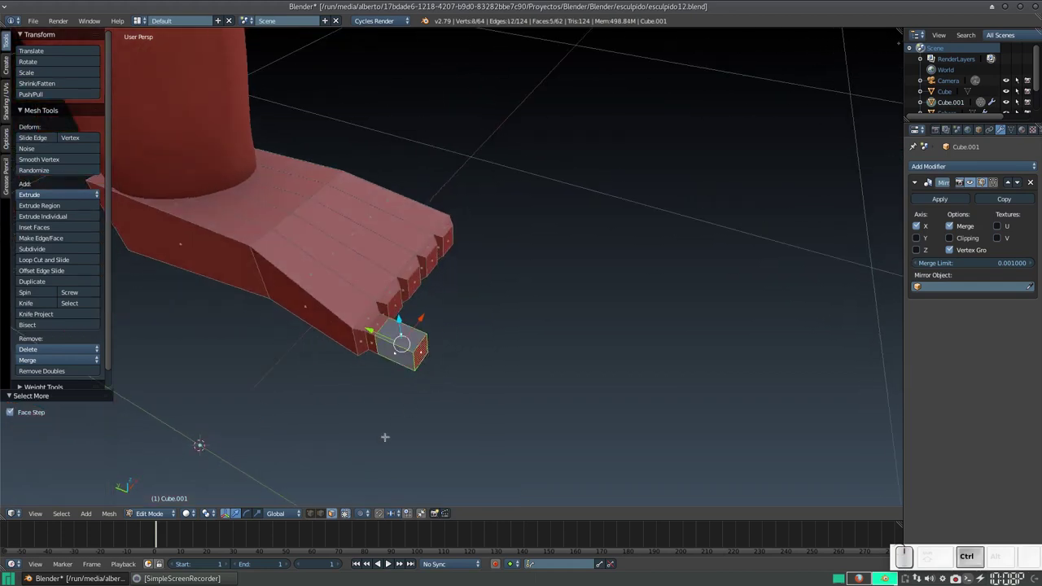
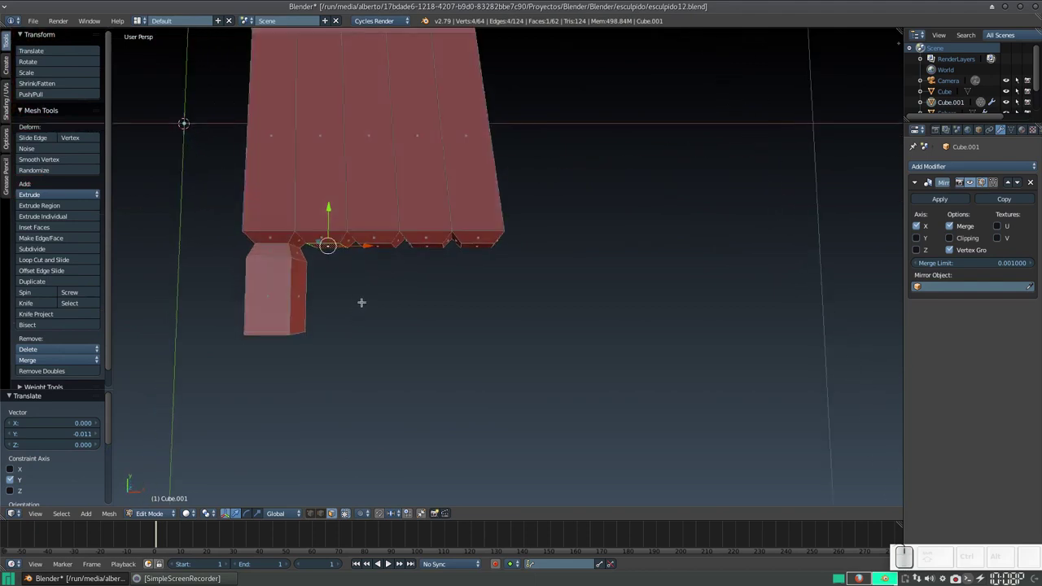
# Extrude the remaining toes, then scale their faces to 0 on Z to flatten them
pyautogui.press('e')
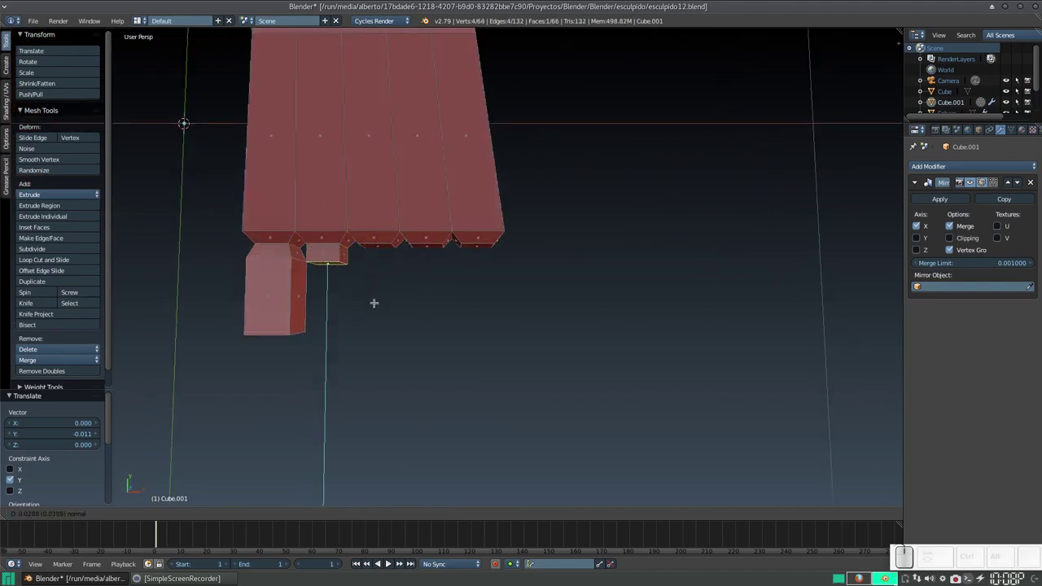
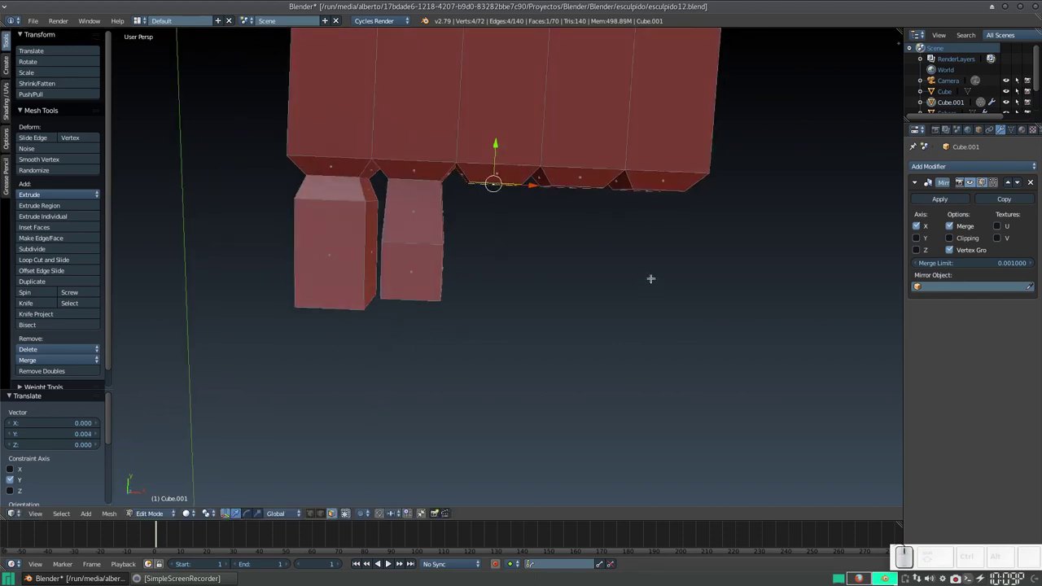
pyautogui.press('e')
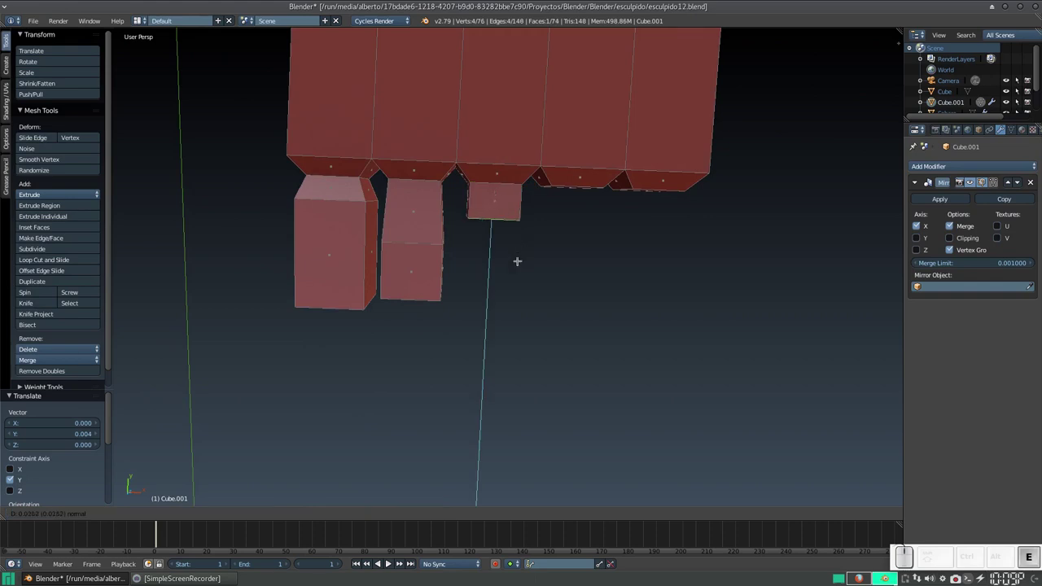
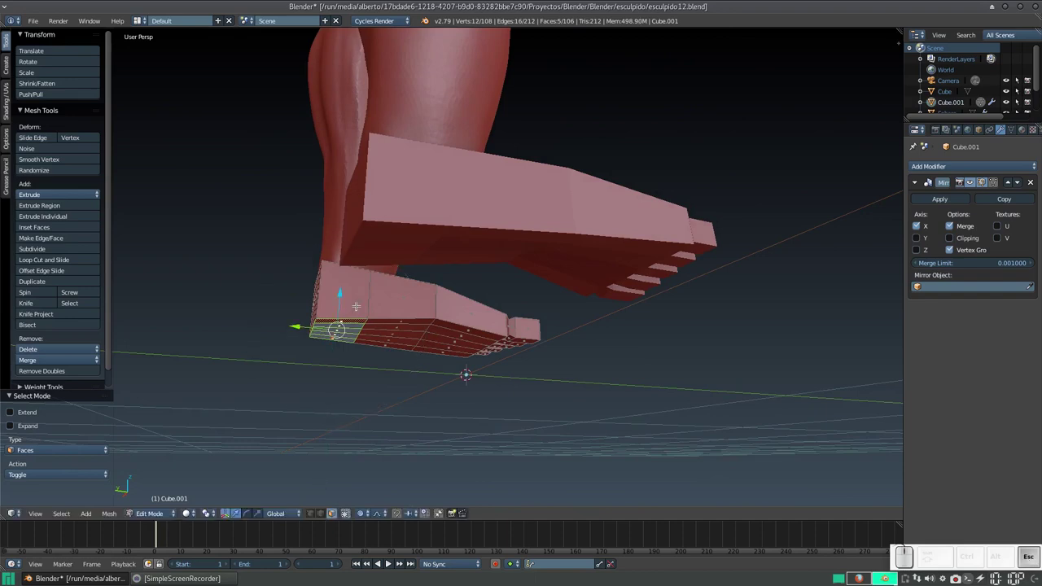
pyautogui.press('o')
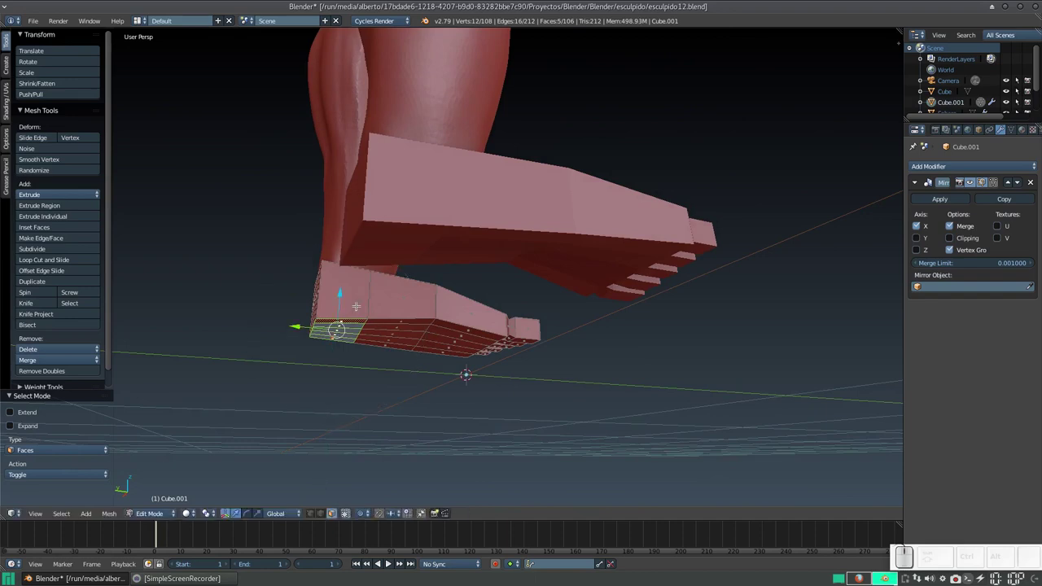
pyautogui.press('s')
pyautogui.press('z')
pyautogui.press('KP_0')
pyautogui.press('KP_Enter')
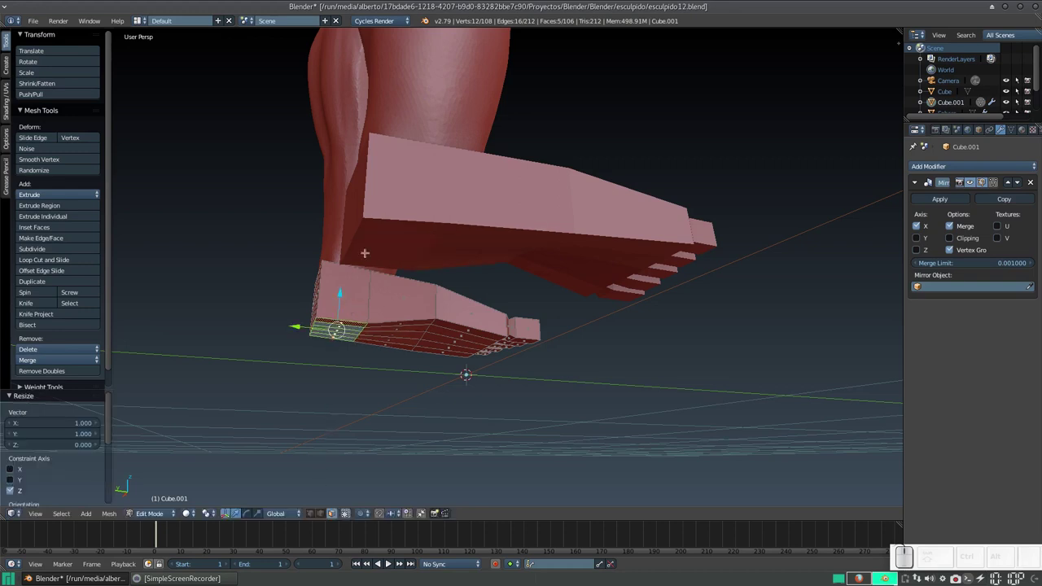
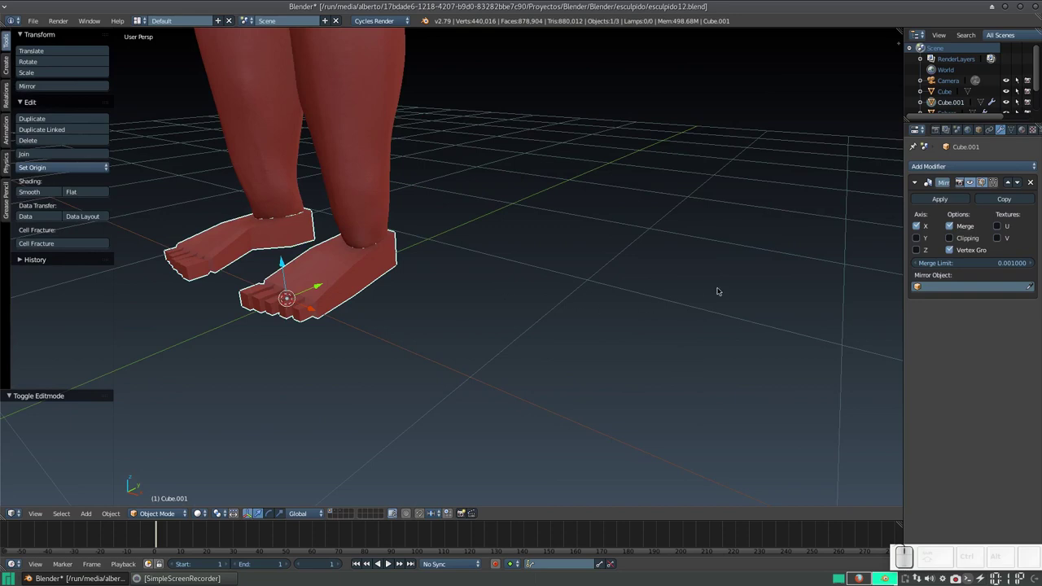
# Apply the Mirror modifier, enter Sculpt Mode, and turn on Dyntopo
pyautogui.click(941, 199)
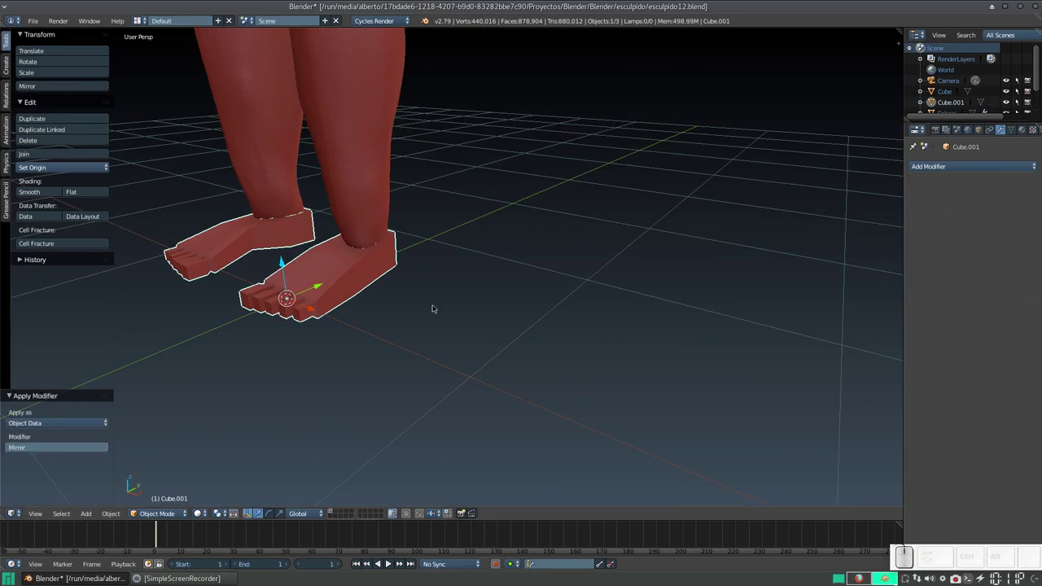
pyautogui.click(156, 521)
pyautogui.click(158, 512)
pyautogui.click(164, 478)
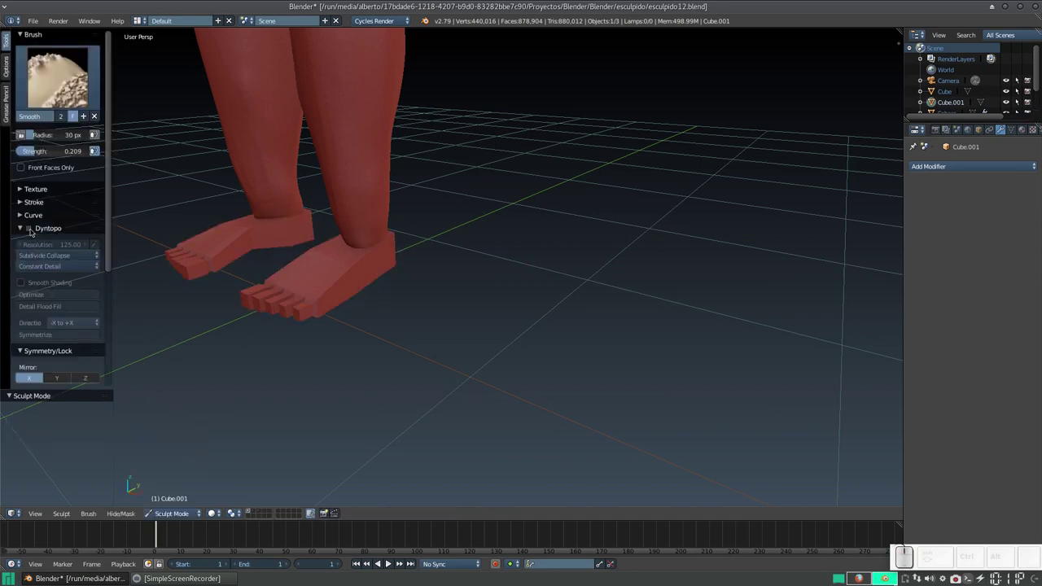
pyautogui.click(34, 230)
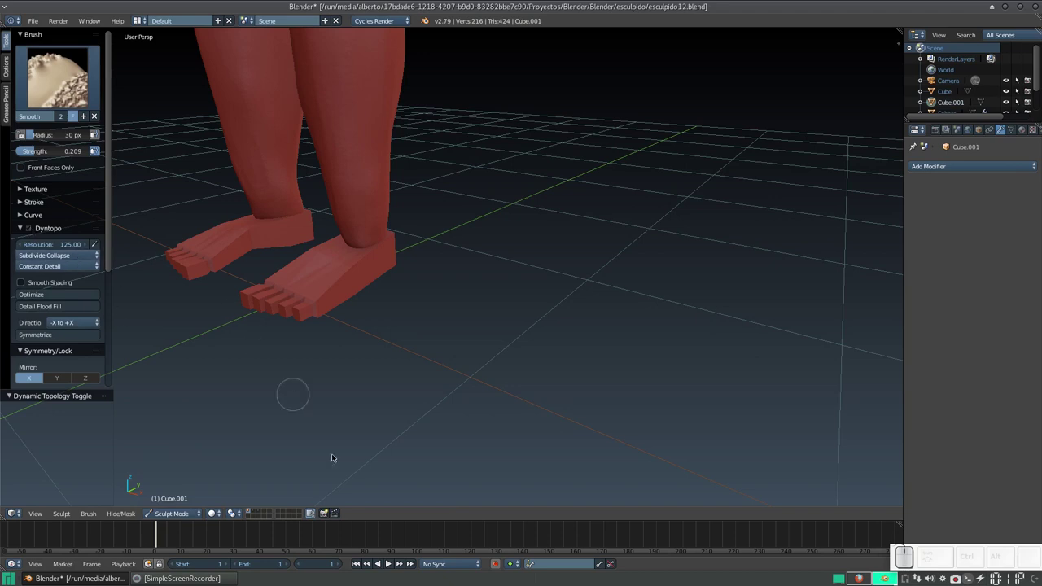
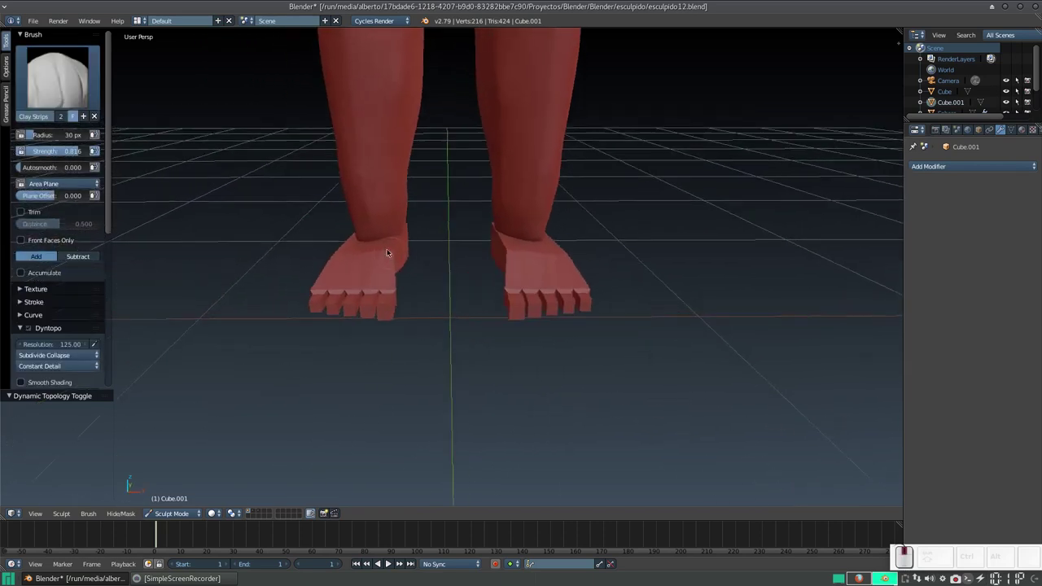
# Choose the Clay Strips brush and frame the right foot at an angle
pyautogui.click(411, 258)
pyautogui.click(457, 249)
pyautogui.moveTo(483, 266); pyautogui.dragTo(446, 260)
pyautogui.click(453, 264)
pyautogui.click(492, 254)
pyautogui.moveTo(492, 257); pyautogui.dragTo(503, 280)
pyautogui.moveTo(497, 283); pyautogui.dragTo(483, 269)
pyautogui.press('KP_Add')
pyautogui.moveTo(476, 274); pyautogui.dragTo(431, 256)
pyautogui.moveTo(444, 263); pyautogui.dragTo(479, 215)
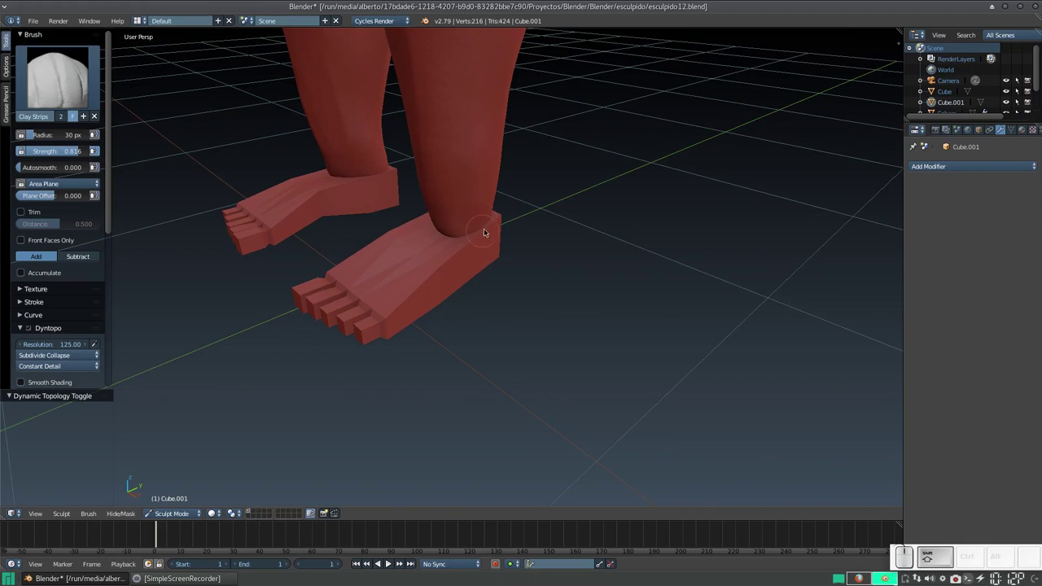
# Build clay strips along the top of the right foot
pyautogui.click(493, 225)
pyautogui.click(494, 222)
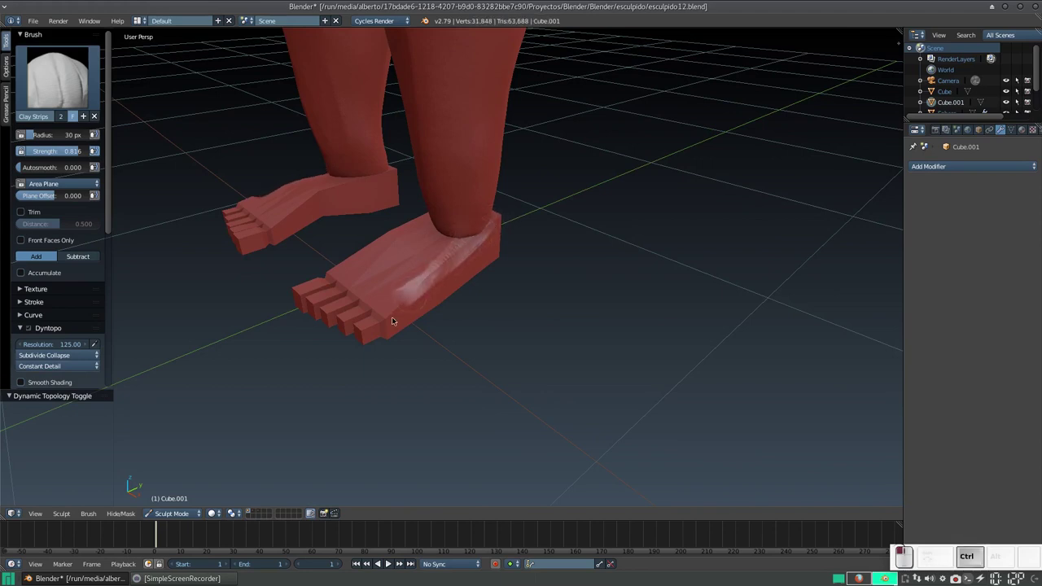
pyautogui.click(496, 216)
pyautogui.moveTo(502, 216); pyautogui.dragTo(359, 289)
pyautogui.moveTo(344, 297); pyautogui.dragTo(339, 302)
# Build clay strips along the top of the left foot
pyautogui.moveTo(340, 302); pyautogui.dragTo(317, 201)
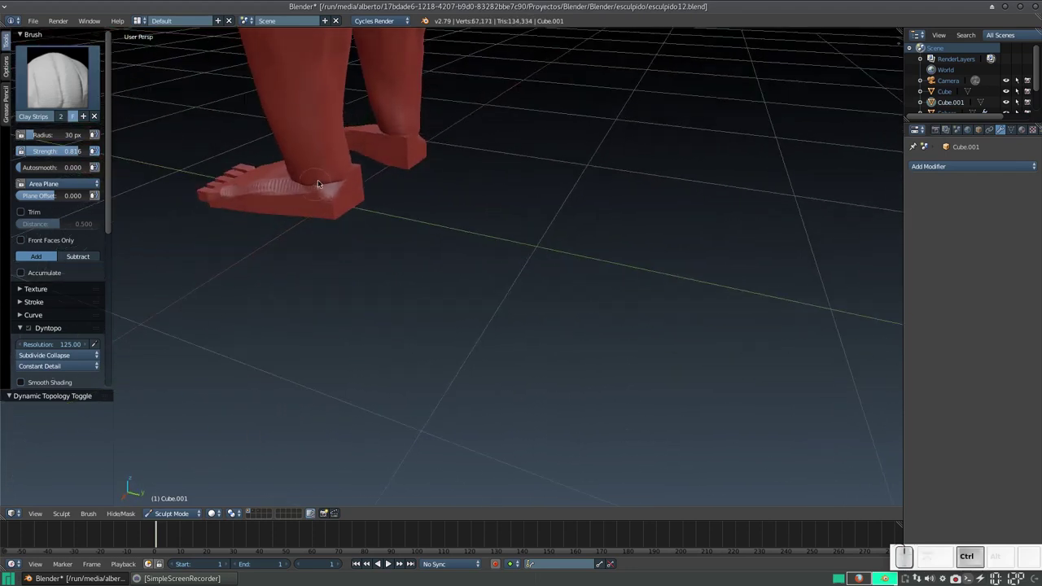
pyautogui.click(333, 192)
pyautogui.moveTo(360, 205); pyautogui.dragTo(431, 186)
pyautogui.click(427, 193)
pyautogui.click(432, 205)
pyautogui.moveTo(443, 211); pyautogui.dragTo(505, 208)
pyautogui.press('KP_Add')
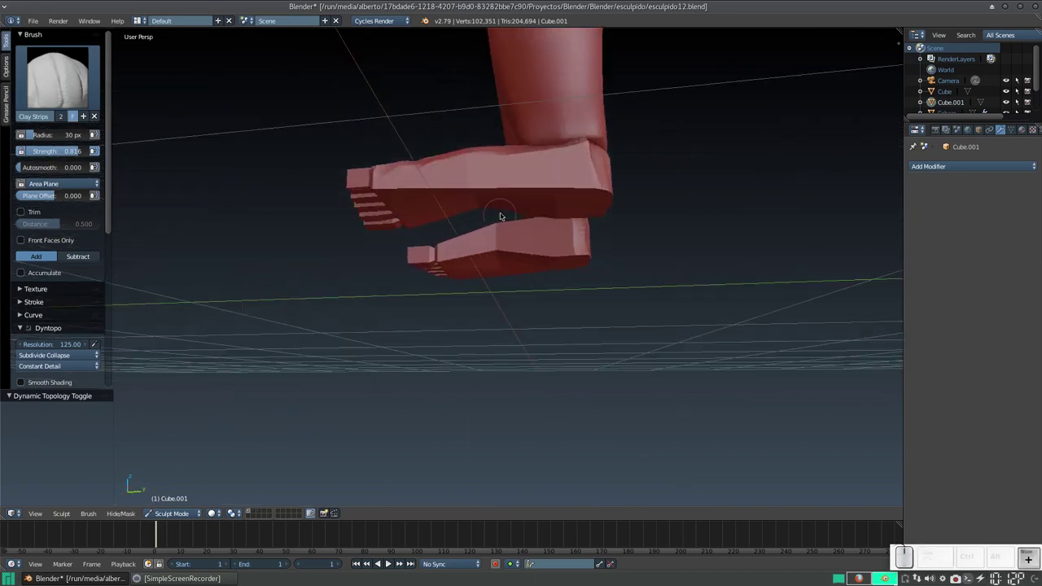
# Lay clay strips across the soles of both feet
pyautogui.moveTo(606, 190); pyautogui.dragTo(457, 197)
pyautogui.moveTo(500, 201); pyautogui.dragTo(541, 134)
pyautogui.moveTo(534, 141); pyautogui.dragTo(431, 141)
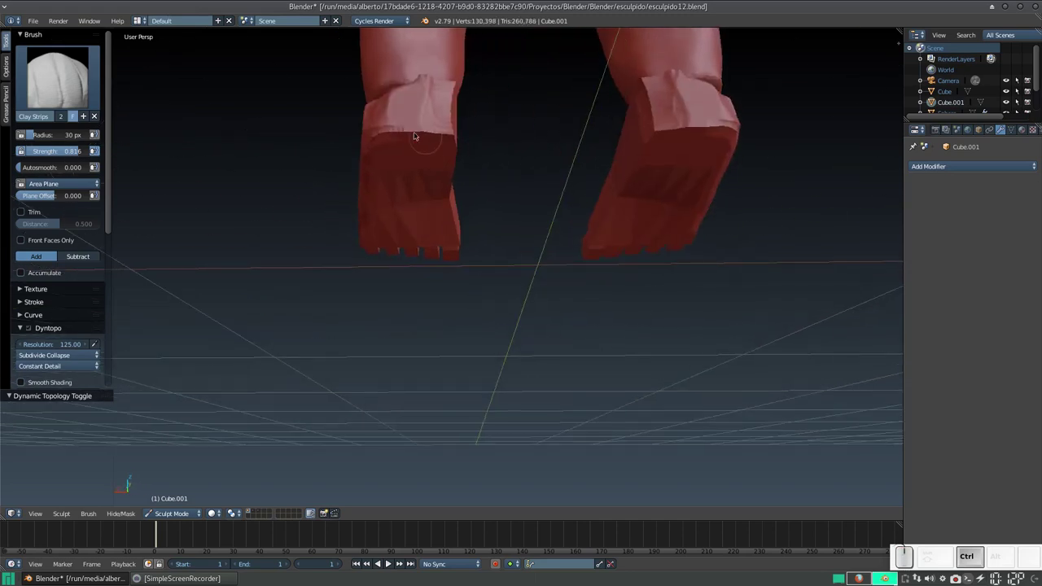
pyautogui.moveTo(390, 131); pyautogui.dragTo(394, 173)
pyautogui.moveTo(391, 188); pyautogui.dragTo(400, 217)
pyautogui.moveTo(400, 214); pyautogui.dragTo(361, 171)
pyautogui.click(337, 183)
# Add more clay strips over the foot tops and edges, ending looking down on both feet
pyautogui.middleClick(455, 241)
pyautogui.moveTo(373, 190); pyautogui.dragTo(461, 164)
pyautogui.moveTo(317, 162); pyautogui.dragTo(458, 189)
pyautogui.moveTo(459, 189); pyautogui.dragTo(463, 204)
pyautogui.middleClick(446, 202)
pyautogui.rightClick(482, 215)
pyautogui.moveTo(504, 247); pyautogui.dragTo(546, 244)
pyautogui.middleClick(562, 254)
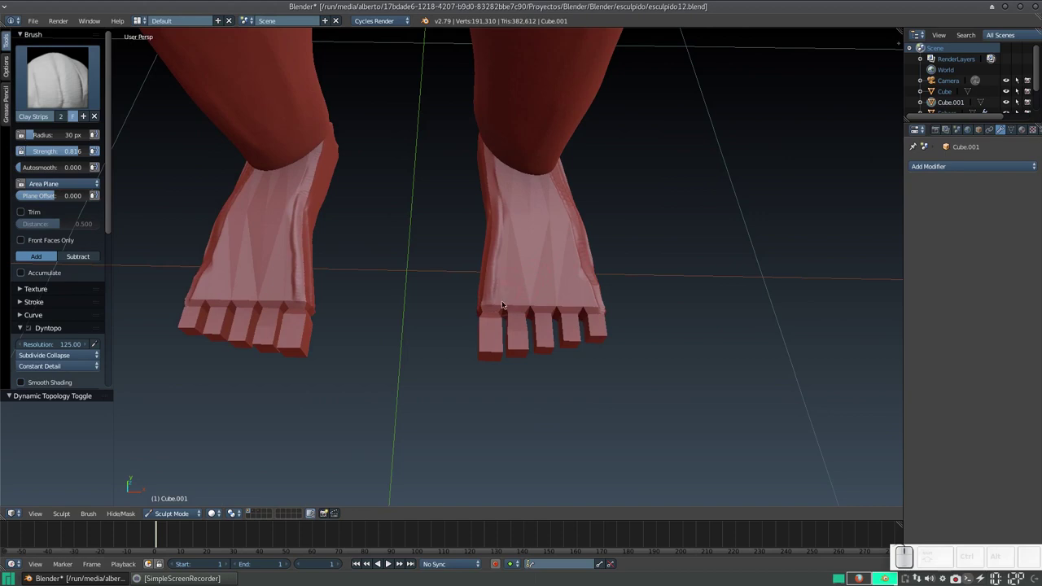
# Shrink the brush and add finer clay strips over the foot top and ankle joins
pyautogui.press('f')
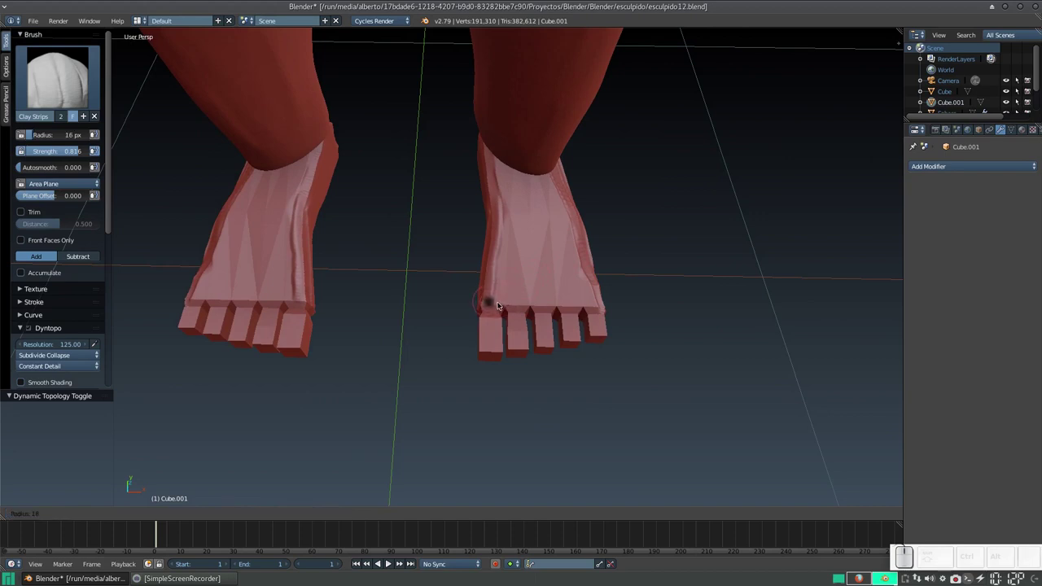
pyautogui.click(502, 304)
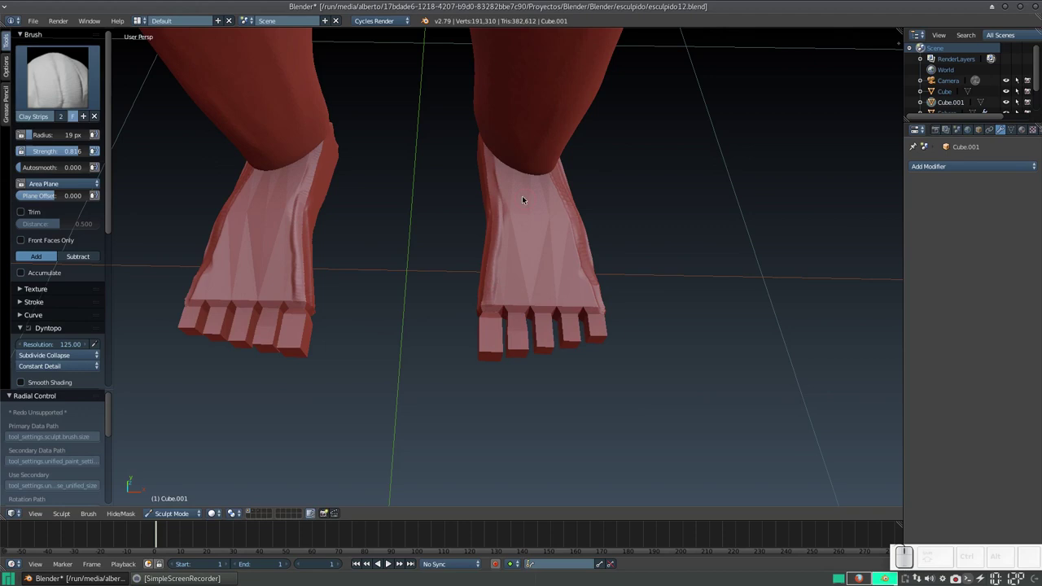
pyautogui.moveTo(521, 158); pyautogui.dragTo(544, 192)
pyautogui.click(531, 181)
pyautogui.moveTo(542, 205); pyautogui.dragTo(489, 185)
pyautogui.moveTo(484, 187); pyautogui.dragTo(510, 216)
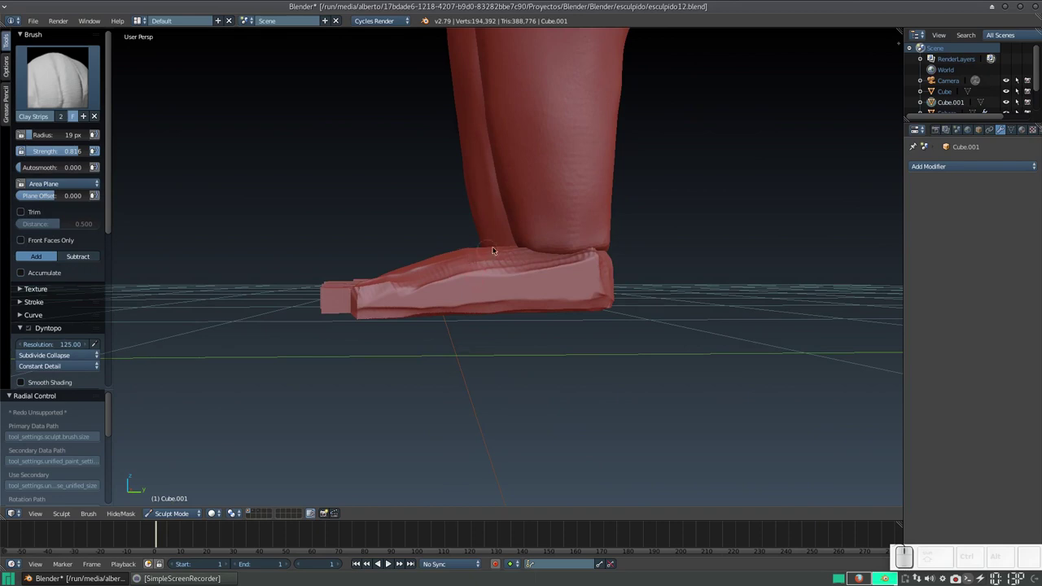
# Select the body, leave sculpting, and set its maximum draw type to Wire
pyautogui.rightClick(566, 209)
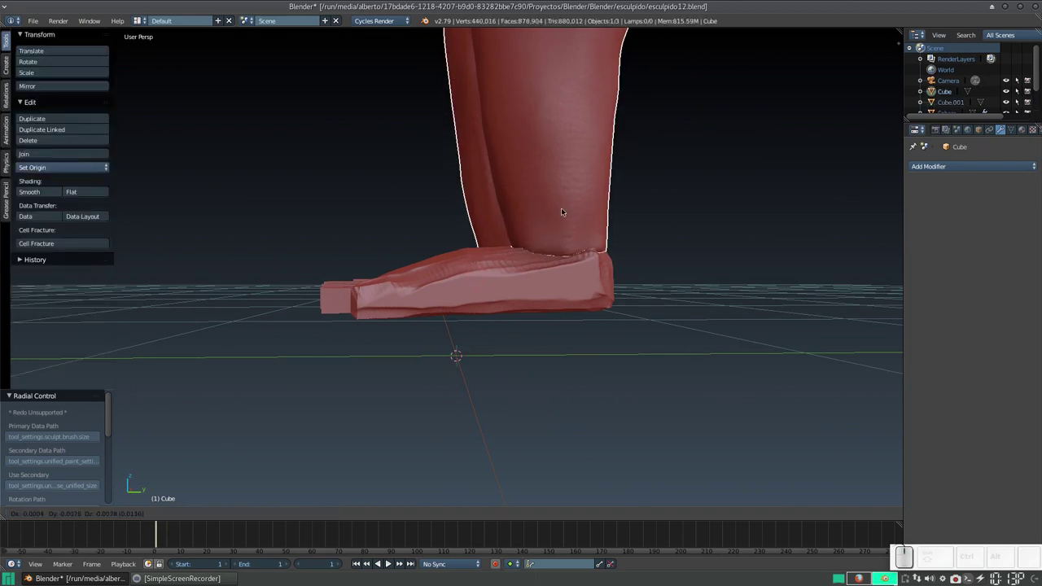
pyautogui.press('Escape')
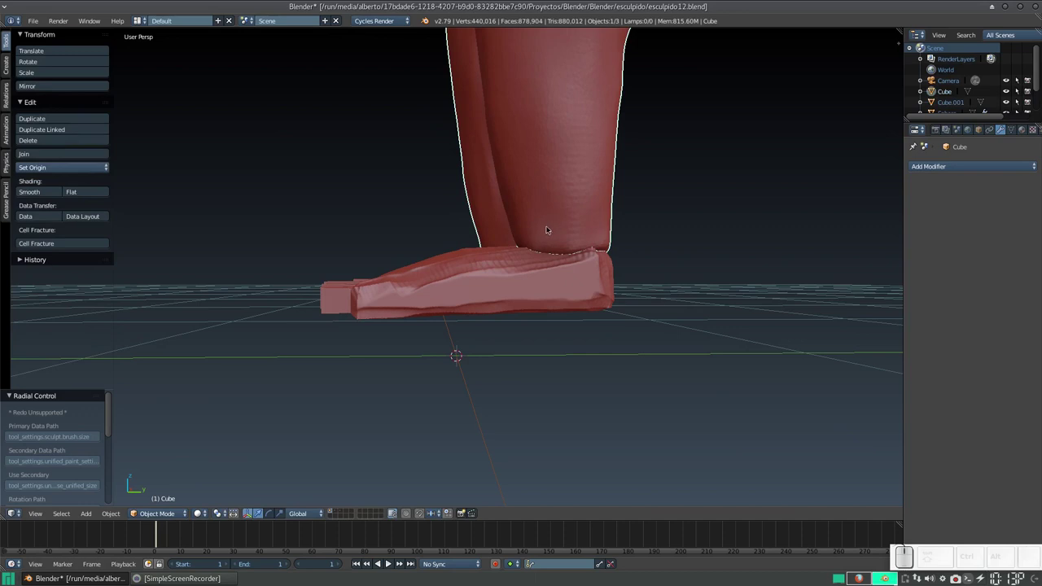
pyautogui.press('z')
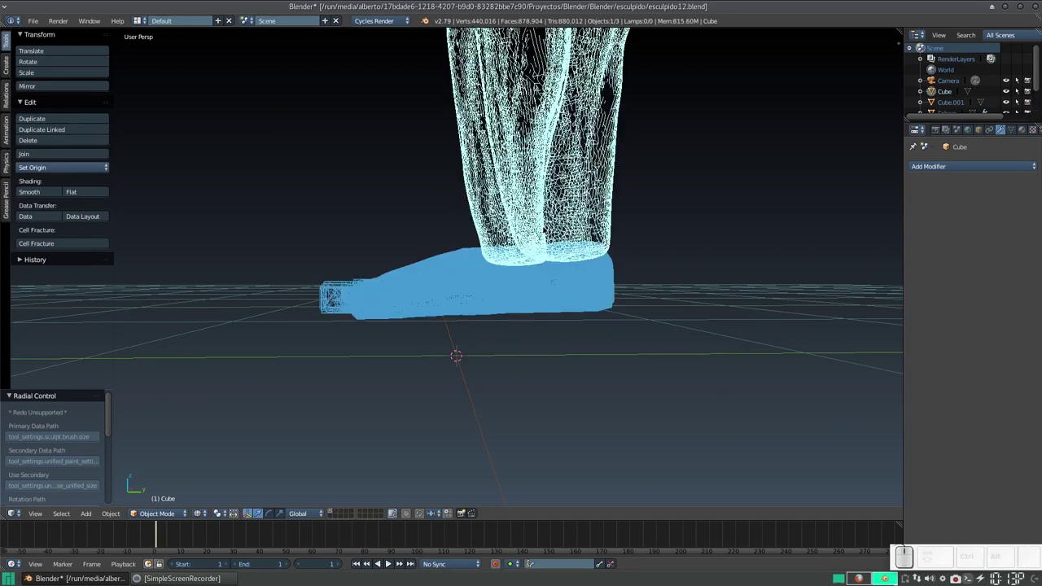
pyautogui.press('z')
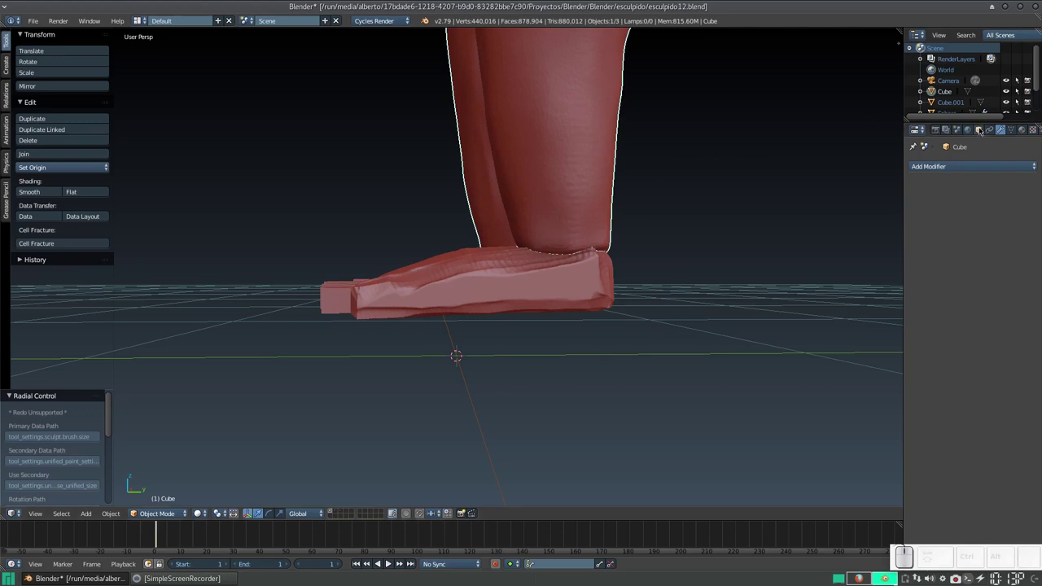
pyautogui.click(983, 131)
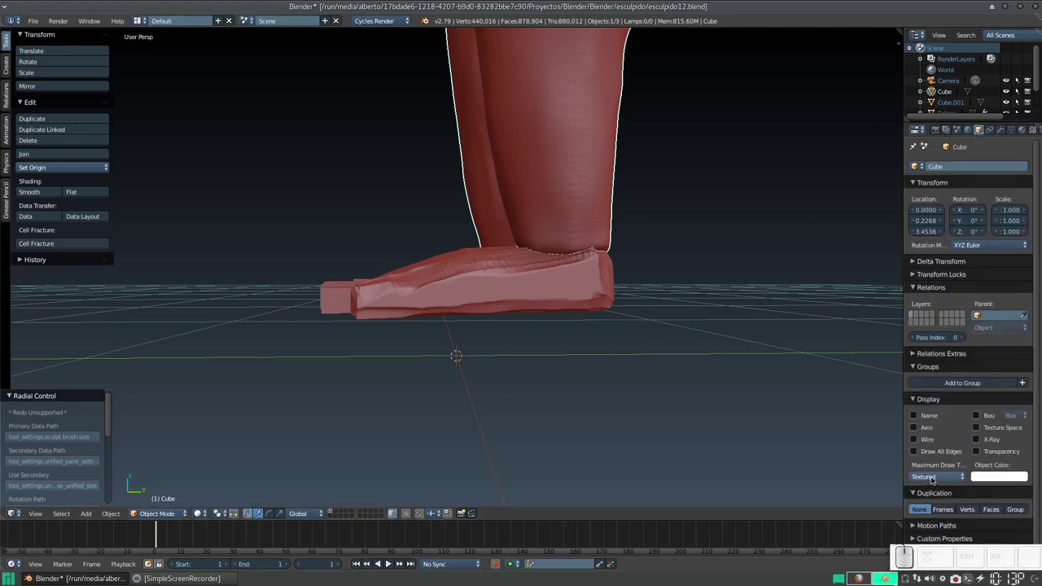
pyautogui.click(937, 476)
pyautogui.click(930, 456)
# Orbit to the ankles and reselect the feet object (Cube.001) for sculpting
pyautogui.moveTo(613, 233); pyautogui.dragTo(579, 281)
pyautogui.moveTo(584, 300); pyautogui.dragTo(582, 278)
pyautogui.rightClick(573, 308)
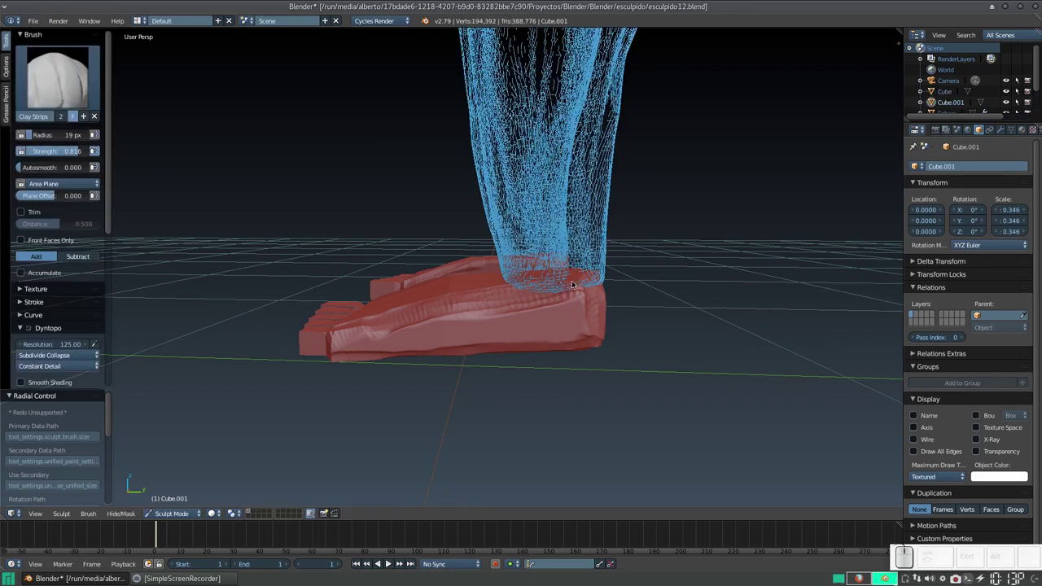
# Enter sculpt mode with an enlarged Grab brush and pull the foot tops toward the legs from the front
pyautogui.press('g')
pyautogui.click(573, 278)
pyautogui.press('g')
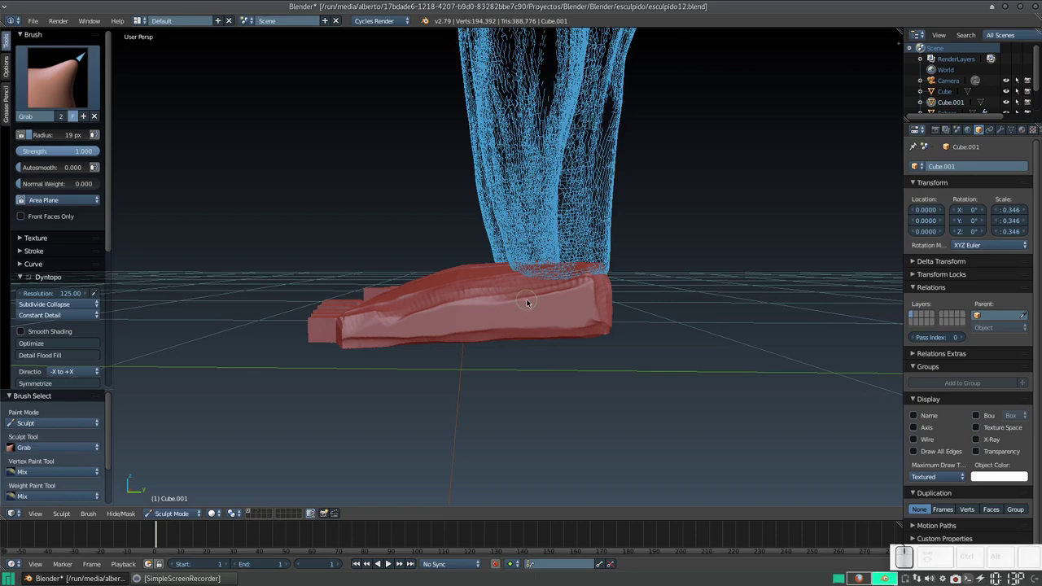
pyautogui.press('f')
pyautogui.click(563, 341)
pyautogui.click(563, 325)
pyautogui.moveTo(585, 322); pyautogui.dragTo(533, 310)
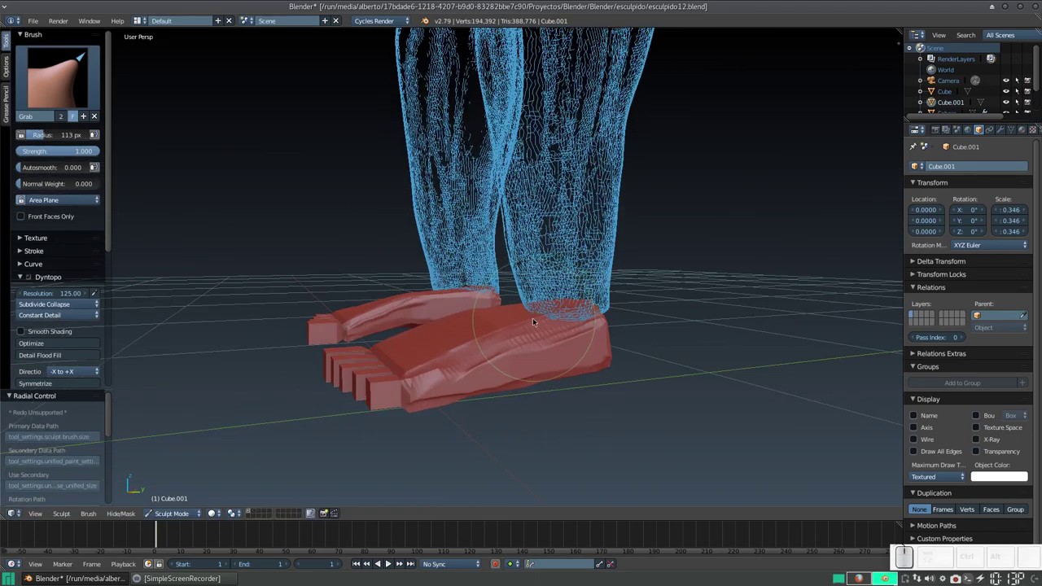
pyautogui.click(534, 320)
pyautogui.moveTo(532, 314); pyautogui.dragTo(513, 325)
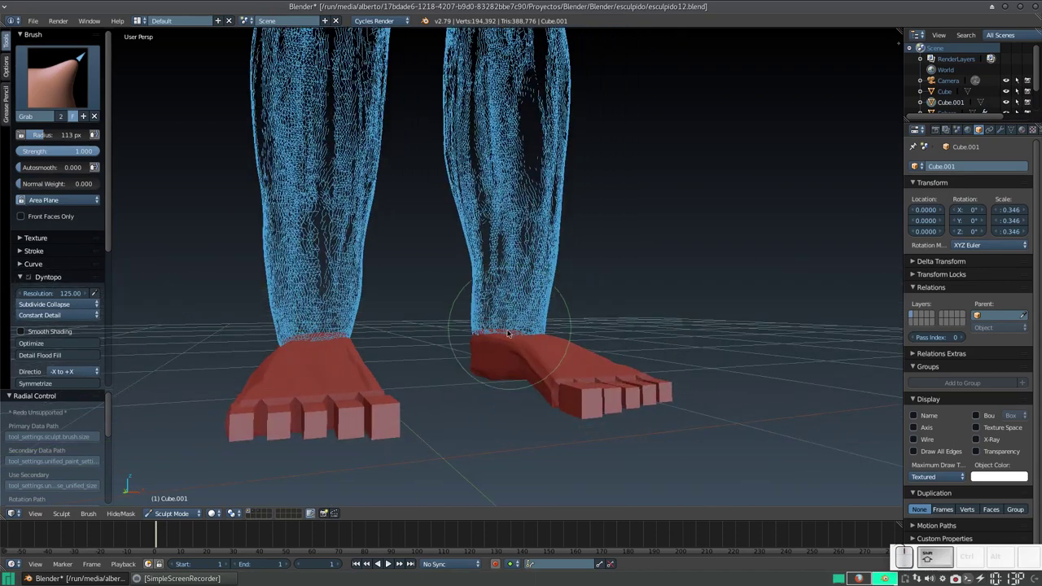
pyautogui.moveTo(507, 337); pyautogui.dragTo(501, 330)
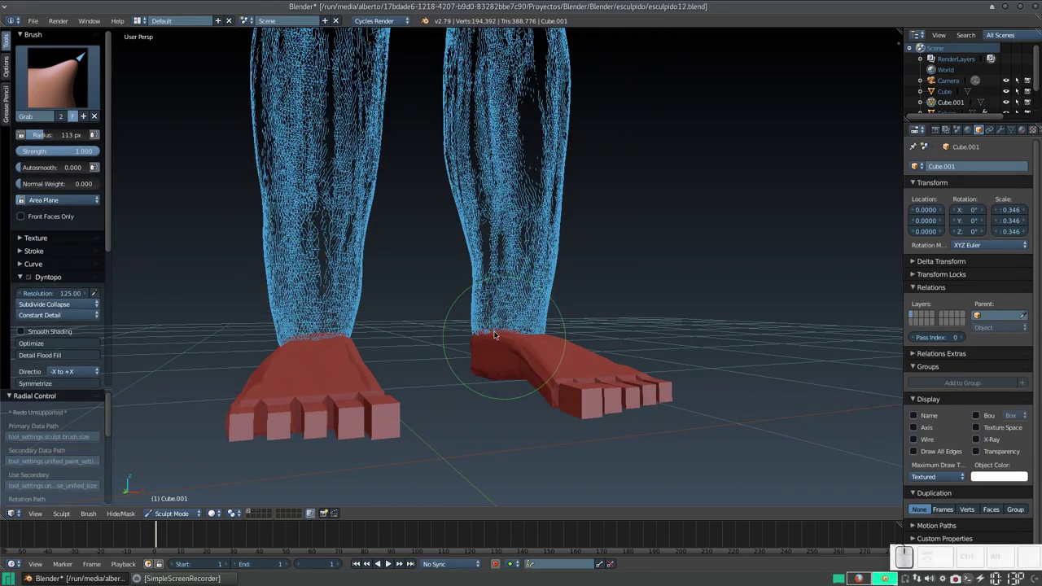
pyautogui.moveTo(480, 336); pyautogui.dragTo(478, 329)
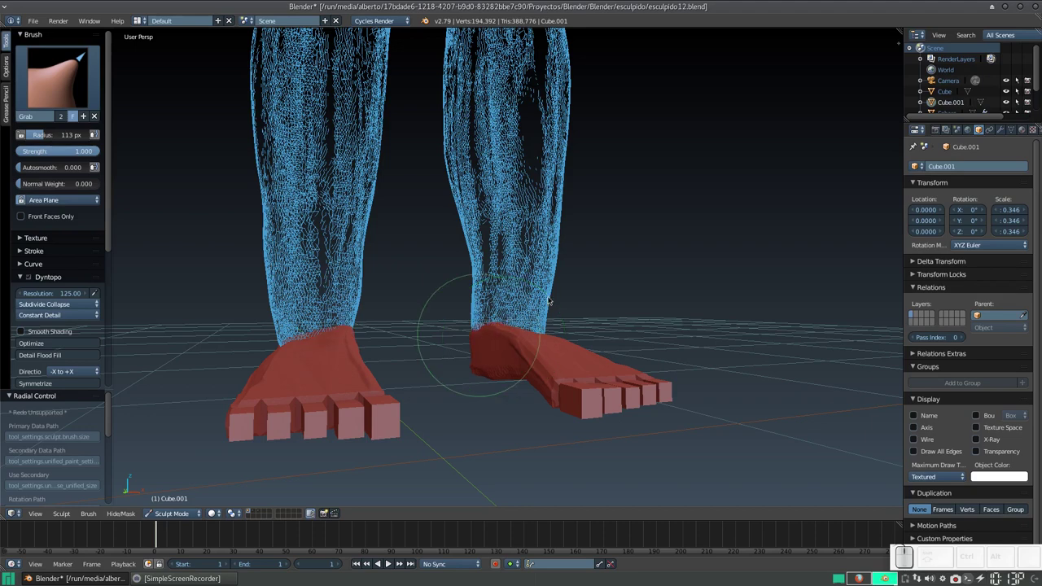
# From a side view, pull the foot top under the ankle and reshape the heel under the leg
pyautogui.click(562, 314)
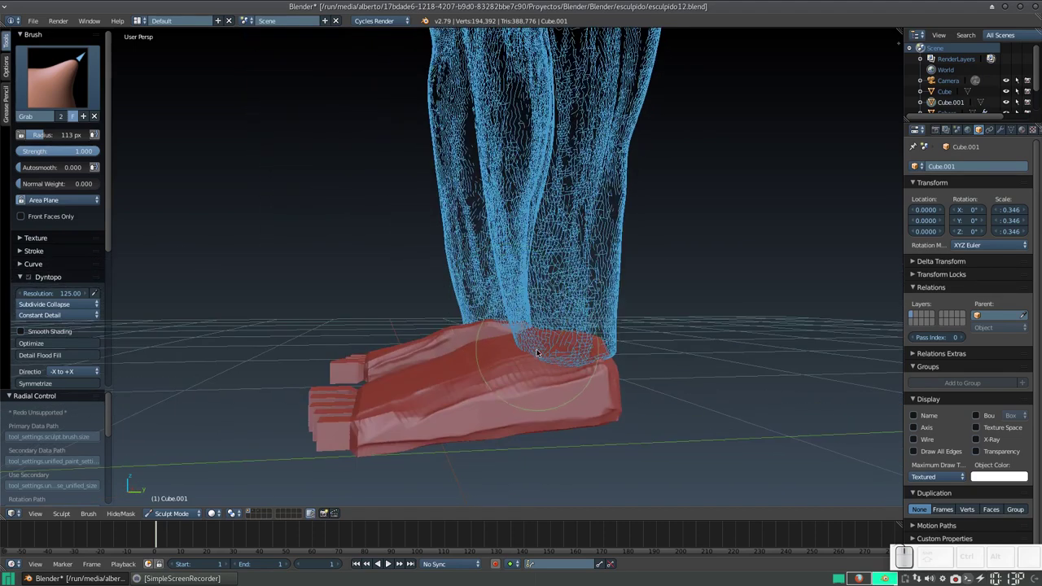
pyautogui.moveTo(536, 359); pyautogui.dragTo(538, 346)
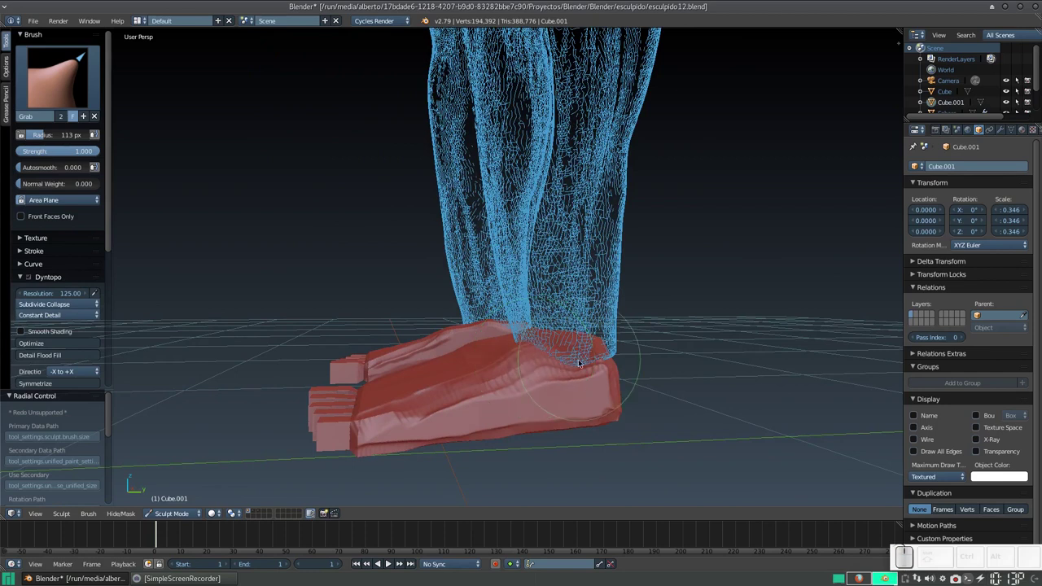
pyautogui.moveTo(575, 365); pyautogui.dragTo(579, 348)
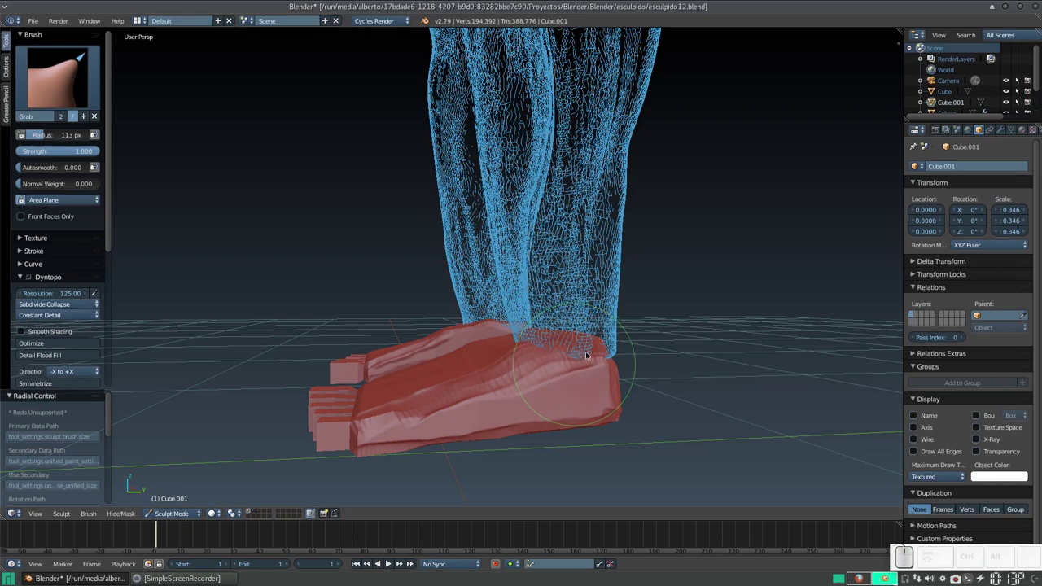
pyautogui.moveTo(586, 359); pyautogui.dragTo(592, 349)
pyautogui.moveTo(597, 347); pyautogui.dragTo(563, 348)
pyautogui.moveTo(564, 349); pyautogui.dragTo(508, 357)
pyautogui.click(490, 373)
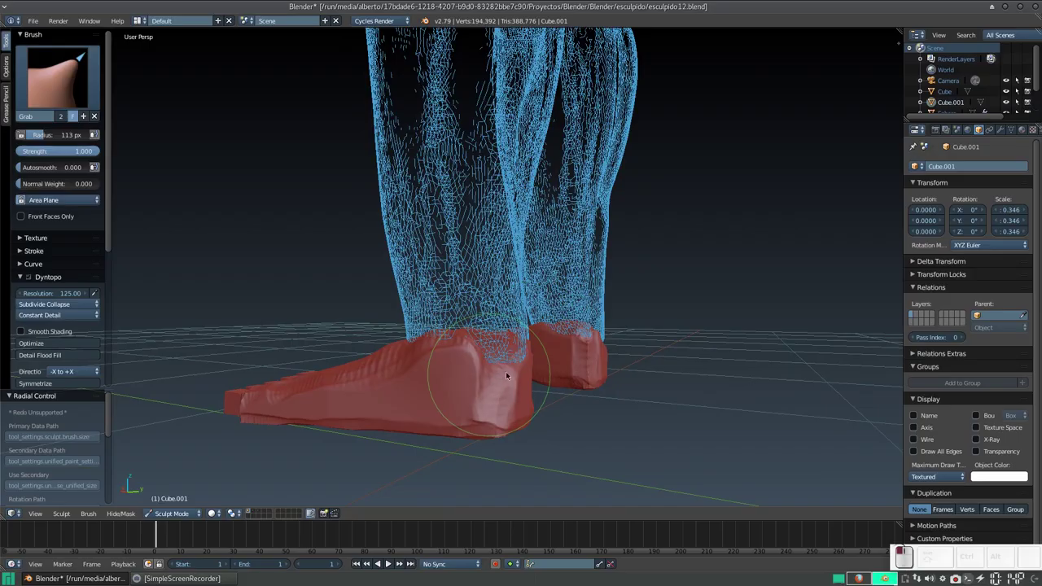
# From behind, pull the heels outward and shape them around the ankles
pyautogui.moveTo(516, 374); pyautogui.dragTo(321, 364)
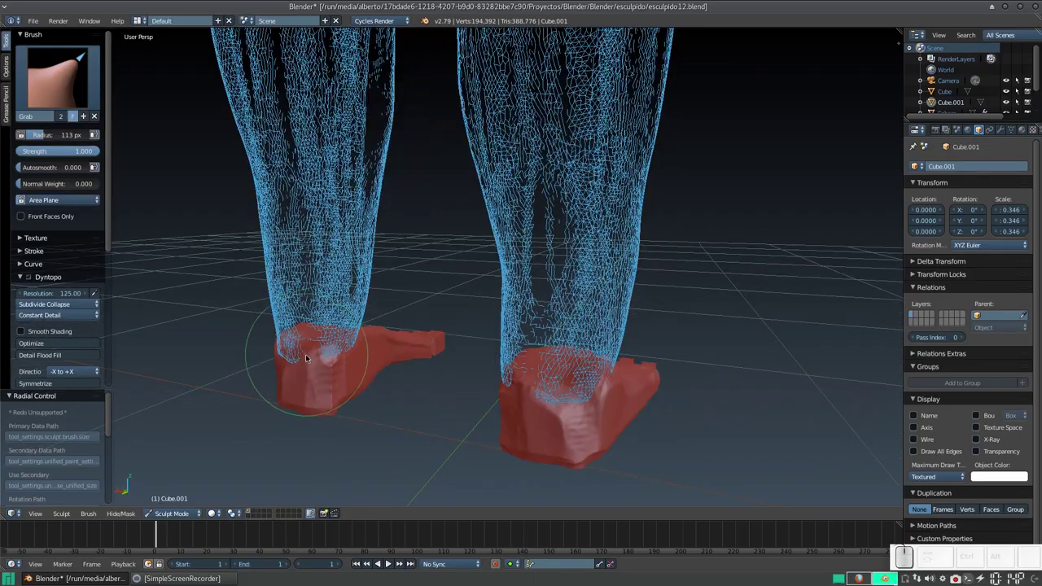
pyautogui.click(308, 357)
pyautogui.moveTo(306, 376); pyautogui.dragTo(314, 388)
pyautogui.moveTo(322, 375); pyautogui.dragTo(331, 352)
pyautogui.click(324, 357)
# With a smaller Grab brush, refine the shape of the foot tops
pyautogui.press('f')
pyautogui.click(304, 362)
pyautogui.moveTo(332, 323); pyautogui.dragTo(340, 324)
pyautogui.moveTo(339, 328); pyautogui.dragTo(343, 323)
pyautogui.moveTo(350, 322); pyautogui.dragTo(339, 320)
pyautogui.moveTo(343, 323); pyautogui.dragTo(527, 305)
pyautogui.moveTo(524, 313); pyautogui.dragTo(497, 303)
pyautogui.moveTo(501, 311); pyautogui.dragTo(567, 302)
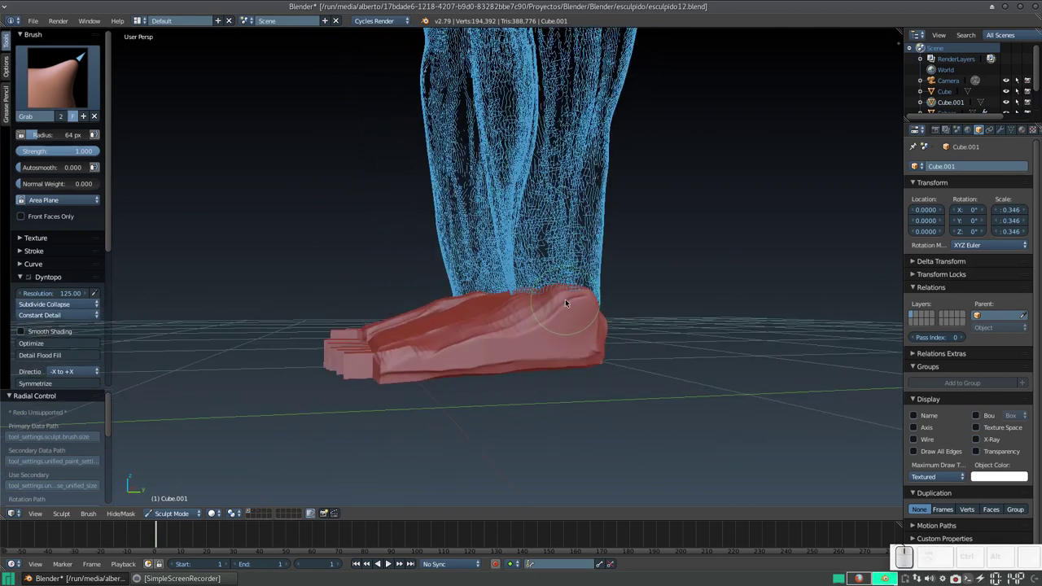
# Switch to Clay Strips, set the body's draw type back to Textured, and reselect the feet object
pyautogui.press('3')
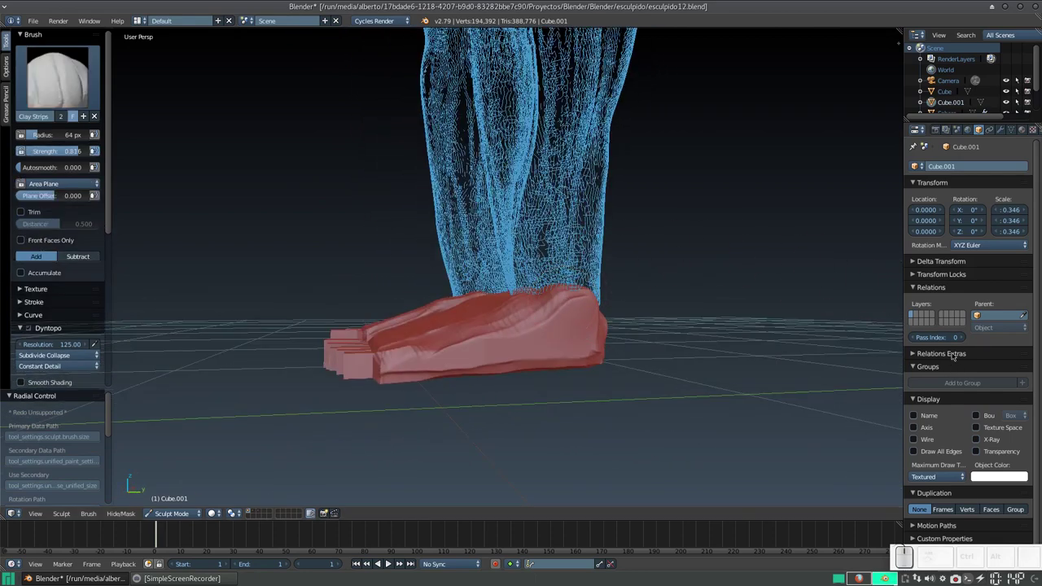
pyautogui.rightClick(595, 190)
pyautogui.click(941, 472)
pyautogui.click(936, 431)
pyautogui.click(538, 328)
pyautogui.moveTo(578, 338); pyautogui.dragTo(582, 328)
pyautogui.rightClick(566, 330)
# Stroke clay strips over the foot tops and along the foot sides
pyautogui.moveTo(551, 318); pyautogui.dragTo(501, 296)
pyautogui.click(517, 296)
pyautogui.press('f')
pyautogui.click(468, 322)
pyautogui.moveTo(422, 320); pyautogui.dragTo(597, 272)
pyautogui.moveTo(601, 264); pyautogui.dragTo(470, 311)
pyautogui.moveTo(471, 311); pyautogui.dragTo(563, 316)
pyautogui.middleClick(571, 321)
pyautogui.click(468, 265)
pyautogui.moveTo(420, 271); pyautogui.dragTo(462, 278)
pyautogui.click(476, 289)
pyautogui.click(481, 303)
pyautogui.moveTo(484, 297); pyautogui.dragTo(444, 338)
# From a low side view with a resized brush, add more clay strips on the foot top
pyautogui.middleClick(433, 331)
pyautogui.middleClick(411, 327)
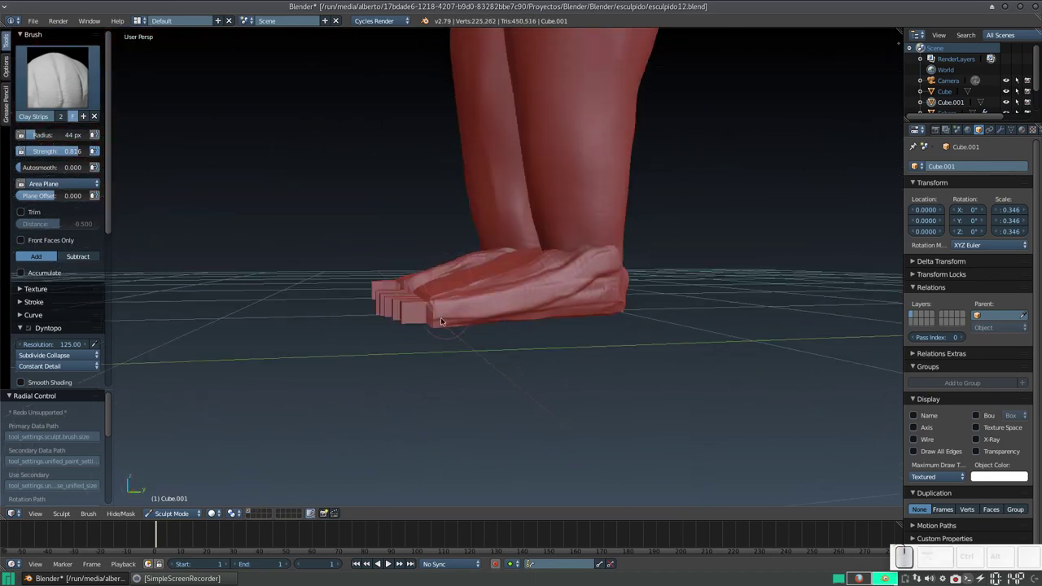
pyautogui.moveTo(446, 324); pyautogui.dragTo(493, 314)
pyautogui.click(476, 306)
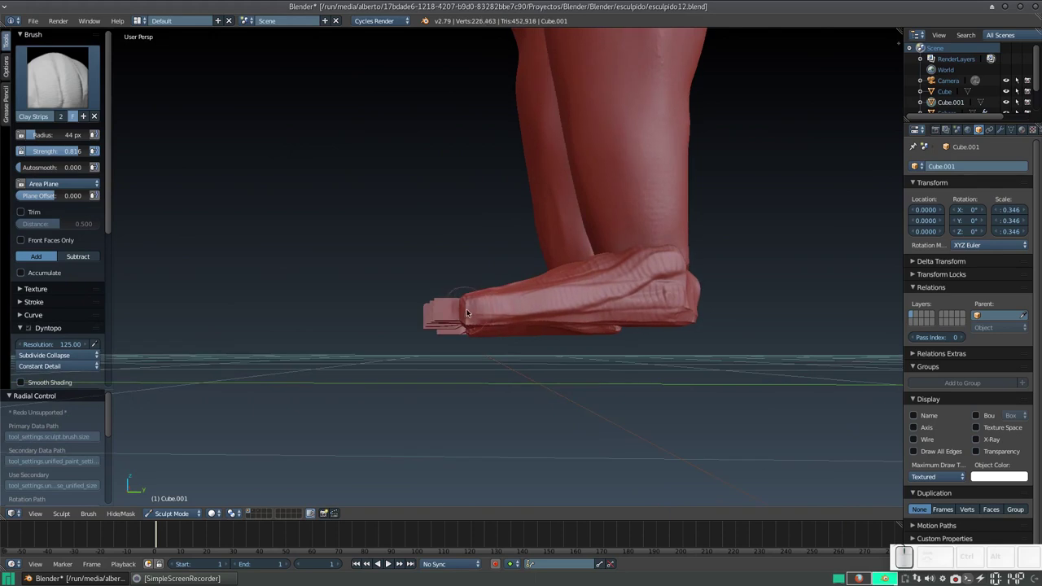
pyautogui.press('KP_Add')
pyautogui.press('KP_Add')
pyautogui.middleClick(476, 321)
pyautogui.click(513, 314)
pyautogui.moveTo(568, 317); pyautogui.dragTo(564, 324)
pyautogui.press('shift+f')
pyautogui.click(552, 323)
pyautogui.click(539, 281)
pyautogui.moveTo(540, 280); pyautogui.dragTo(547, 296)
# Orbit under the foot front and round off the smallest toe with clay strokes
pyautogui.moveTo(547, 296); pyautogui.dragTo(550, 266)
pyautogui.click(548, 265)
pyautogui.click(525, 293)
pyautogui.moveTo(550, 305); pyautogui.dragTo(569, 275)
pyautogui.moveTo(569, 275); pyautogui.dragTo(559, 241)
pyautogui.moveTo(561, 240); pyautogui.dragTo(564, 257)
pyautogui.moveTo(562, 256); pyautogui.dragTo(550, 225)
pyautogui.moveTo(514, 199); pyautogui.dragTo(542, 234)
pyautogui.moveTo(564, 239); pyautogui.dragTo(563, 222)
pyautogui.click(559, 238)
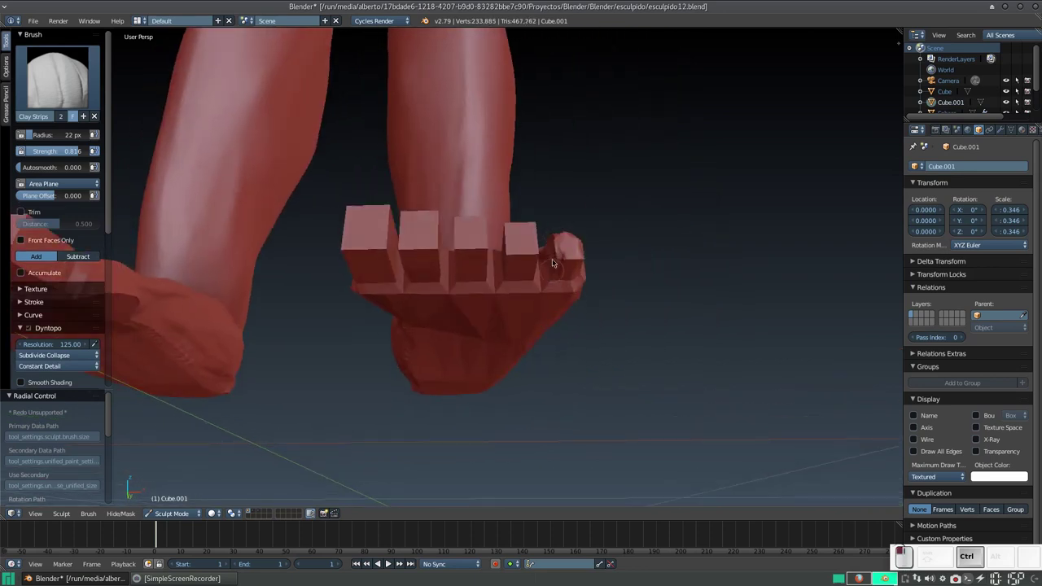
# Add clay detail to the sole and round off the second smallest toe
pyautogui.middleClick(567, 254)
pyautogui.click(555, 279)
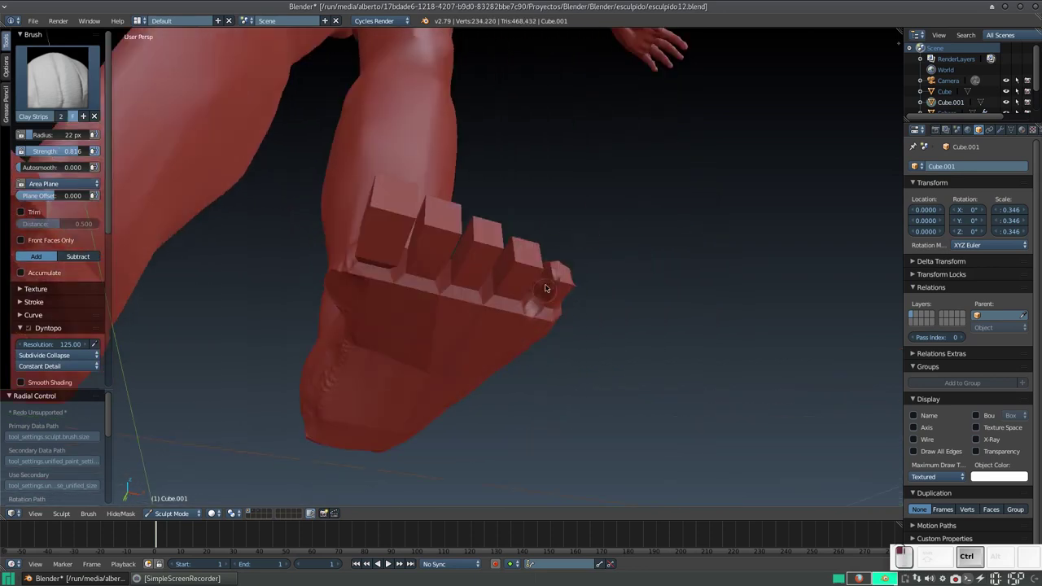
pyautogui.moveTo(542, 284); pyautogui.dragTo(512, 272)
pyautogui.moveTo(523, 276); pyautogui.dragTo(552, 253)
pyautogui.middleClick(564, 233)
pyautogui.moveTo(556, 227); pyautogui.dragTo(555, 234)
pyautogui.middleClick(555, 233)
pyautogui.click(551, 244)
pyautogui.moveTo(545, 271); pyautogui.dragTo(531, 263)
pyautogui.click(537, 265)
pyautogui.moveTo(486, 218); pyautogui.dragTo(547, 267)
pyautogui.moveTo(544, 267); pyautogui.dragTo(523, 267)
# Round off the tips of the small toes
pyautogui.click(513, 264)
pyautogui.click(522, 262)
pyautogui.moveTo(530, 265); pyautogui.dragTo(534, 233)
pyautogui.moveTo(534, 219); pyautogui.dragTo(500, 200)
pyautogui.click(508, 199)
pyautogui.click(508, 229)
pyautogui.moveTo(510, 216); pyautogui.dragTo(525, 218)
pyautogui.click(518, 216)
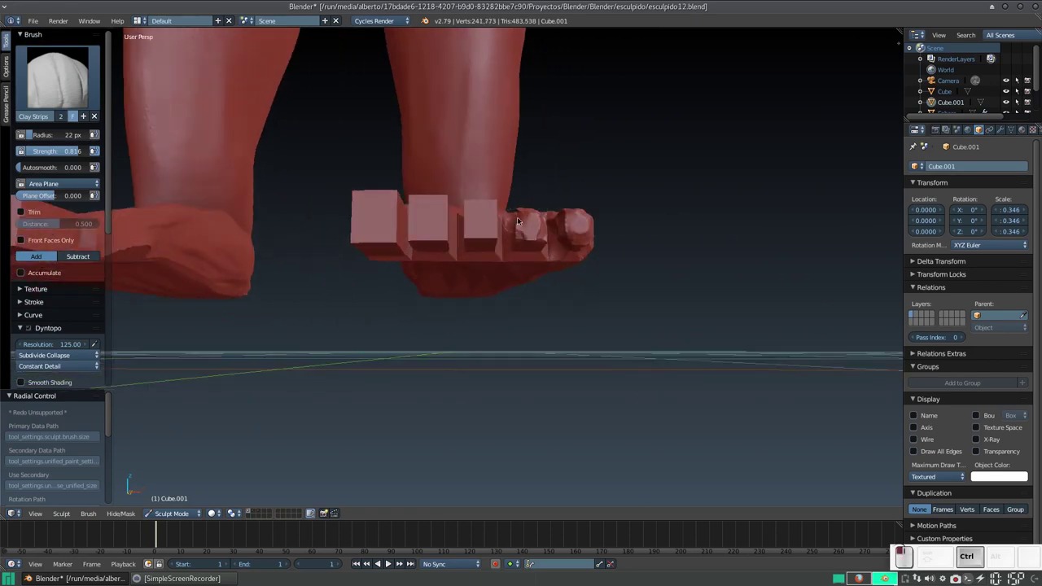
# From the front, round off the middle toe
pyautogui.moveTo(524, 231); pyautogui.dragTo(527, 215)
pyautogui.click(523, 214)
pyautogui.moveTo(529, 221); pyautogui.dragTo(534, 235)
pyautogui.moveTo(525, 229); pyautogui.dragTo(529, 242)
pyautogui.moveTo(523, 239); pyautogui.dragTo(525, 207)
pyautogui.moveTo(503, 190); pyautogui.dragTo(520, 217)
pyautogui.moveTo(520, 217); pyautogui.dragTo(518, 215)
pyautogui.click(522, 201)
# Shape the gaps between the toes and round their tips again
pyautogui.moveTo(521, 213); pyautogui.dragTo(531, 224)
pyautogui.moveTo(534, 218); pyautogui.dragTo(527, 221)
pyautogui.moveTo(519, 214); pyautogui.dragTo(528, 217)
pyautogui.moveTo(530, 220); pyautogui.dragTo(532, 220)
pyautogui.click(531, 211)
pyautogui.moveTo(582, 212); pyautogui.dragTo(547, 218)
pyautogui.click(546, 223)
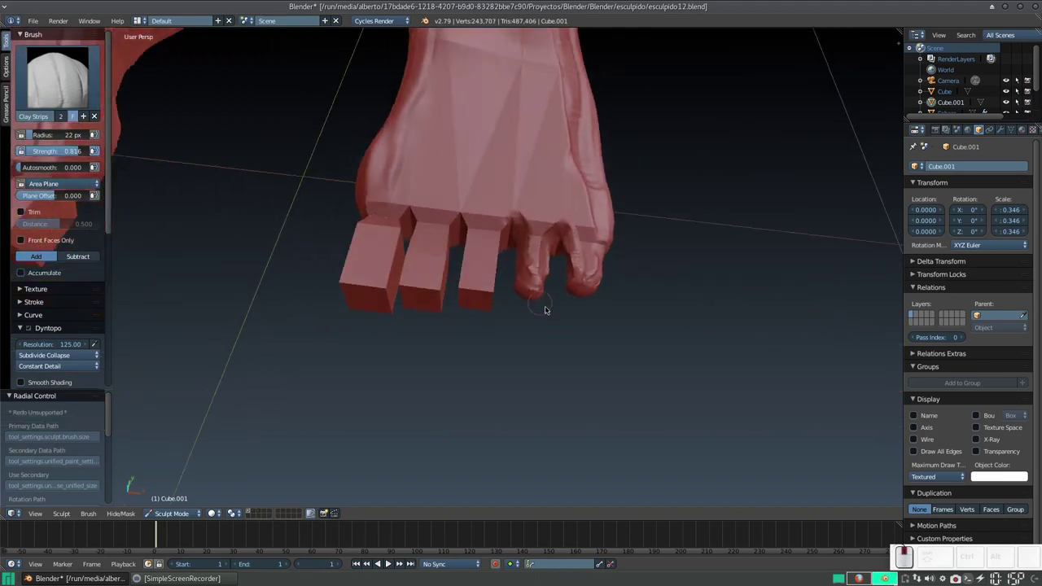
pyautogui.click(543, 272)
pyautogui.click(527, 237)
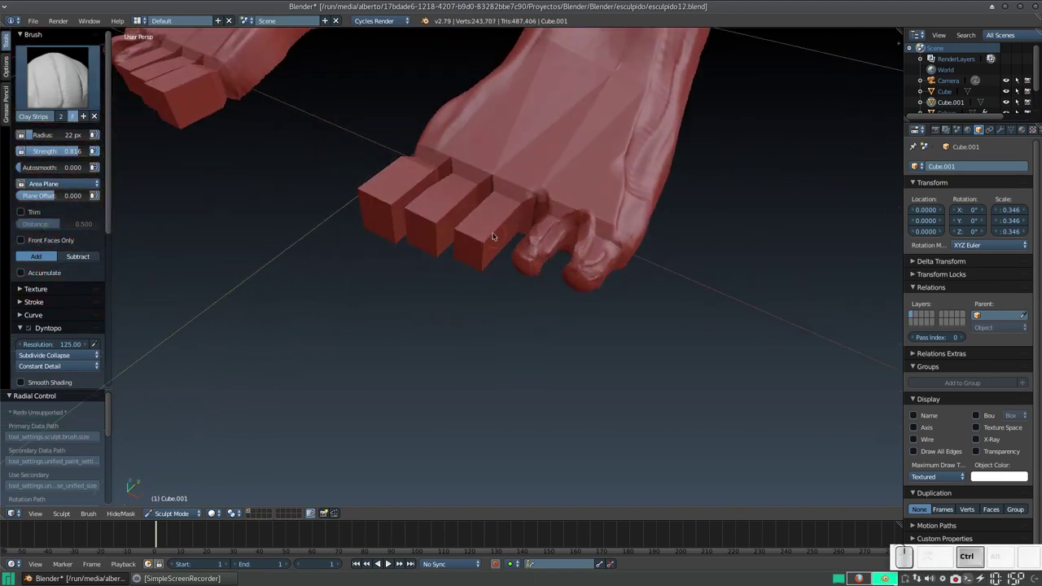
# Orbit under the foot and add clay detail to the sole and under the toes
pyautogui.moveTo(482, 244); pyautogui.dragTo(494, 239)
pyautogui.moveTo(494, 239); pyautogui.dragTo(487, 204)
pyautogui.click(459, 174)
pyautogui.middleClick(472, 193)
pyautogui.click(451, 190)
pyautogui.click(458, 204)
pyautogui.middleClick(495, 246)
pyautogui.moveTo(483, 221); pyautogui.dragTo(489, 242)
pyautogui.moveTo(489, 243); pyautogui.dragTo(461, 230)
pyautogui.moveTo(470, 238); pyautogui.dragTo(454, 238)
pyautogui.click(456, 256)
pyautogui.click(458, 262)
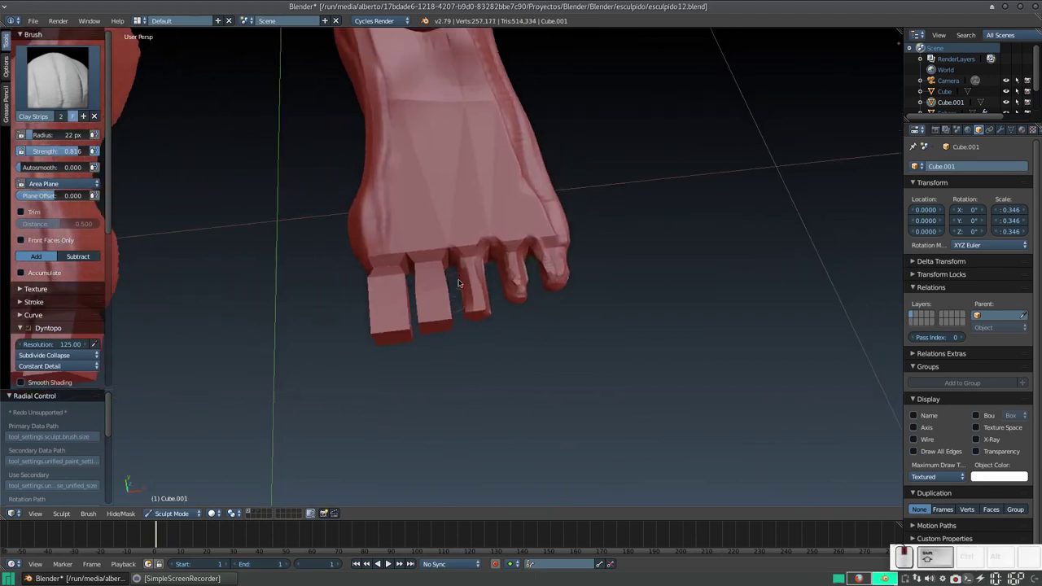
# Round off a blocky toe with Clay Strips strokes, building up its shape from two angles
pyautogui.press('KP_Add')
pyautogui.click(472, 283)
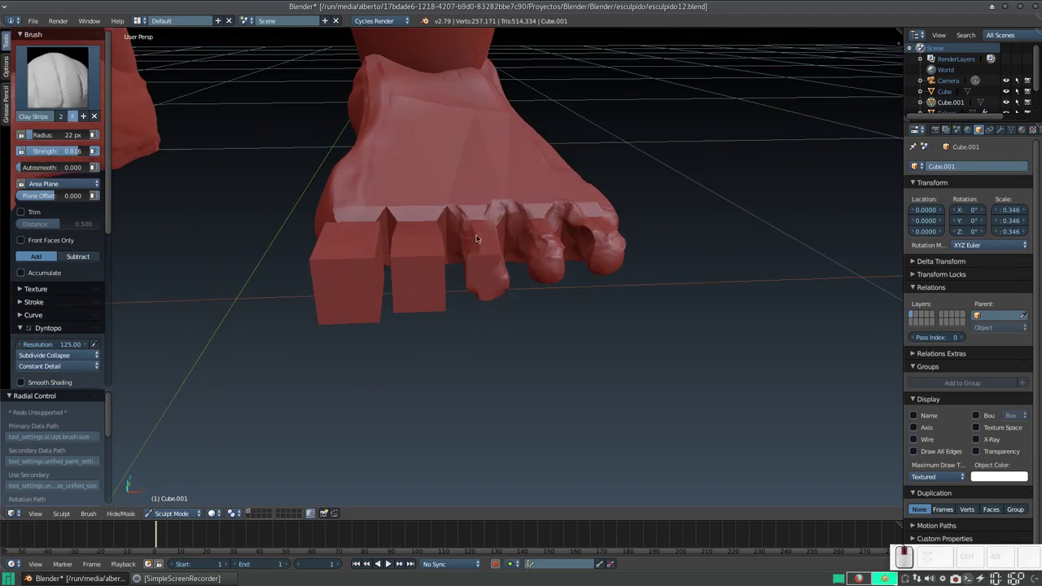
pyautogui.moveTo(468, 258); pyautogui.dragTo(487, 268)
pyautogui.moveTo(481, 261); pyautogui.dragTo(443, 303)
pyautogui.click(448, 294)
pyautogui.moveTo(385, 279); pyautogui.dragTo(412, 251)
pyautogui.middleClick(423, 256)
pyautogui.moveTo(443, 264); pyautogui.dragTo(453, 214)
pyautogui.click(453, 217)
pyautogui.moveTo(474, 224); pyautogui.dragTo(433, 242)
# Build up and round the next toe with a series of Clay Strips dabs
pyautogui.click(402, 246)
pyautogui.click(430, 266)
pyautogui.click(424, 244)
pyautogui.click(456, 278)
pyautogui.click(421, 232)
pyautogui.moveTo(451, 242); pyautogui.dragTo(448, 205)
pyautogui.middleClick(419, 201)
# Round the remaining square toes with short Clay Strips strokes so all toes are shaped
pyautogui.click(412, 198)
pyautogui.moveTo(414, 225); pyautogui.dragTo(434, 180)
pyautogui.moveTo(410, 237); pyautogui.dragTo(433, 181)
pyautogui.moveTo(444, 189); pyautogui.dragTo(467, 183)
pyautogui.moveTo(463, 182); pyautogui.dragTo(465, 209)
pyautogui.moveTo(464, 208); pyautogui.dragTo(468, 195)
pyautogui.moveTo(454, 199); pyautogui.dragTo(454, 195)
pyautogui.moveTo(455, 216); pyautogui.dragTo(454, 195)
pyautogui.moveTo(440, 201); pyautogui.dragTo(447, 244)
pyautogui.moveTo(447, 244); pyautogui.dragTo(436, 255)
pyautogui.middleClick(449, 278)
pyautogui.moveTo(463, 277); pyautogui.dragTo(435, 307)
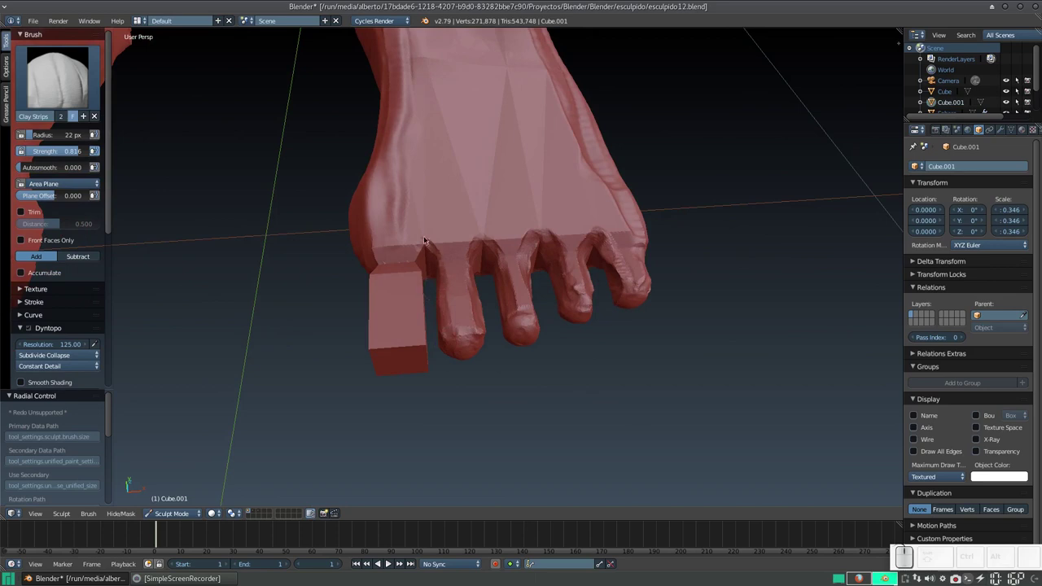
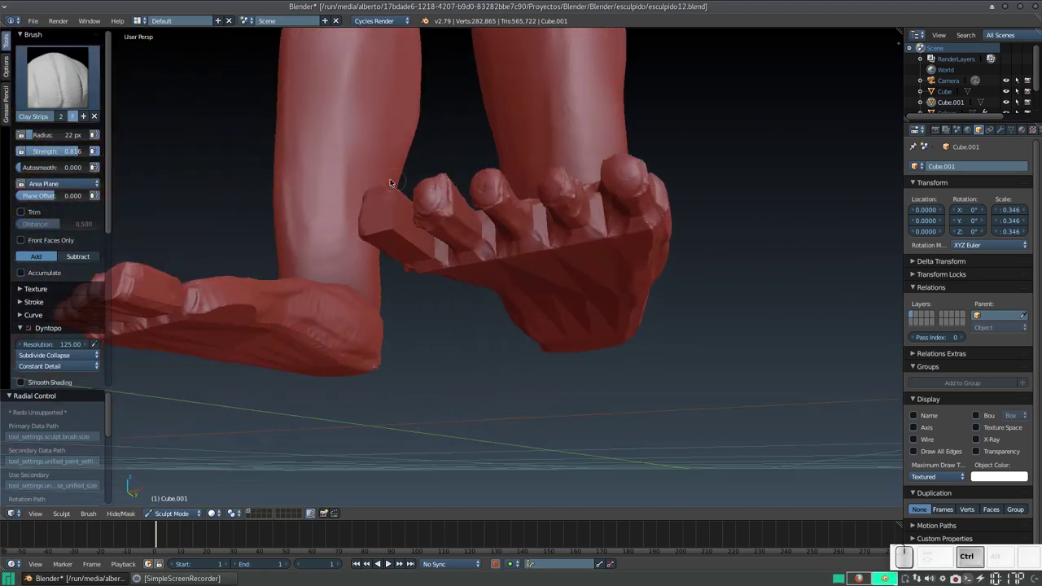
# Build up the undersides of the toes with Clay Strips dabs, orbiting beneath the foot
pyautogui.click(392, 190)
pyautogui.click(376, 229)
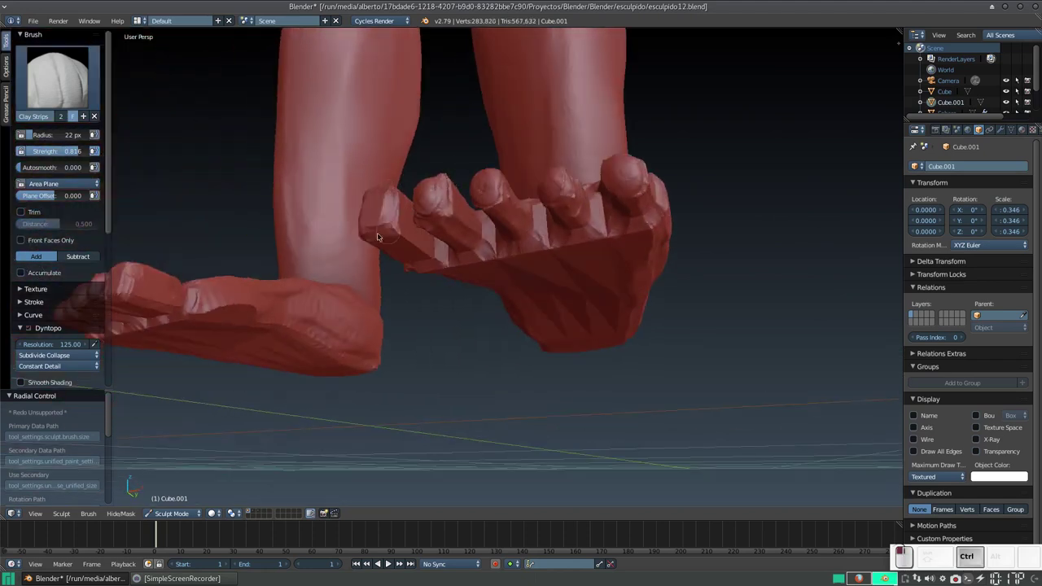
pyautogui.middleClick(394, 223)
pyautogui.click(387, 232)
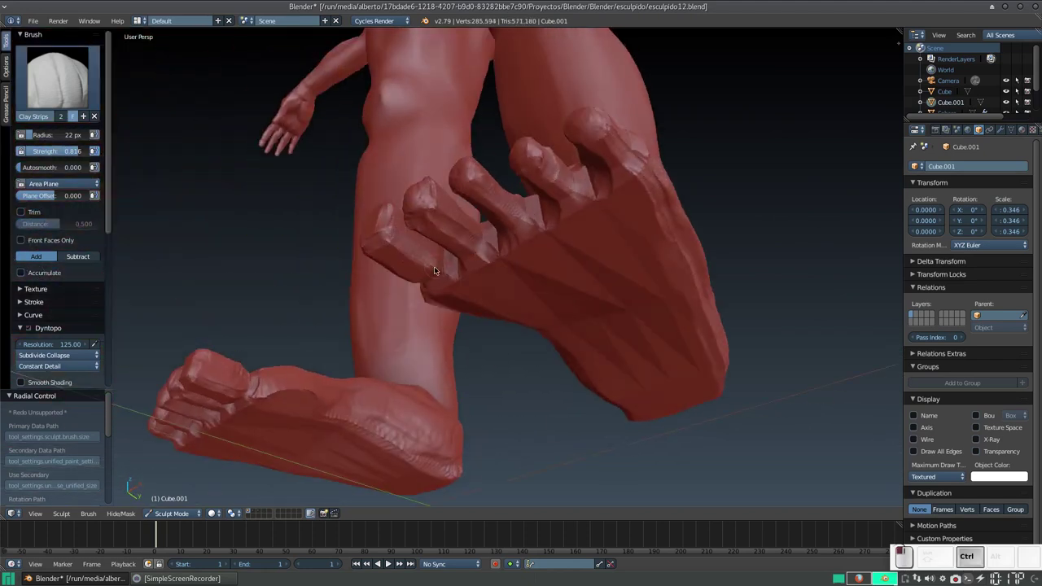
pyautogui.moveTo(408, 251); pyautogui.dragTo(412, 252)
pyautogui.middleClick(430, 279)
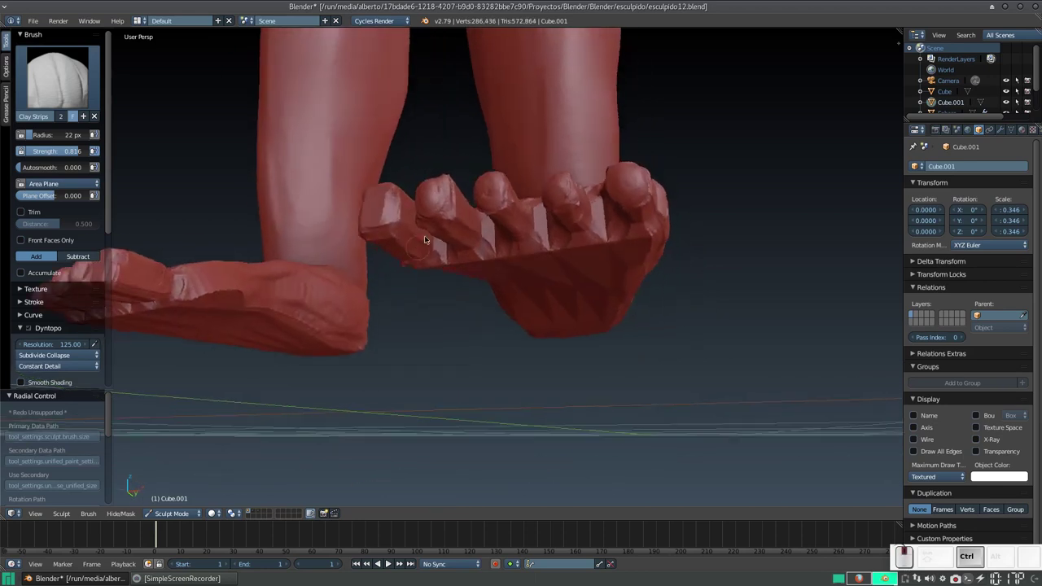
pyautogui.click(437, 188)
# Round the toe undersides with Clay Strips strokes across the row of toes
pyautogui.moveTo(393, 249); pyautogui.dragTo(399, 253)
pyautogui.moveTo(407, 277); pyautogui.dragTo(400, 234)
pyautogui.moveTo(383, 234); pyautogui.dragTo(430, 222)
pyautogui.moveTo(451, 208); pyautogui.dragTo(500, 205)
pyautogui.moveTo(500, 201); pyautogui.dragTo(518, 242)
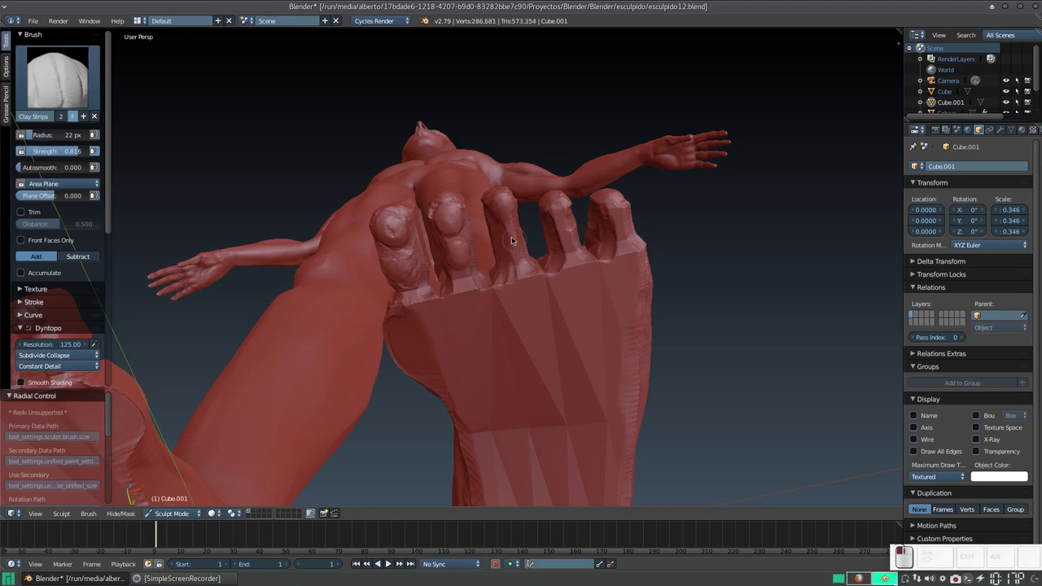
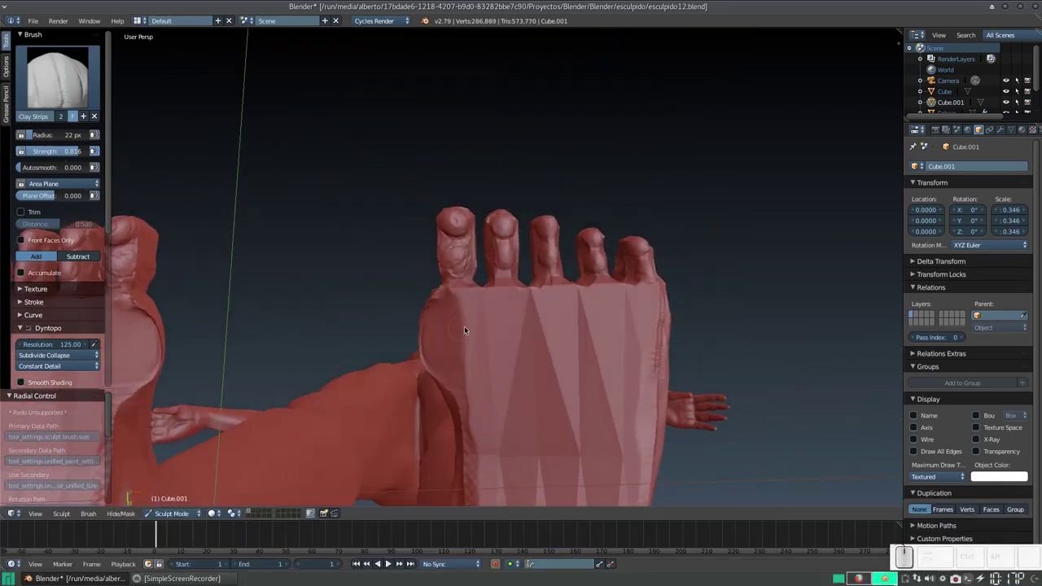
# Enlarge the Clay Strips radius to 42 px and lay clay strips along the sole of the foot
pyautogui.press('f')
pyautogui.click(470, 358)
pyautogui.click(455, 306)
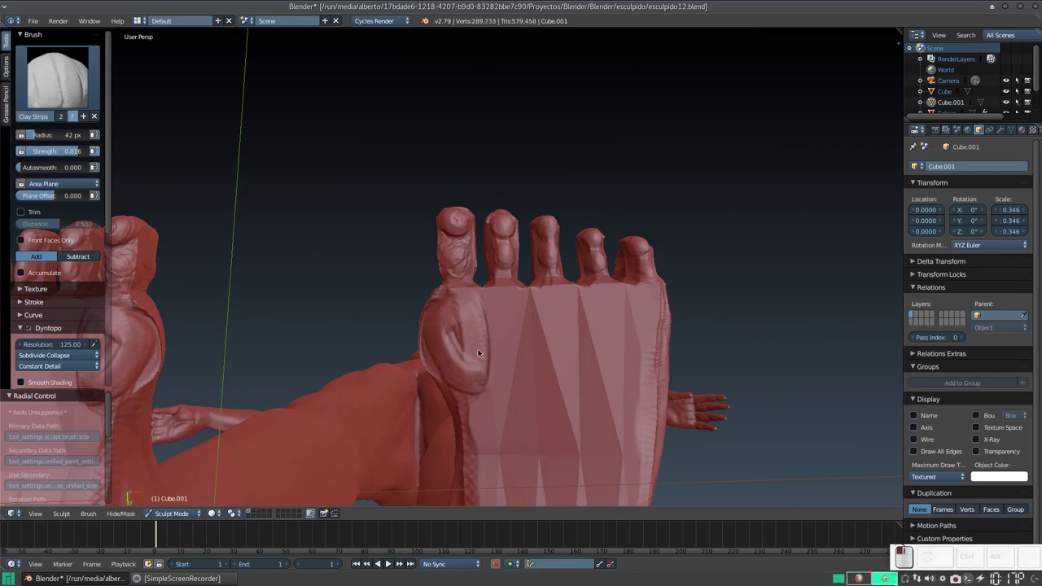
pyautogui.click(504, 292)
pyautogui.click(553, 289)
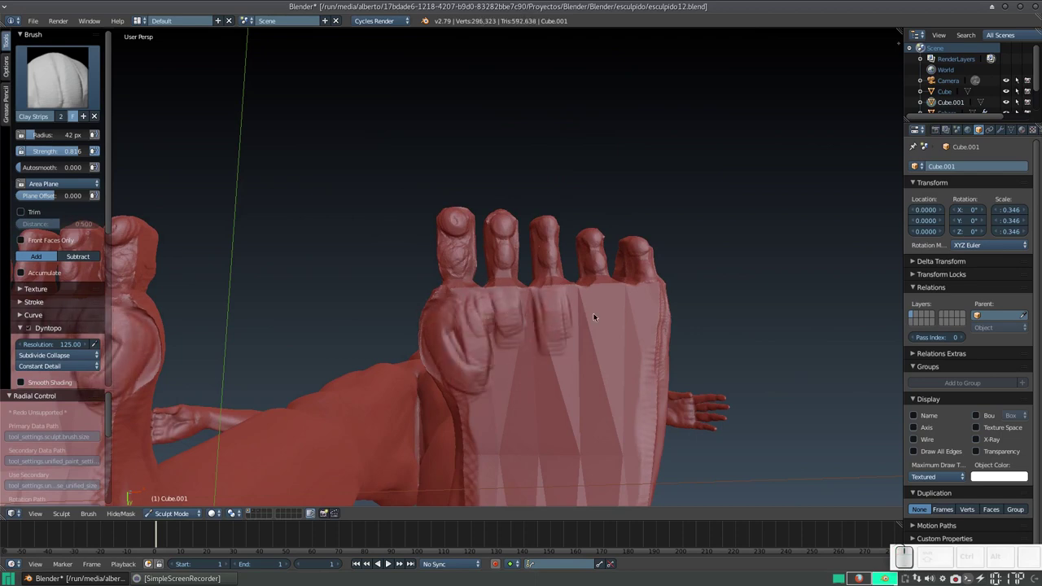
pyautogui.click(599, 299)
pyautogui.click(640, 297)
pyautogui.click(565, 328)
pyautogui.click(532, 289)
pyautogui.moveTo(524, 223); pyautogui.dragTo(581, 235)
pyautogui.moveTo(593, 236); pyautogui.dragTo(548, 284)
# Add clay-strip detail around the heel
pyautogui.click(537, 283)
pyautogui.click(532, 199)
pyautogui.click(511, 166)
pyautogui.click(544, 187)
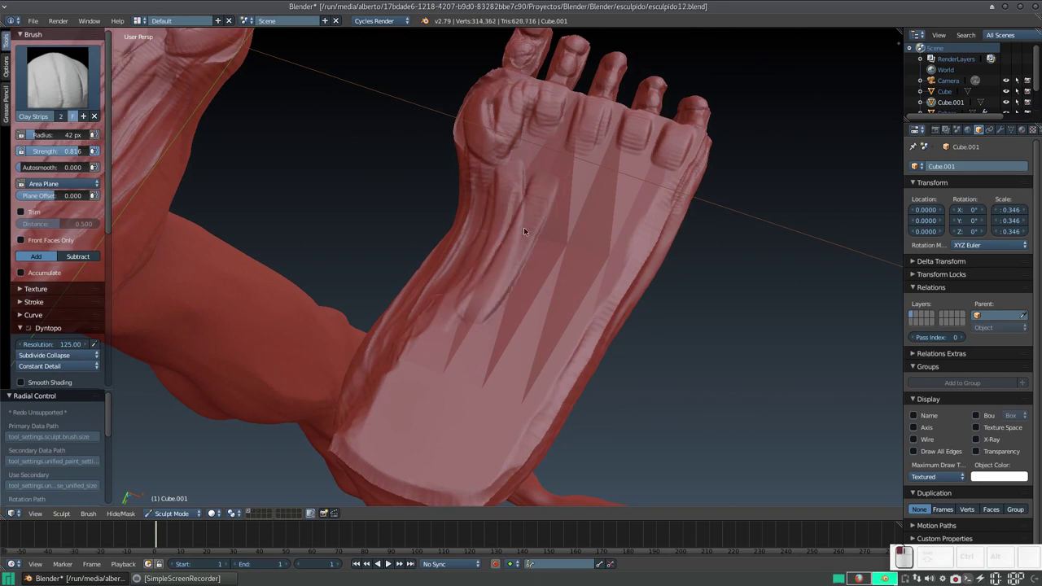
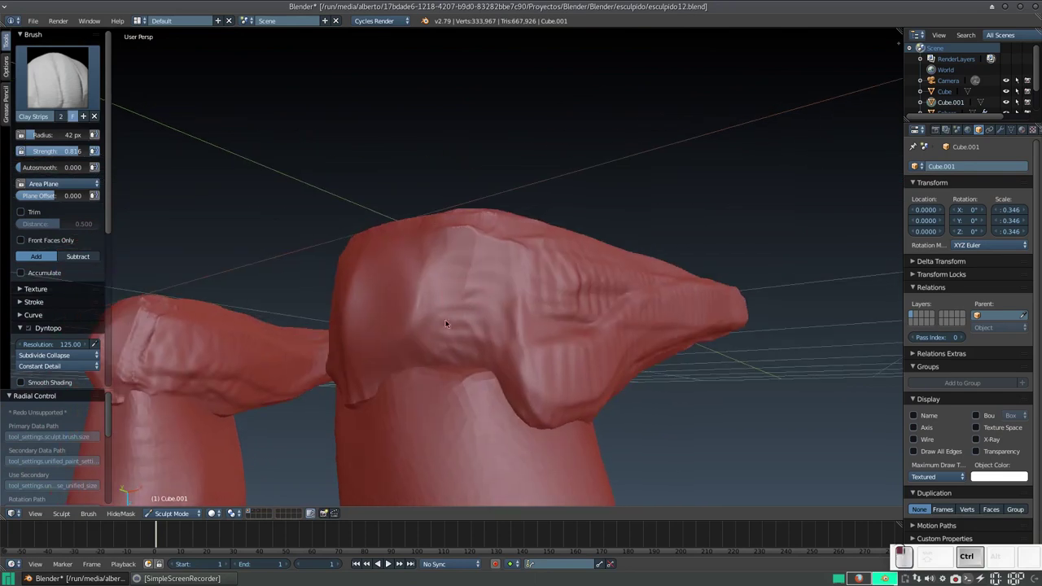
# Add more clay strips around the heel with short strokes
pyautogui.moveTo(453, 350); pyautogui.dragTo(461, 331)
pyautogui.moveTo(461, 330); pyautogui.dragTo(469, 361)
pyautogui.moveTo(479, 364); pyautogui.dragTo(504, 287)
pyautogui.moveTo(494, 258); pyautogui.dragTo(493, 353)
pyautogui.moveTo(499, 359); pyautogui.dragTo(505, 356)
# Reduce the brush radius to 17 px and paint clay ridges along the top of the first foot
pyautogui.press('KP_Subtract')
pyautogui.moveTo(529, 342); pyautogui.dragTo(572, 193)
pyautogui.click(553, 196)
pyautogui.click(545, 201)
pyautogui.click(497, 216)
pyautogui.moveTo(554, 217); pyautogui.dragTo(481, 311)
pyautogui.moveTo(478, 322); pyautogui.dragTo(475, 274)
pyautogui.click(438, 211)
pyautogui.click(470, 230)
pyautogui.click(492, 245)
pyautogui.click(515, 319)
pyautogui.click(506, 297)
# Paint lengthwise clay ridges across the top of the other foot
pyautogui.press('f')
pyautogui.click(478, 269)
pyautogui.click(481, 200)
pyautogui.click(482, 221)
pyautogui.click(496, 219)
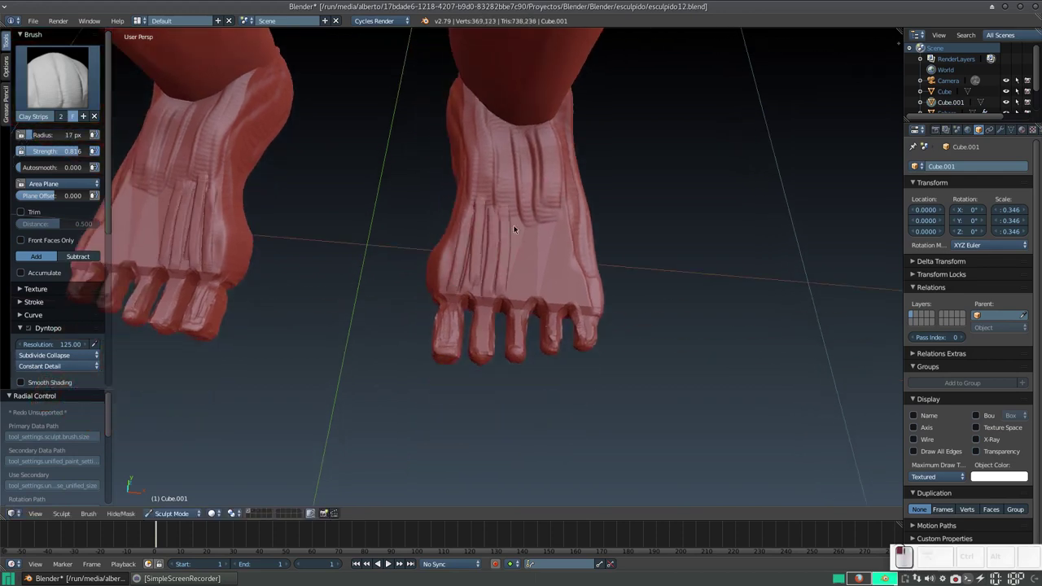
pyautogui.moveTo(516, 260); pyautogui.dragTo(568, 211)
pyautogui.click(567, 203)
pyautogui.click(571, 203)
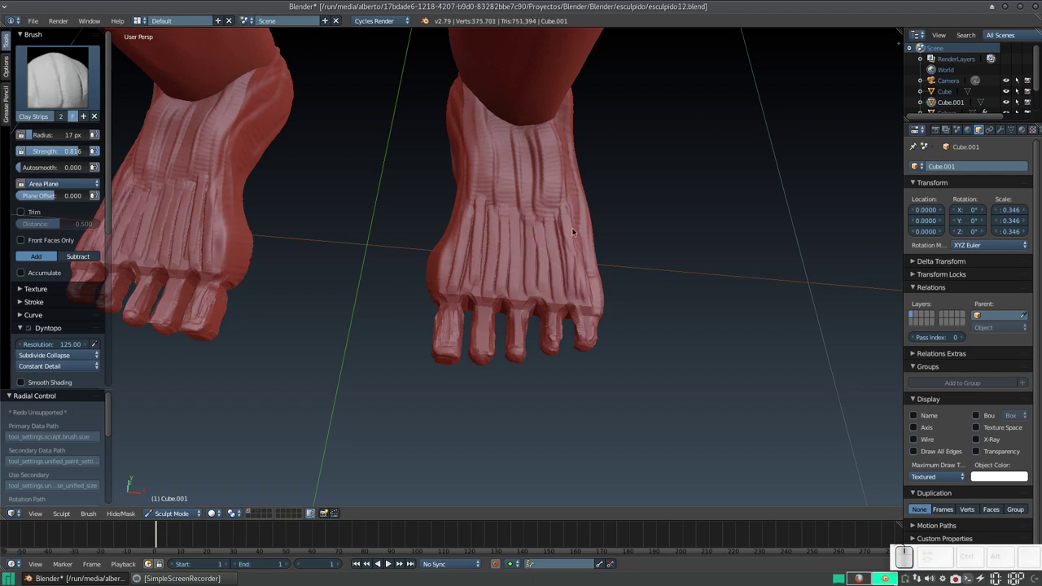
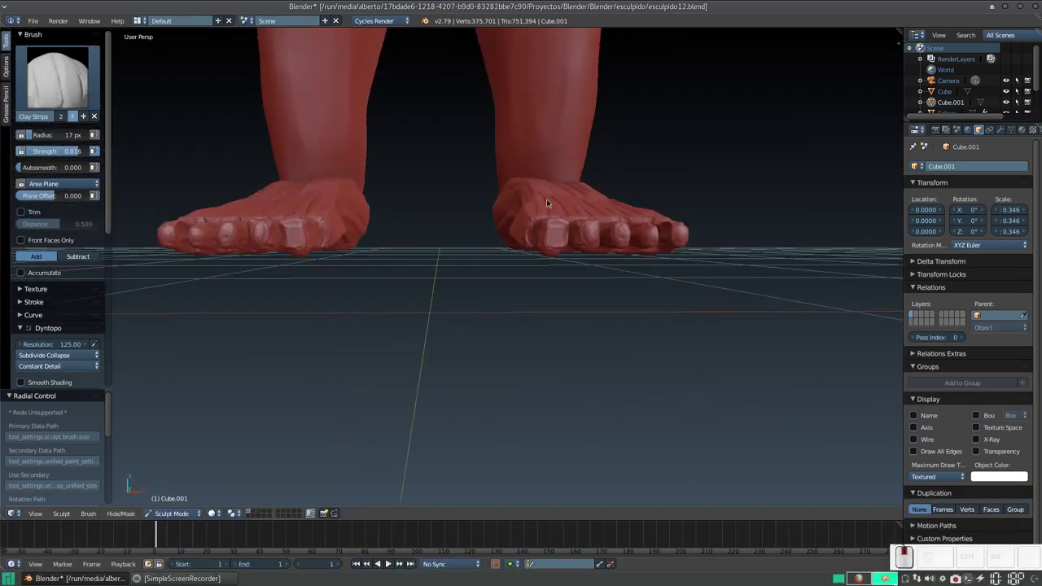
# Orbit toward the sole and set the Clay Strips radius to 29 px
pyautogui.press('KP_Add')
pyautogui.middleClick(545, 235)
pyautogui.moveTo(607, 193); pyautogui.dragTo(595, 226)
pyautogui.moveTo(594, 225); pyautogui.dragTo(566, 202)
pyautogui.middleClick(569, 216)
pyautogui.moveTo(563, 231); pyautogui.dragTo(568, 159)
pyautogui.moveTo(571, 192); pyautogui.dragTo(530, 111)
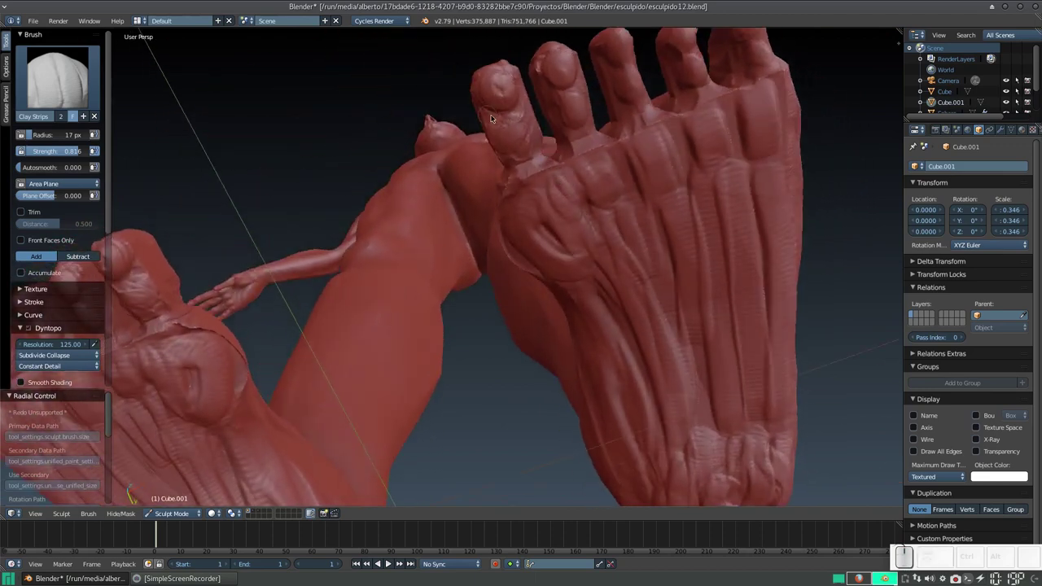
pyautogui.press('f')
pyautogui.click(499, 127)
# Layer more clay strips onto the soles and tops of both feet
pyautogui.moveTo(503, 82); pyautogui.dragTo(524, 140)
pyautogui.click(512, 123)
pyautogui.click(559, 57)
pyautogui.click(571, 101)
pyautogui.moveTo(578, 143); pyautogui.dragTo(559, 131)
pyautogui.click(543, 159)
pyautogui.click(558, 188)
pyautogui.click(608, 150)
pyautogui.click(628, 178)
pyautogui.click(667, 135)
pyautogui.click(686, 169)
pyautogui.moveTo(663, 163); pyautogui.dragTo(592, 294)
pyautogui.moveTo(607, 315); pyautogui.dragTo(591, 289)
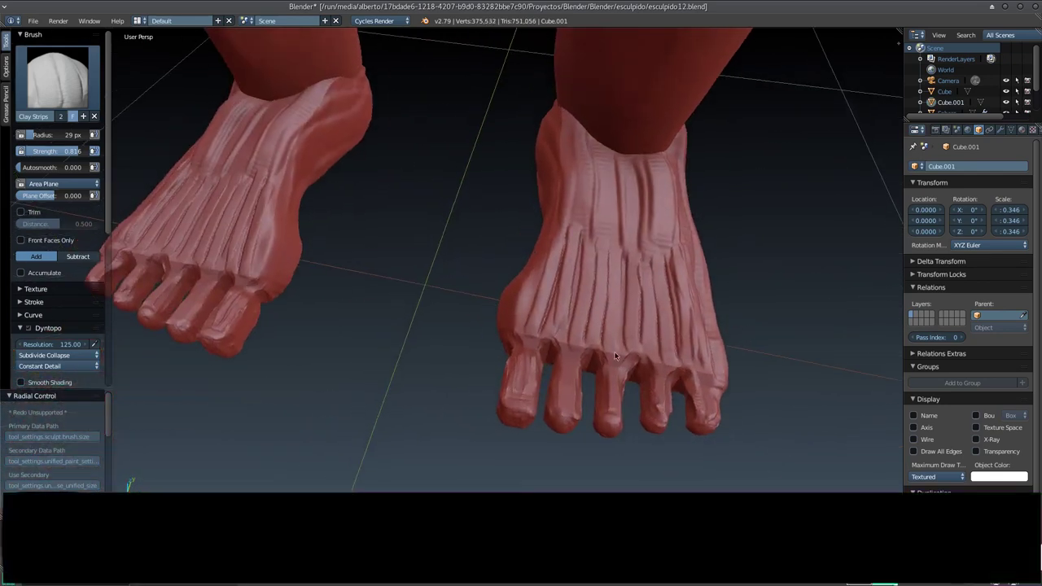
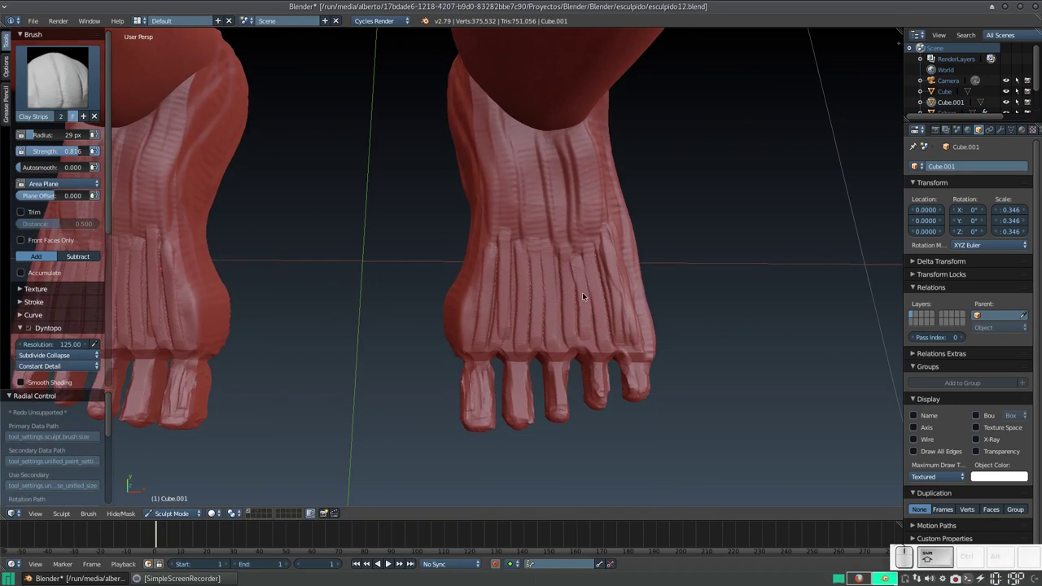
# Switch to the Smooth brush and soften the clay-strip ridges on the foot
pyautogui.press('s')
pyautogui.press('f')
pyautogui.click(536, 317)
pyautogui.click(504, 154)
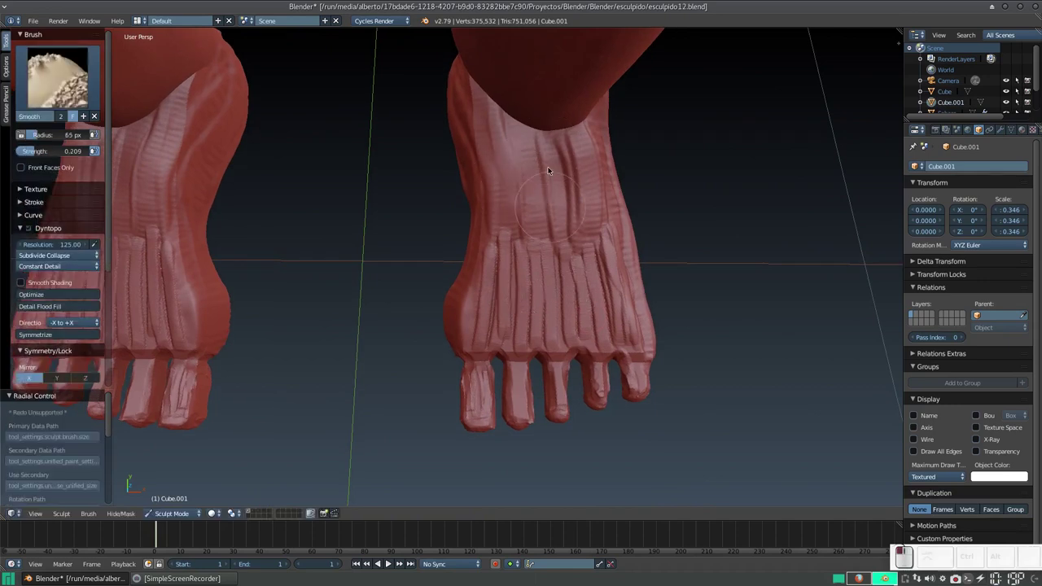
pyautogui.moveTo(571, 171); pyautogui.dragTo(592, 353)
pyautogui.moveTo(588, 344); pyautogui.dragTo(548, 217)
pyautogui.moveTo(548, 216); pyautogui.dragTo(509, 240)
pyautogui.moveTo(483, 245); pyautogui.dragTo(494, 335)
pyautogui.moveTo(505, 331); pyautogui.dragTo(495, 331)
pyautogui.moveTo(494, 349); pyautogui.dragTo(558, 396)
pyautogui.moveTo(581, 391); pyautogui.dragTo(584, 394)
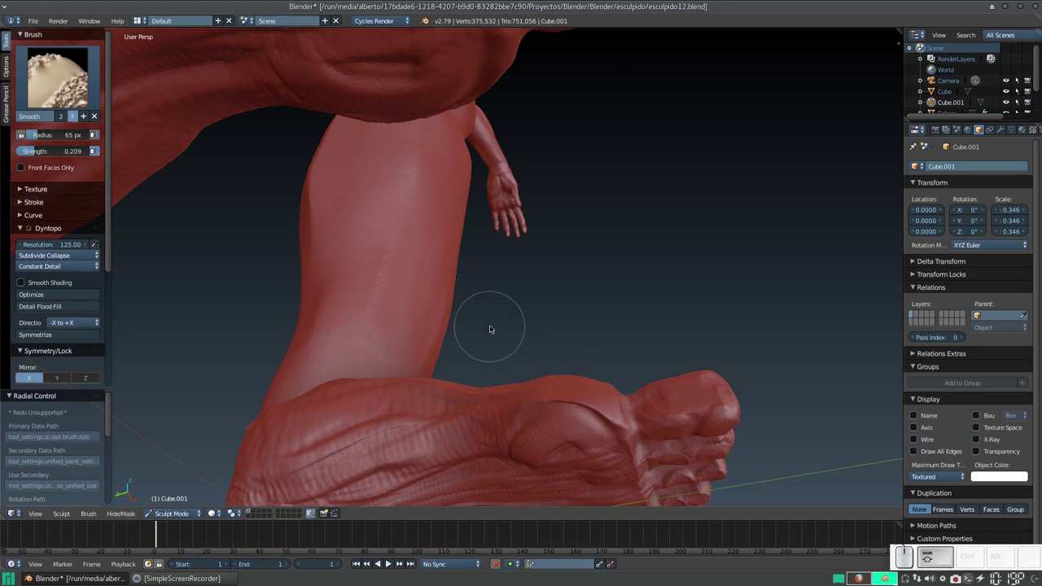
# Raise the smoothing strength to 0.419 and smooth across the sole of the foot
pyautogui.press('shift+f')
pyautogui.click(471, 336)
pyautogui.moveTo(559, 394); pyautogui.dragTo(493, 423)
pyautogui.moveTo(509, 423); pyautogui.dragTo(635, 322)
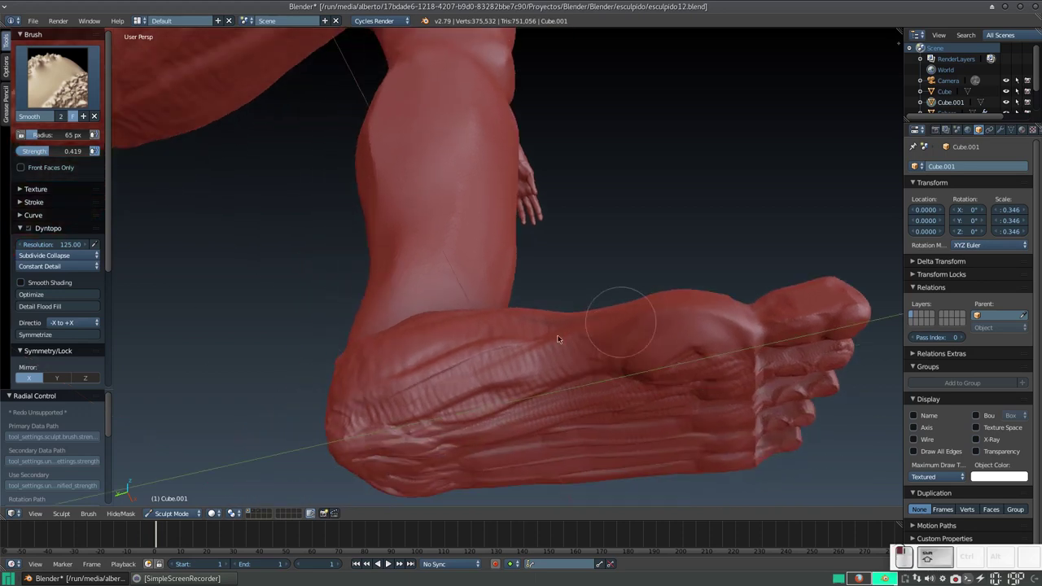
pyautogui.moveTo(425, 362); pyautogui.dragTo(613, 353)
pyautogui.moveTo(608, 347); pyautogui.dragTo(571, 300)
pyautogui.moveTo(570, 312); pyautogui.dragTo(659, 188)
pyautogui.moveTo(668, 150); pyautogui.dragTo(742, 161)
pyautogui.moveTo(734, 181); pyautogui.dragTo(778, 170)
# Smooth the toes and the area around the big toe's base
pyautogui.click(787, 170)
pyautogui.moveTo(703, 234); pyautogui.dragTo(622, 196)
pyautogui.click(636, 173)
pyautogui.click(620, 192)
pyautogui.click(690, 193)
pyautogui.moveTo(578, 214); pyautogui.dragTo(727, 248)
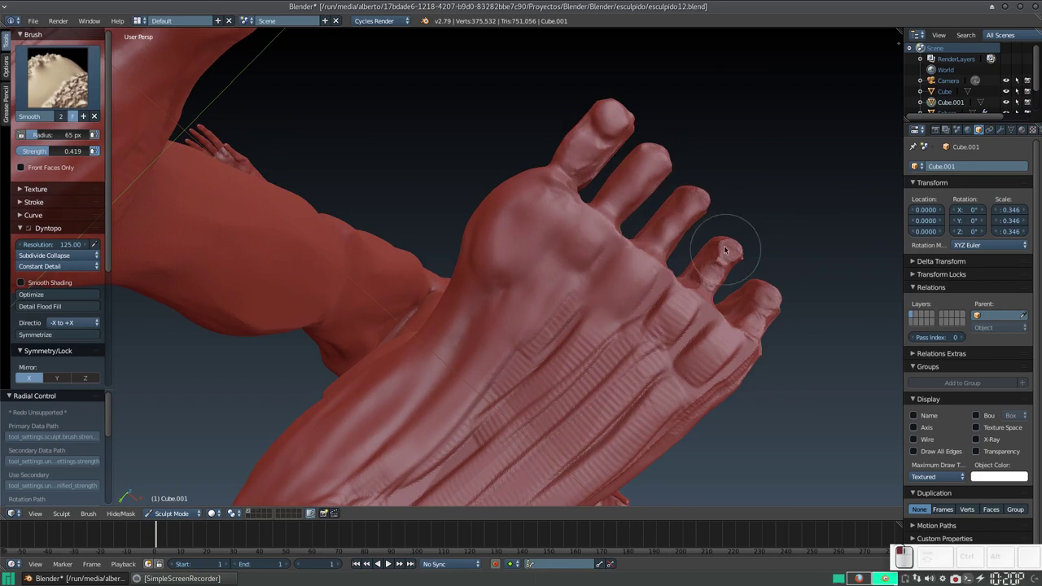
# Smooth the ridges along the sides of the foot with the Smooth brush
pyautogui.click(678, 314)
pyautogui.moveTo(624, 240); pyautogui.dragTo(479, 309)
pyautogui.moveTo(479, 309); pyautogui.dragTo(552, 184)
pyautogui.click(395, 311)
pyautogui.moveTo(424, 298); pyautogui.dragTo(452, 262)
pyautogui.moveTo(450, 256); pyautogui.dragTo(733, 161)
pyautogui.moveTo(625, 227); pyautogui.dragTo(526, 285)
pyautogui.moveTo(542, 294); pyautogui.dragTo(546, 301)
pyautogui.moveTo(529, 305); pyautogui.dragTo(463, 297)
pyautogui.moveTo(406, 230); pyautogui.dragTo(355, 271)
pyautogui.middleClick(385, 292)
pyautogui.moveTo(432, 312); pyautogui.dragTo(421, 314)
pyautogui.moveTo(376, 297); pyautogui.dragTo(387, 285)
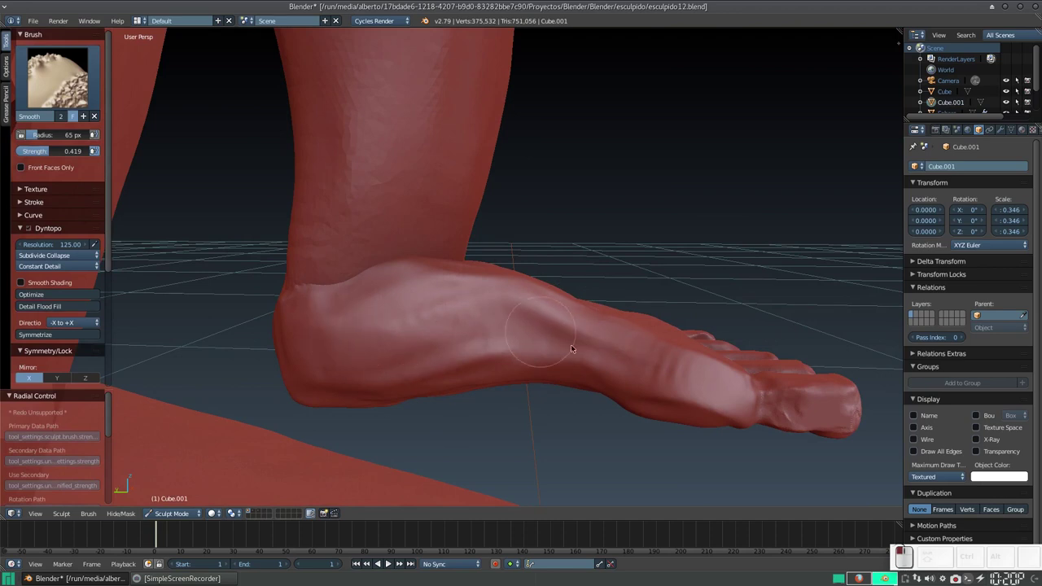
# Smooth the ridges on top of the foot and across the toes
pyautogui.click(590, 362)
pyautogui.moveTo(511, 354); pyautogui.dragTo(492, 267)
pyautogui.middleClick(459, 325)
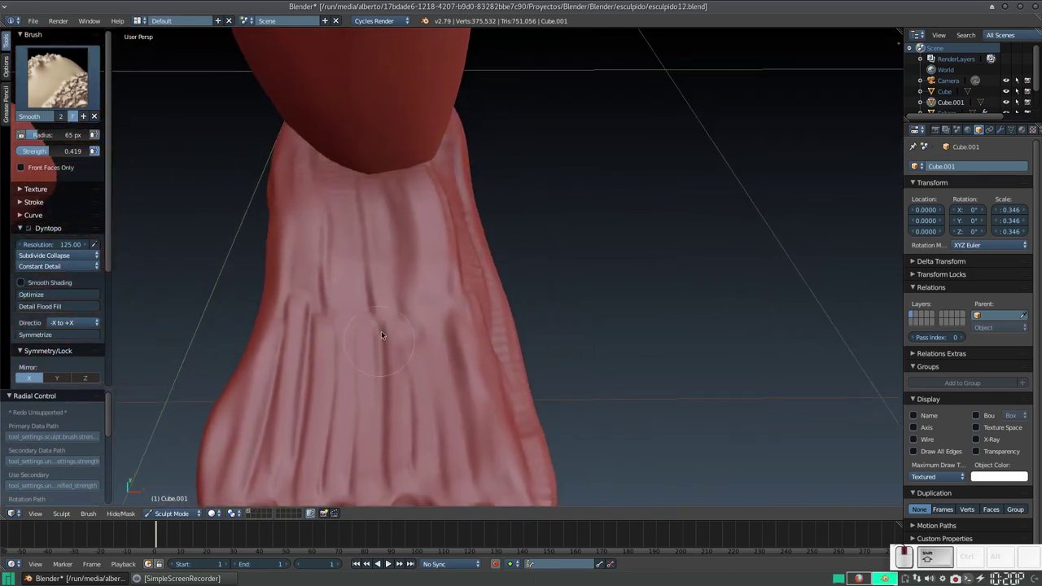
pyautogui.moveTo(452, 173); pyautogui.dragTo(427, 175)
pyautogui.moveTo(309, 238); pyautogui.dragTo(338, 359)
pyautogui.moveTo(338, 359); pyautogui.dragTo(524, 194)
pyautogui.middleClick(529, 202)
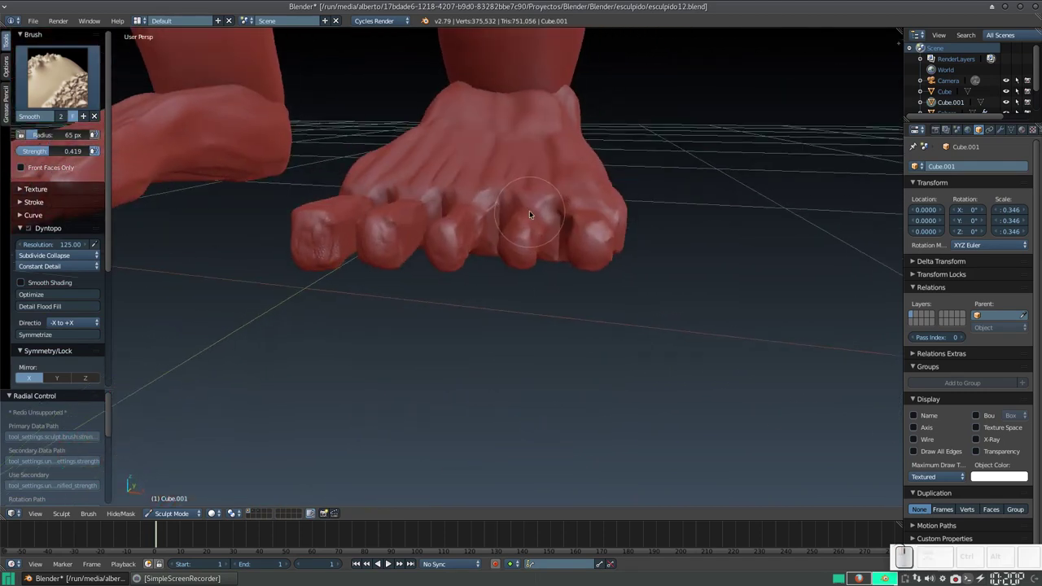